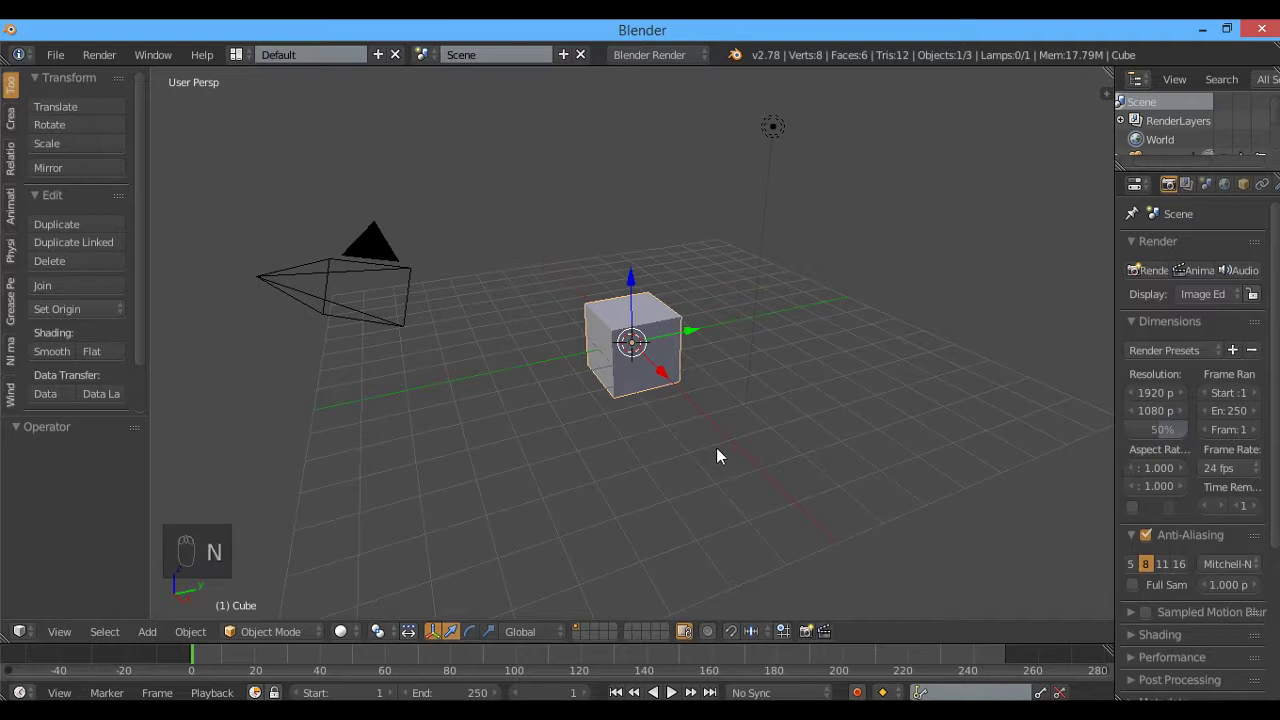
Add a plane and scale it up into a wide floor
{"action": "key", "text": "shift+s"}
{"action": "key", "text": "shift+a"}
{"action": "key", "text": "s"}
{"action": "left_click_drag", "start_coordinate": [941, 395], "coordinate": [186, 574]}
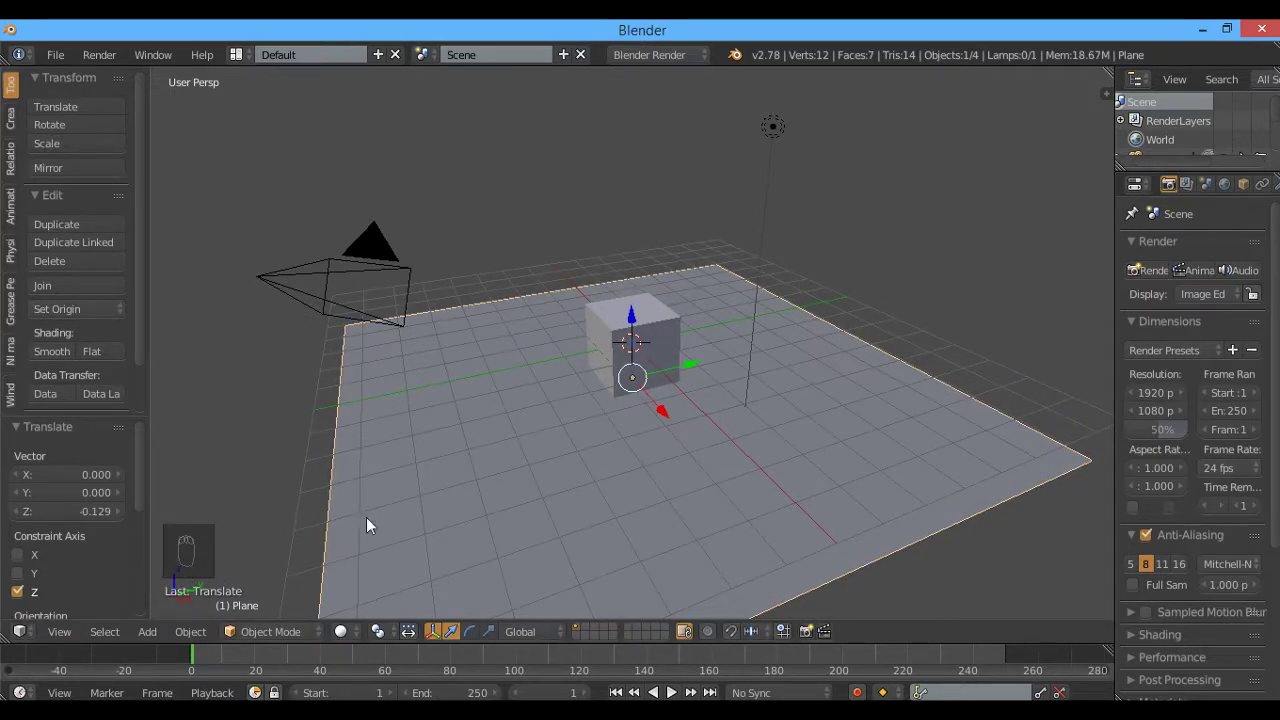
Move the floor plane down along Z to the cube's base and check it in front view
{"action": "left_click_drag", "start_coordinate": [644, 325], "coordinate": [636, 343]}
{"action": "key", "text": "KP_1"}
{"action": "key", "text": "KP_1"}
{"action": "key", "text": "KP_5"}
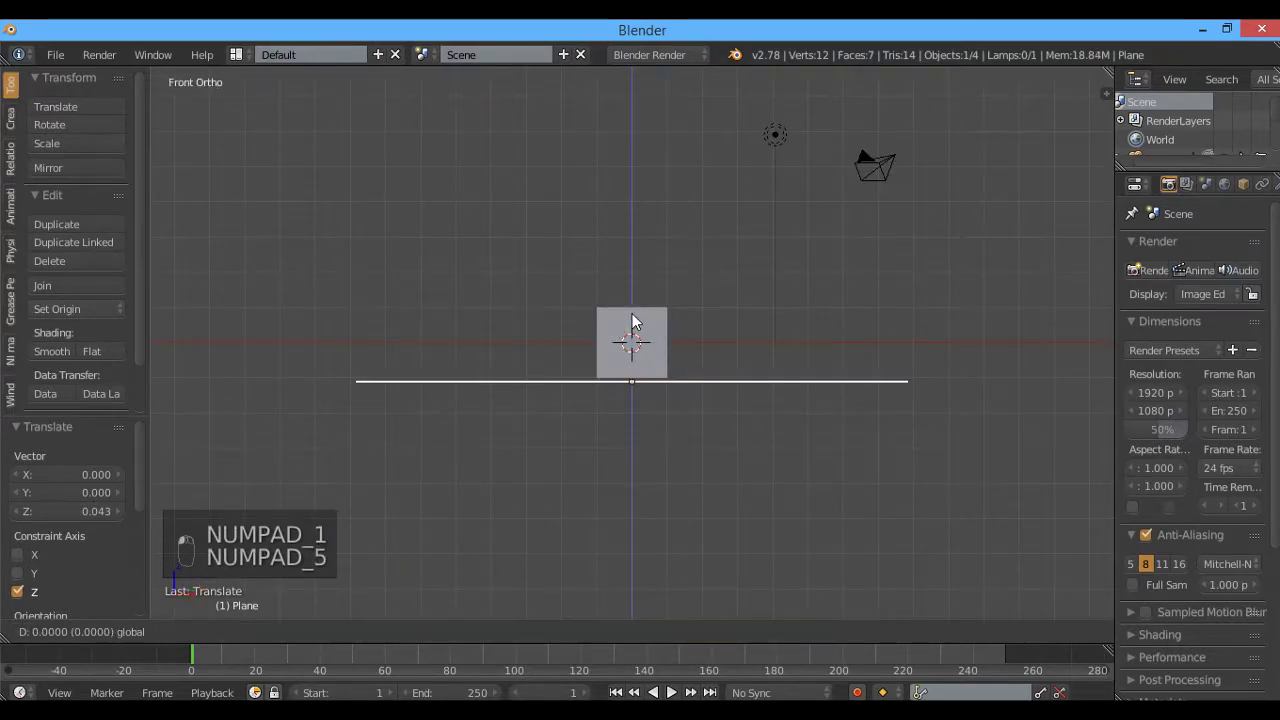
Enter Edit Mode on the floor plane and start a loop cut across it
{"action": "key", "text": "z"}
{"action": "key", "text": "z"}
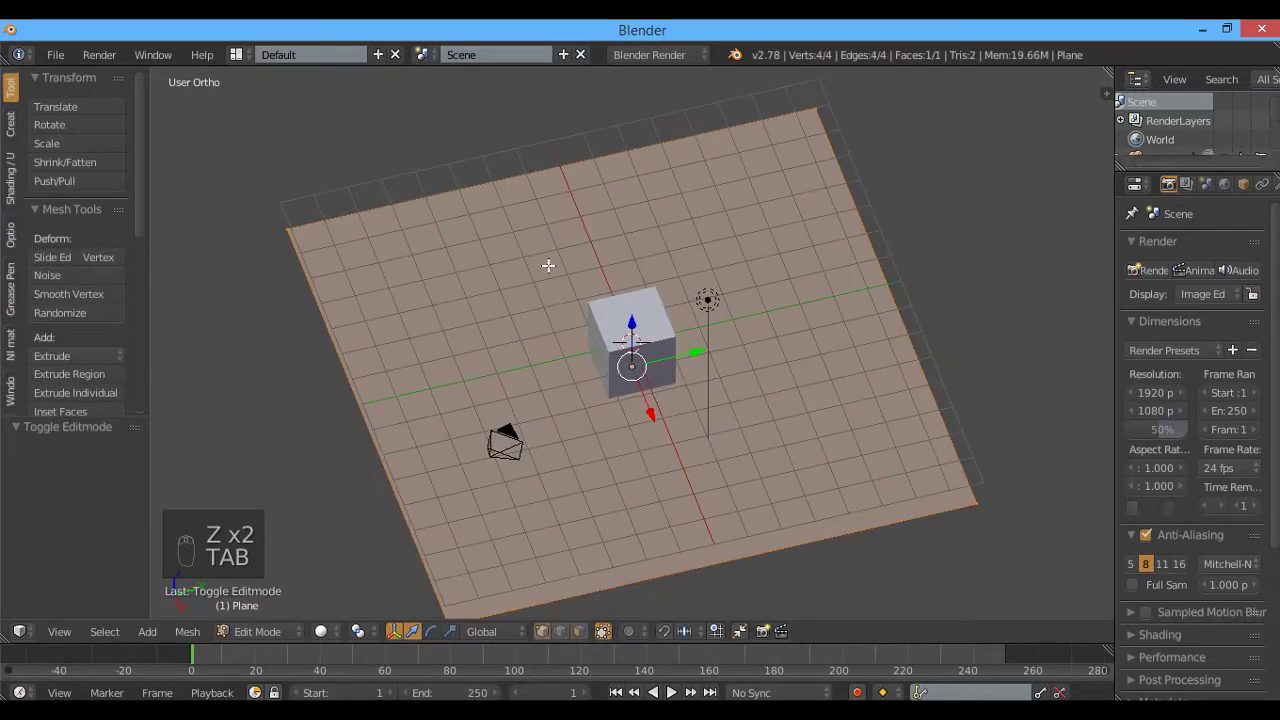
{"action": "key", "text": "Tab"}
{"action": "key", "text": "ctrl+r"}
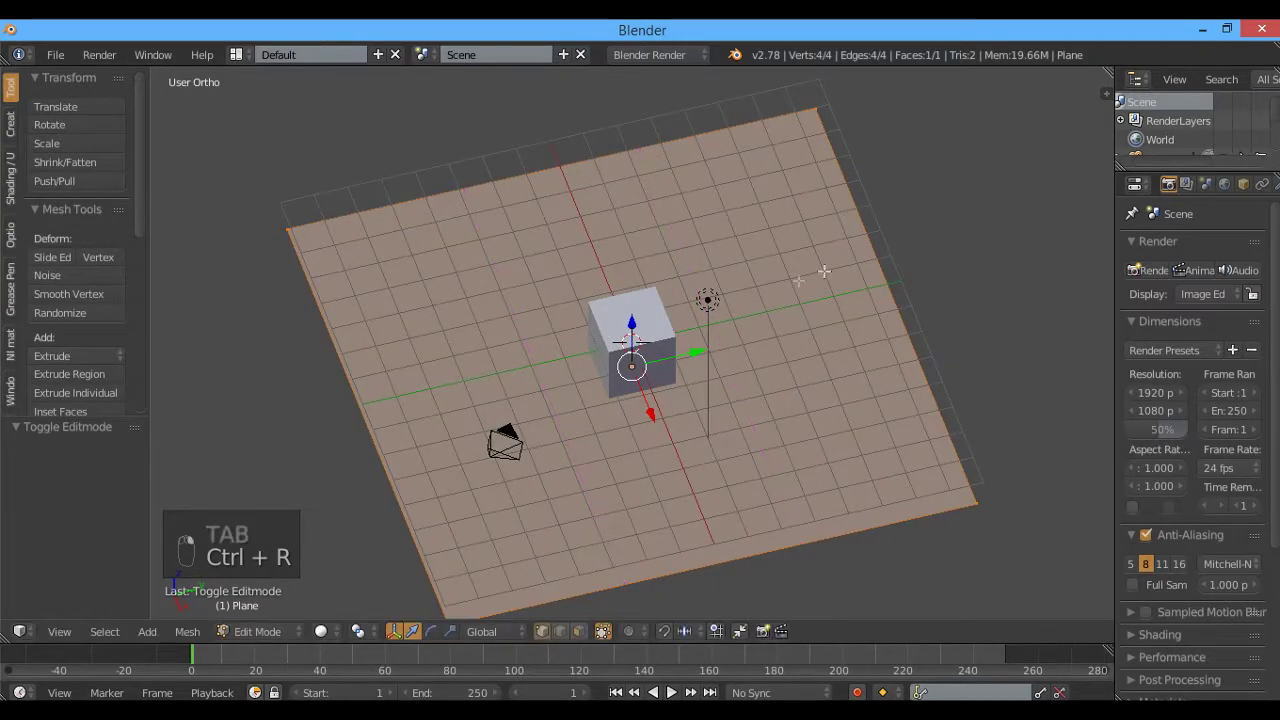
{"action": "key", "text": "Tab"}
{"action": "key", "text": "Tab"}
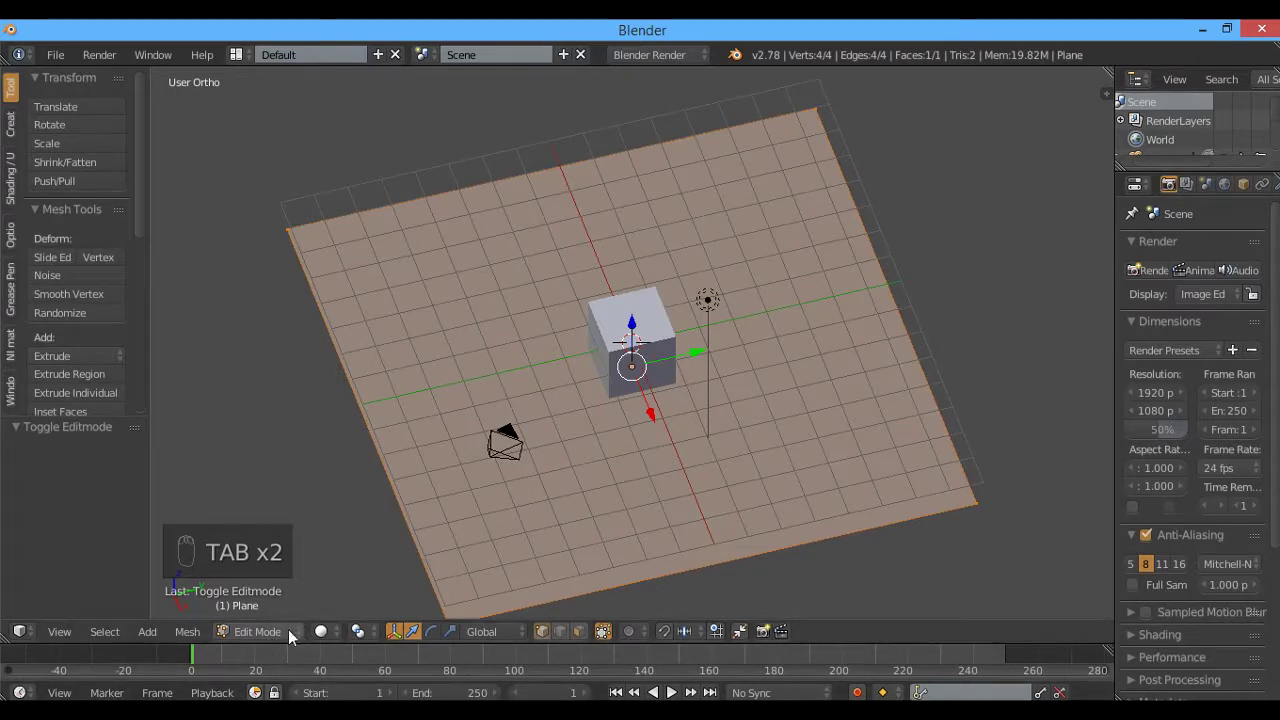
{"action": "key", "text": "Tab"}
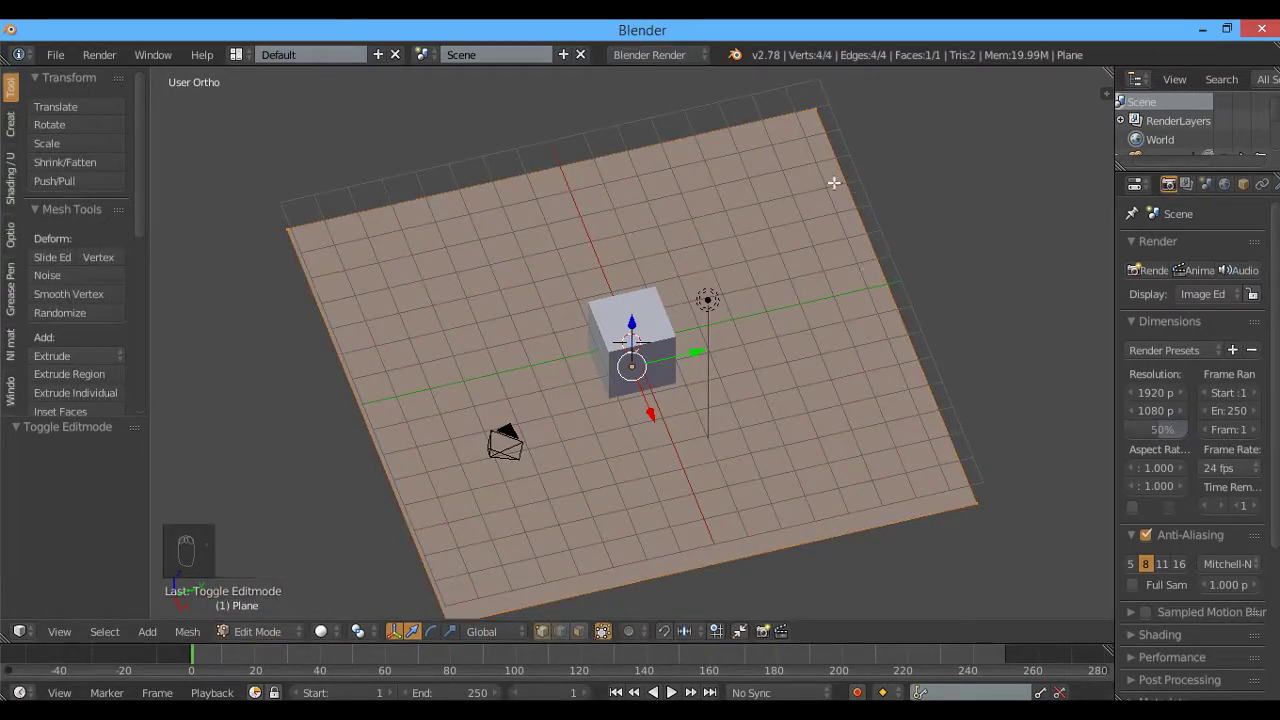
Make seven loop cuts in each direction for an eight-by-eight grid
{"action": "key", "text": "ctrl+r"}
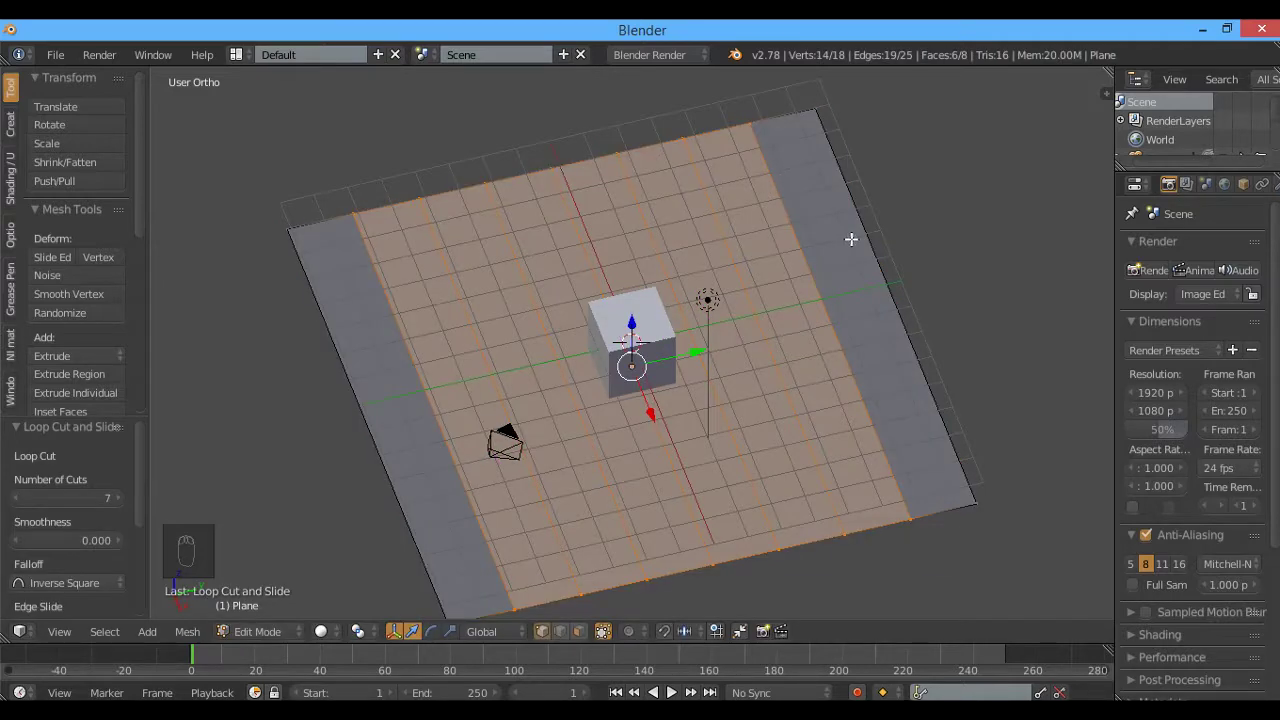
{"action": "key", "text": "ctrl+r"}
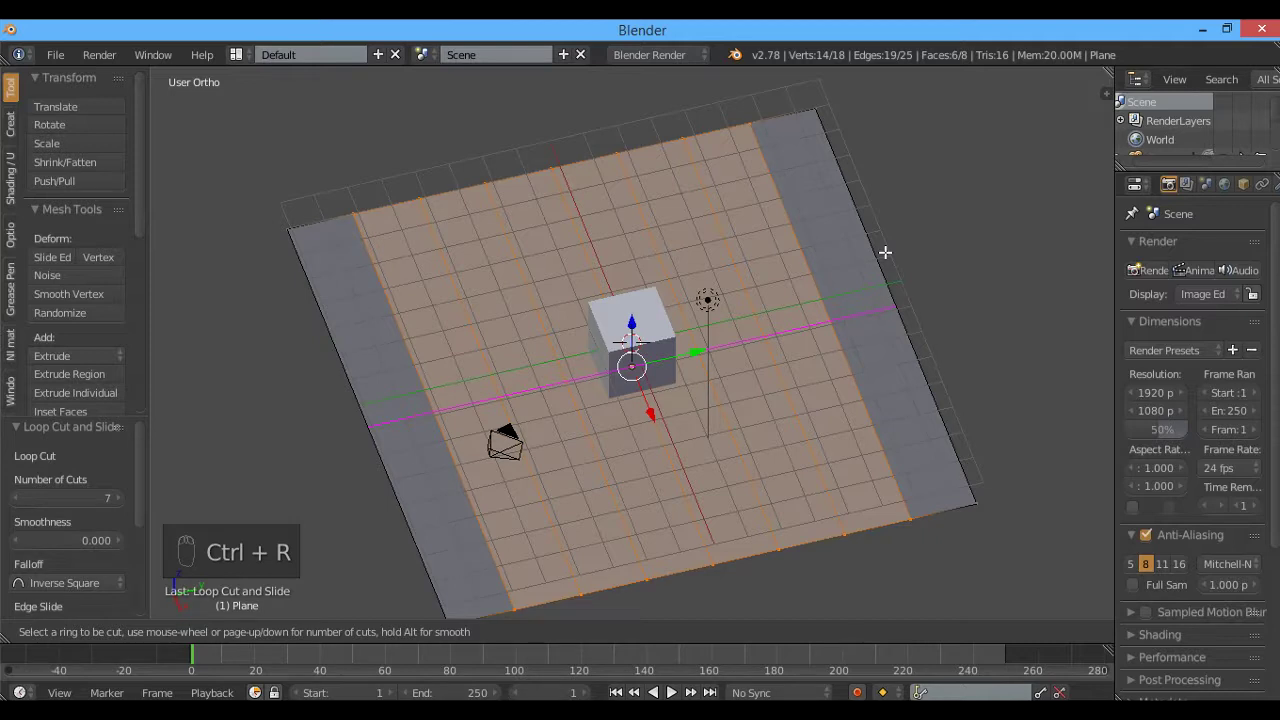
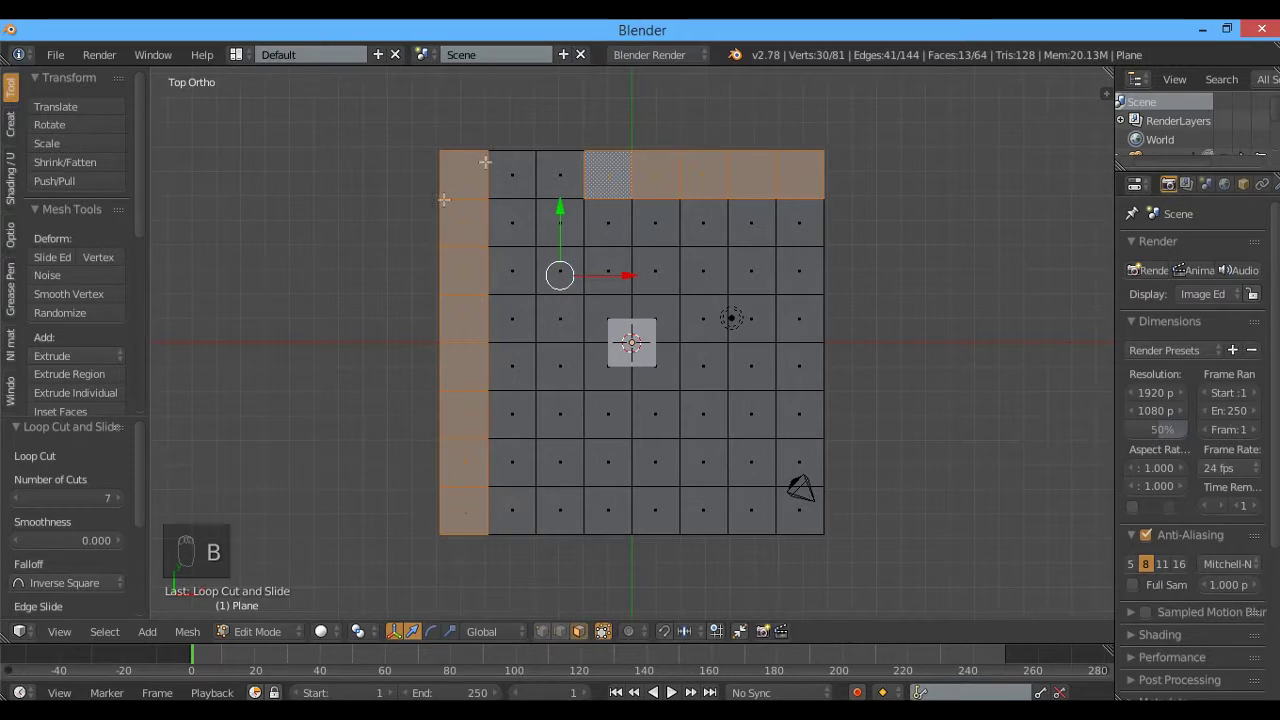
Box-select the border and spiral wall faces of the grid in top view
{"action": "key", "text": "b"}
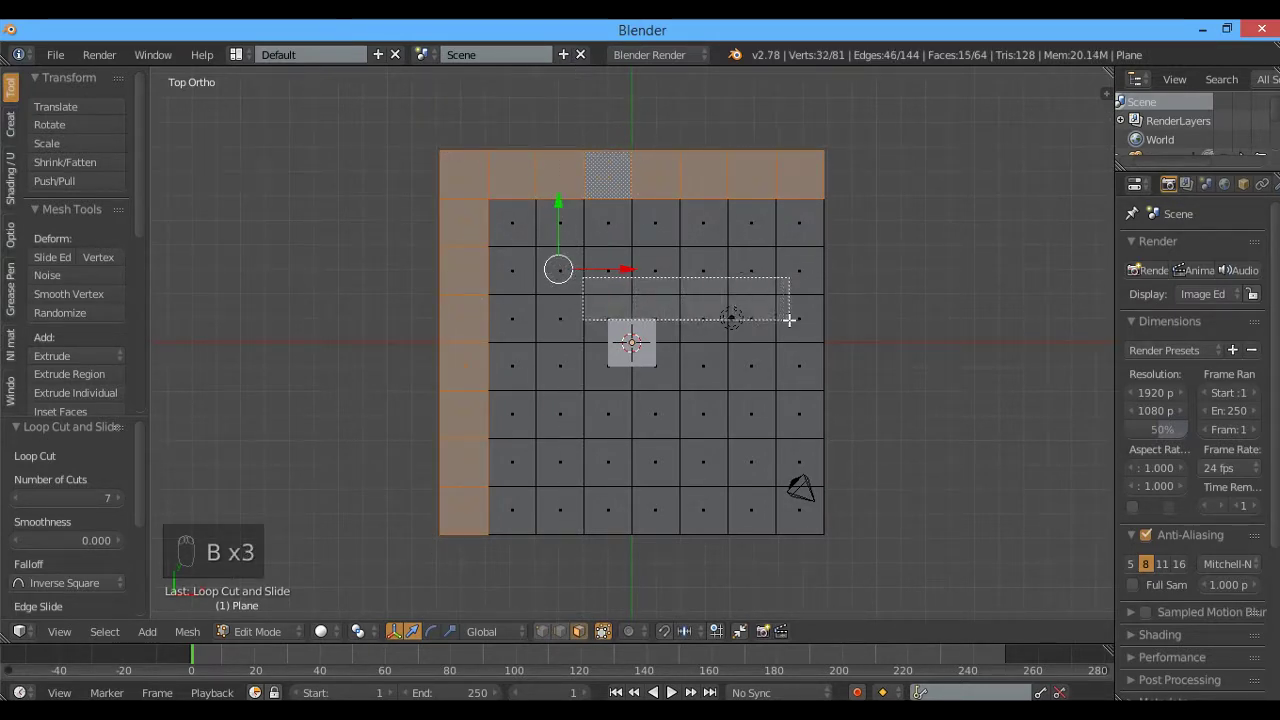
{"action": "key", "text": "b"}
{"action": "key", "text": "b"}
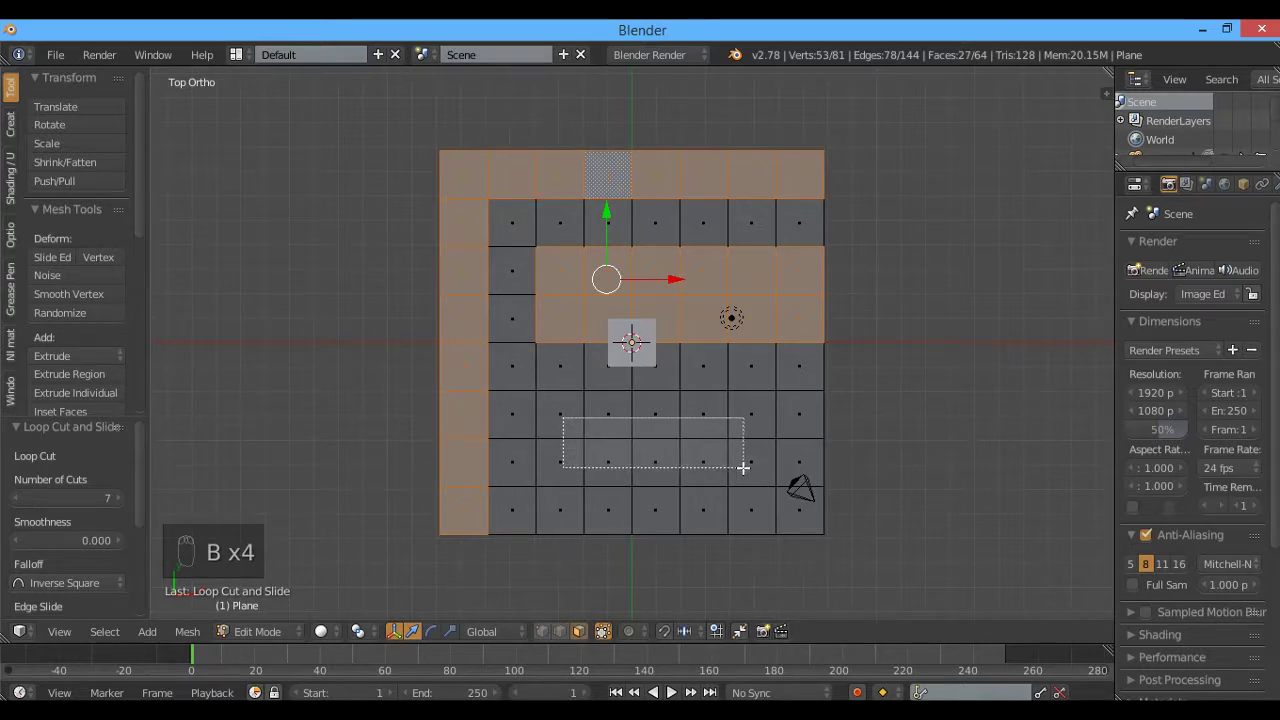
{"action": "key", "text": "ctrl+z"}
{"action": "key", "text": "b"}
{"action": "key", "text": "b"}
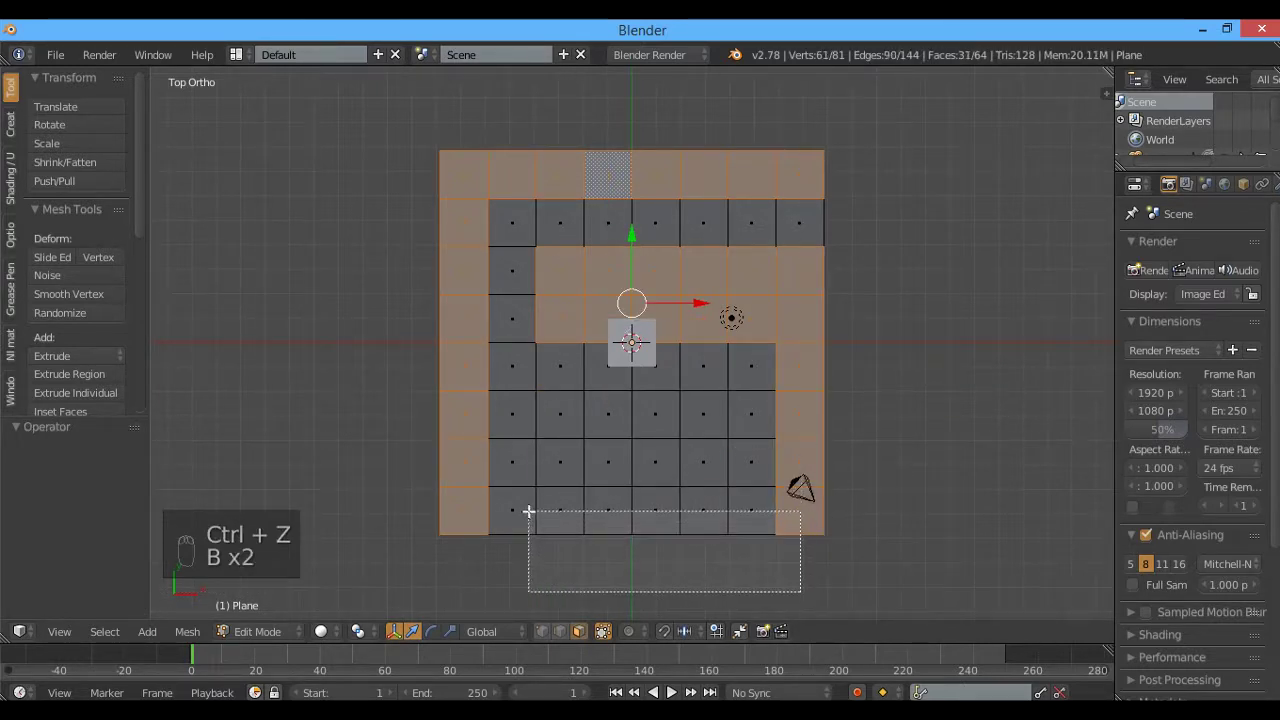
{"action": "key", "text": "b"}
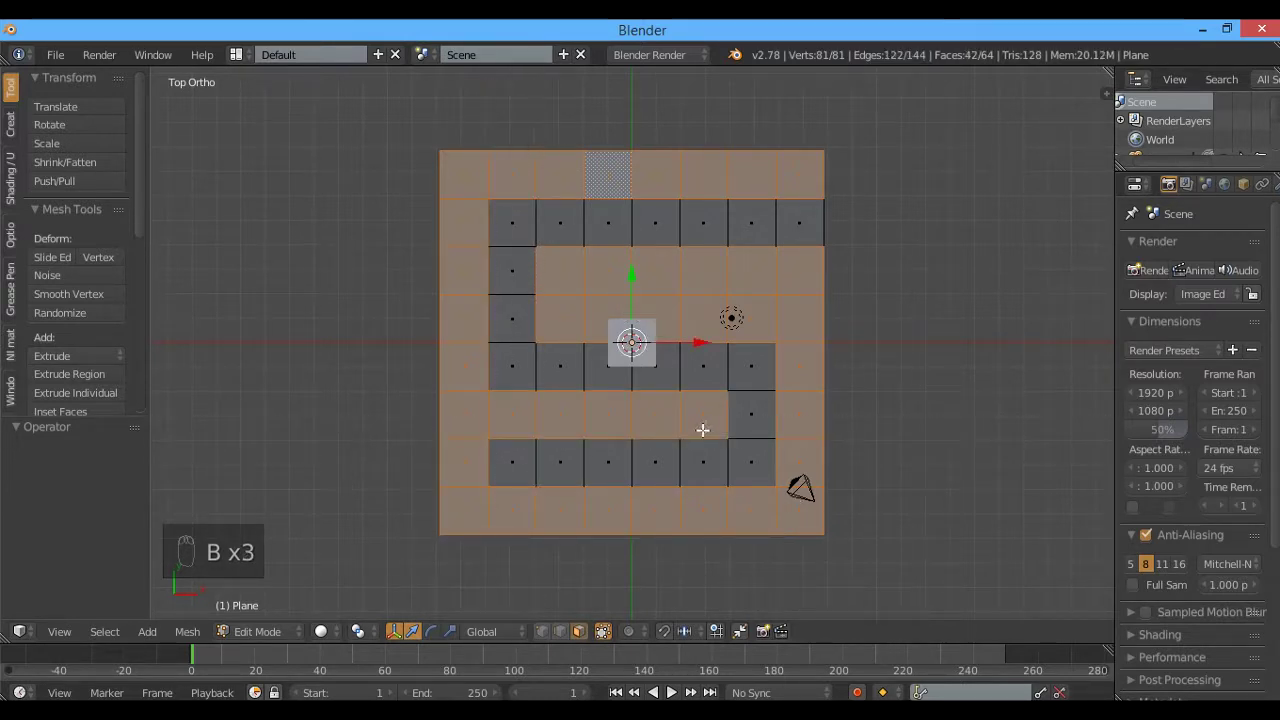
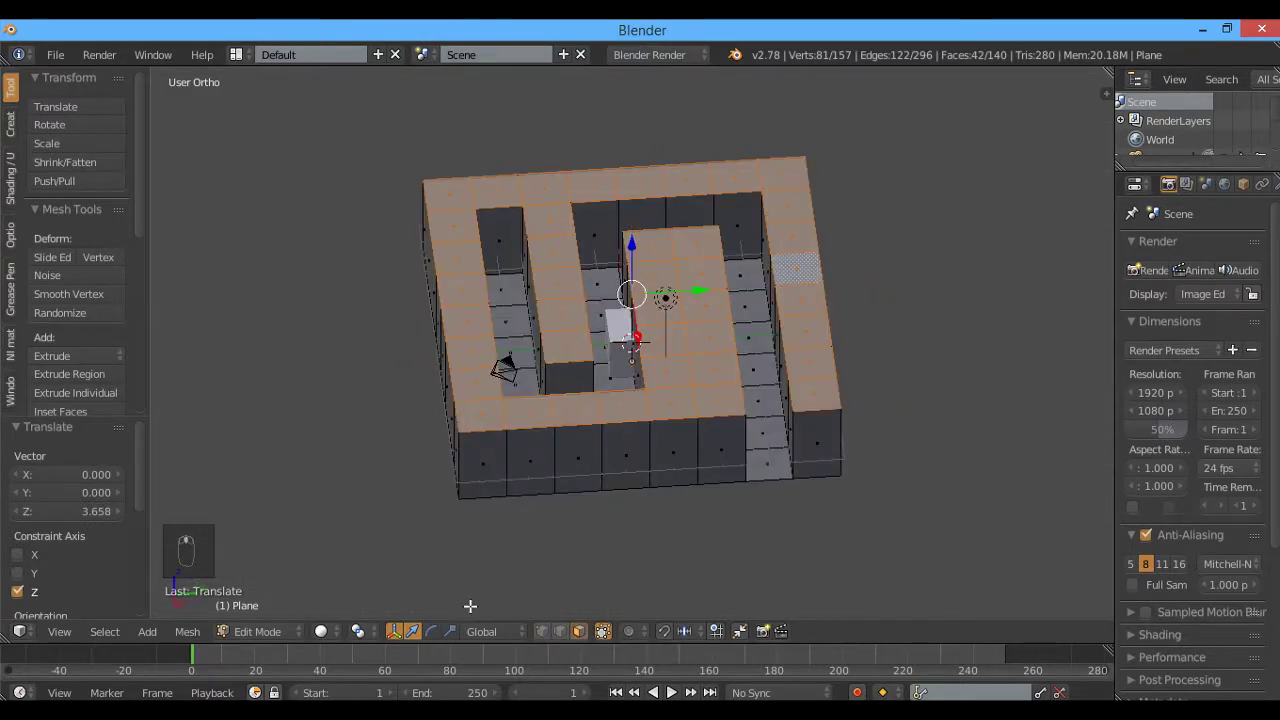
Extrude the selected faces upward into tall maze walls
{"action": "left_click", "coordinate": [329, 631]}
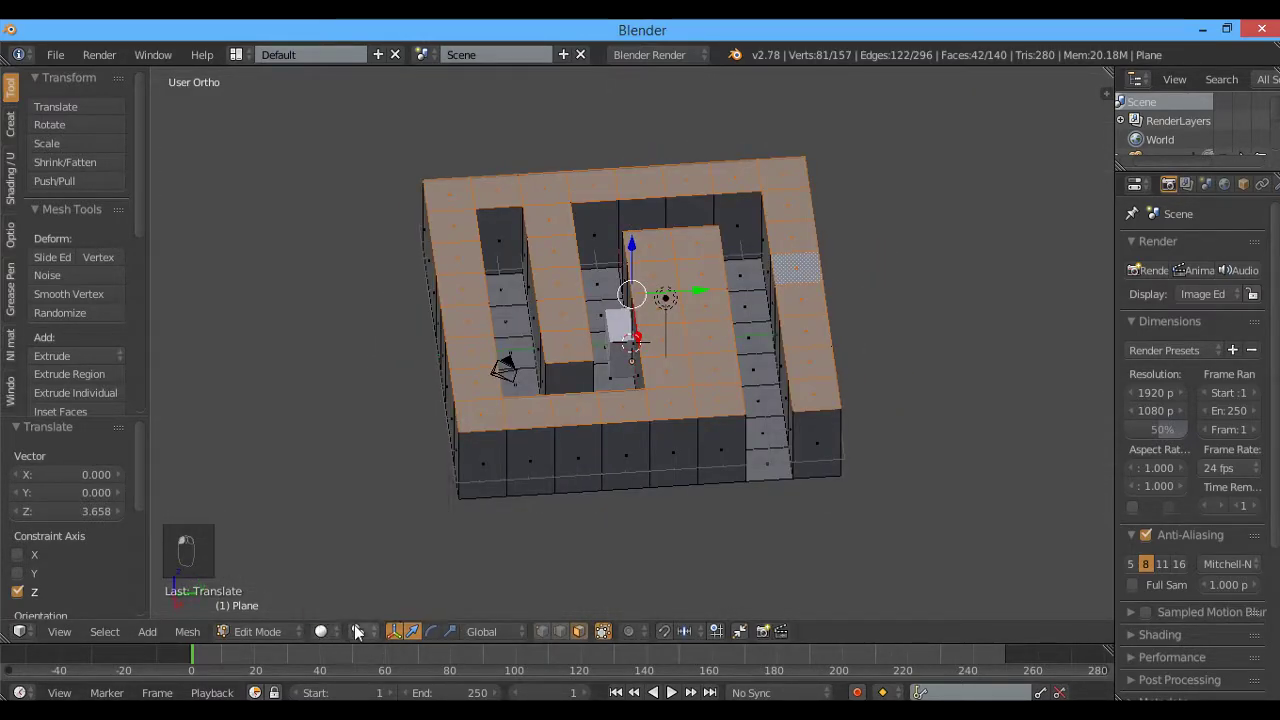
{"action": "left_click", "coordinate": [364, 630]}
{"action": "key", "text": "s"}
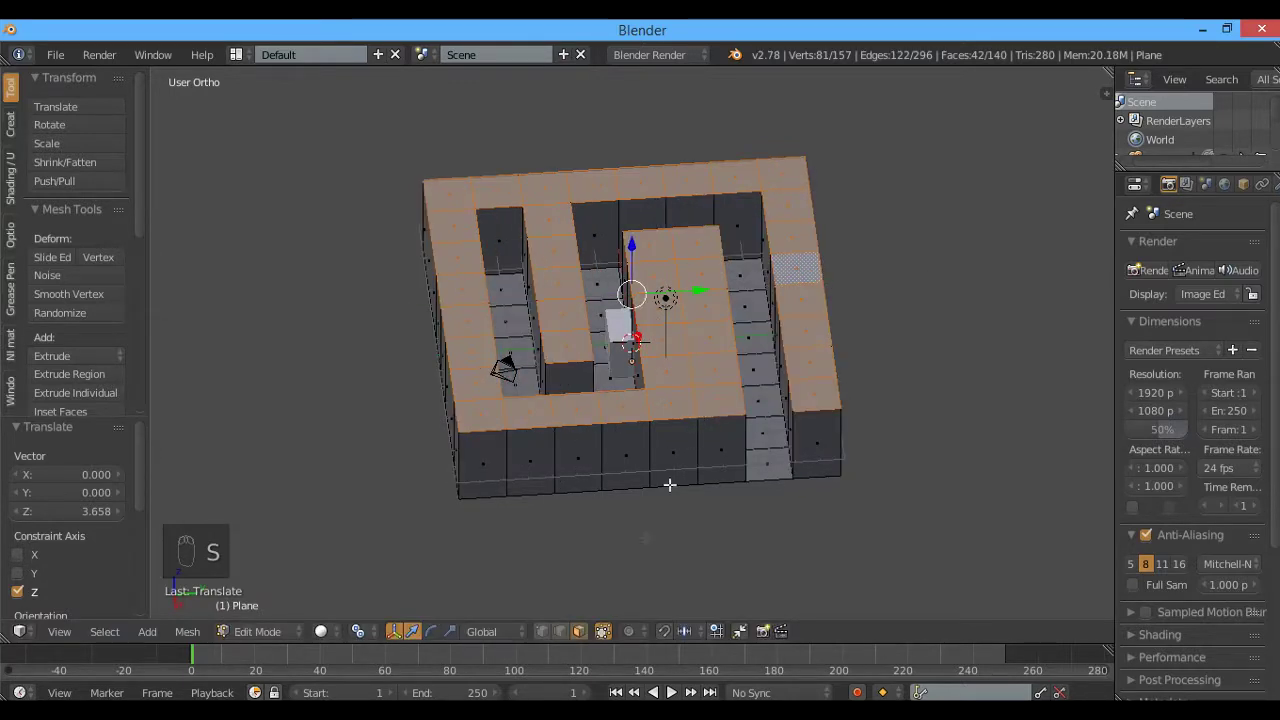
{"action": "key", "text": "ctrl+z"}
{"action": "left_click", "coordinate": [377, 644]}
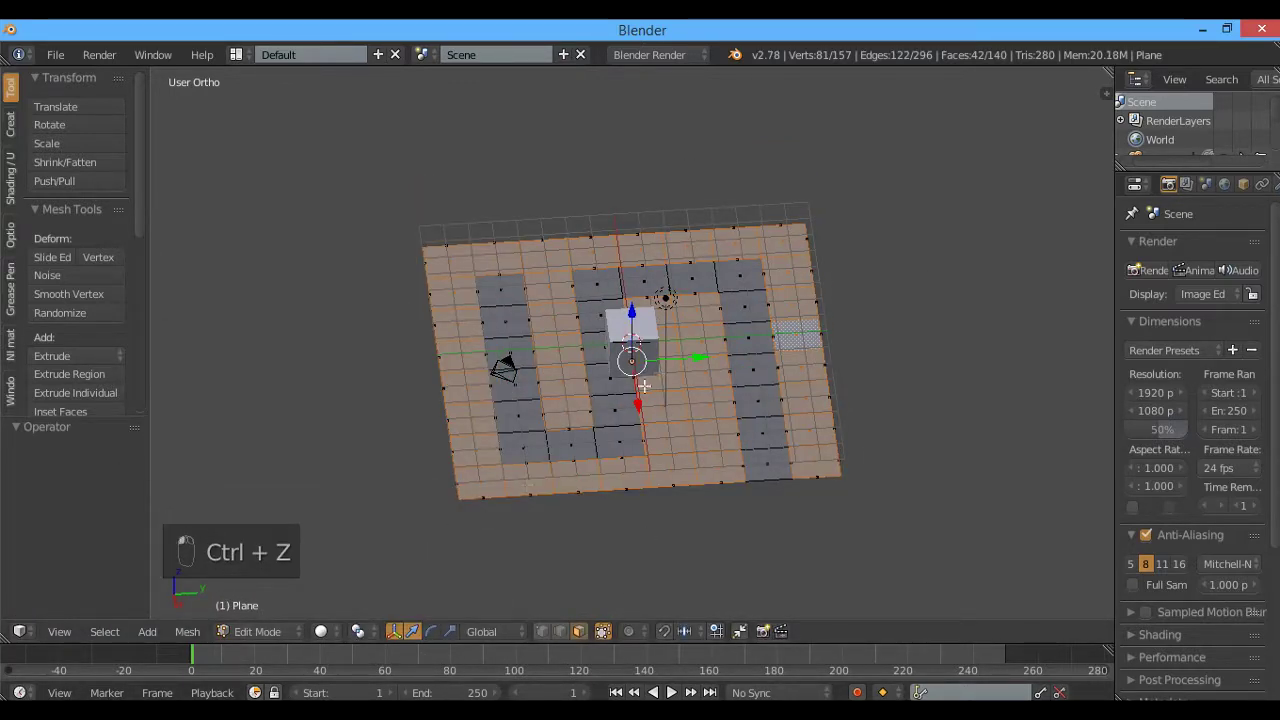
{"action": "key", "text": "g"}
Leave Edit Mode, select the cube and delete it from the scene
{"action": "key", "text": "Tab"}
{"action": "key", "text": "Tab"}
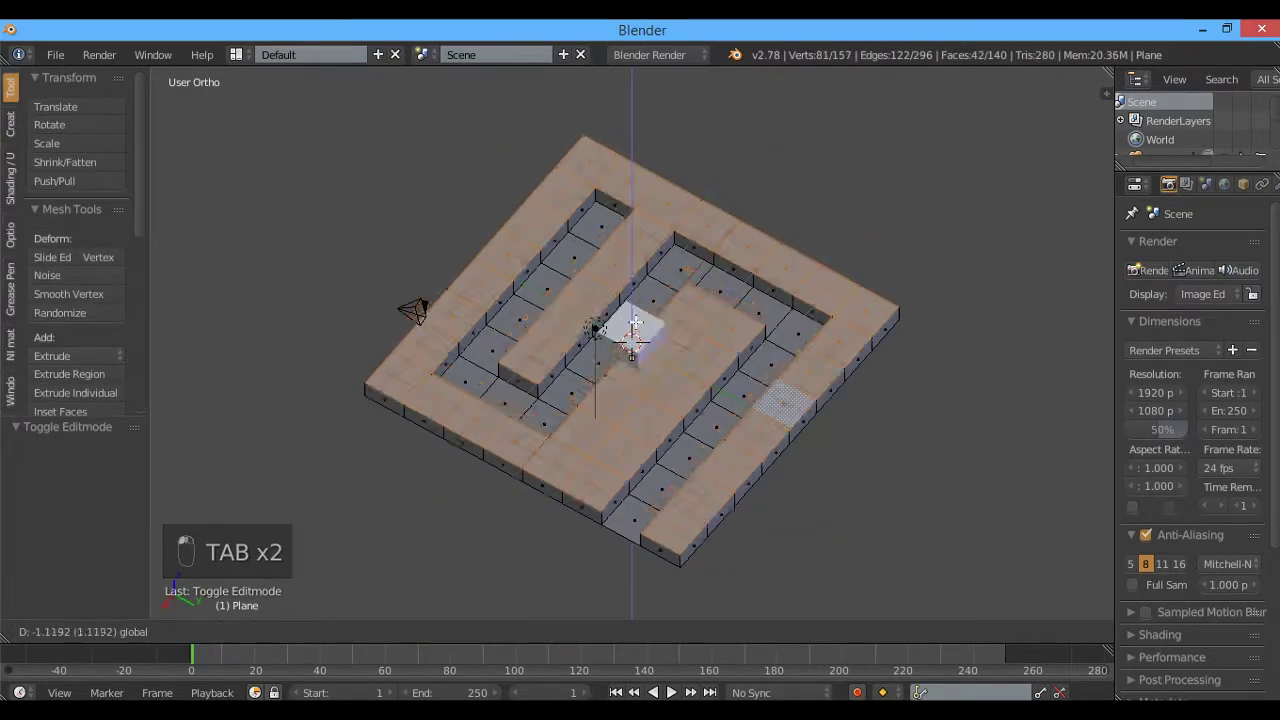
{"action": "key", "text": "Tab"}
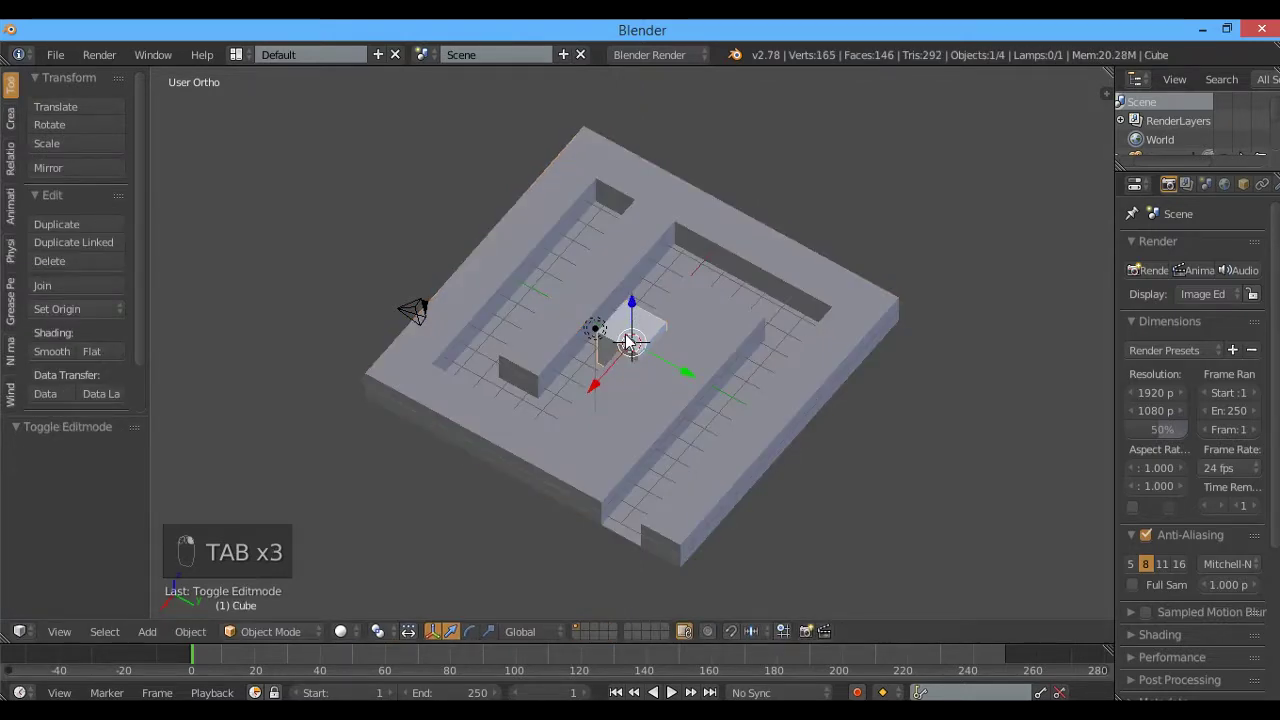
{"action": "key", "text": "Delete"}
{"action": "key", "text": "shift+a"}
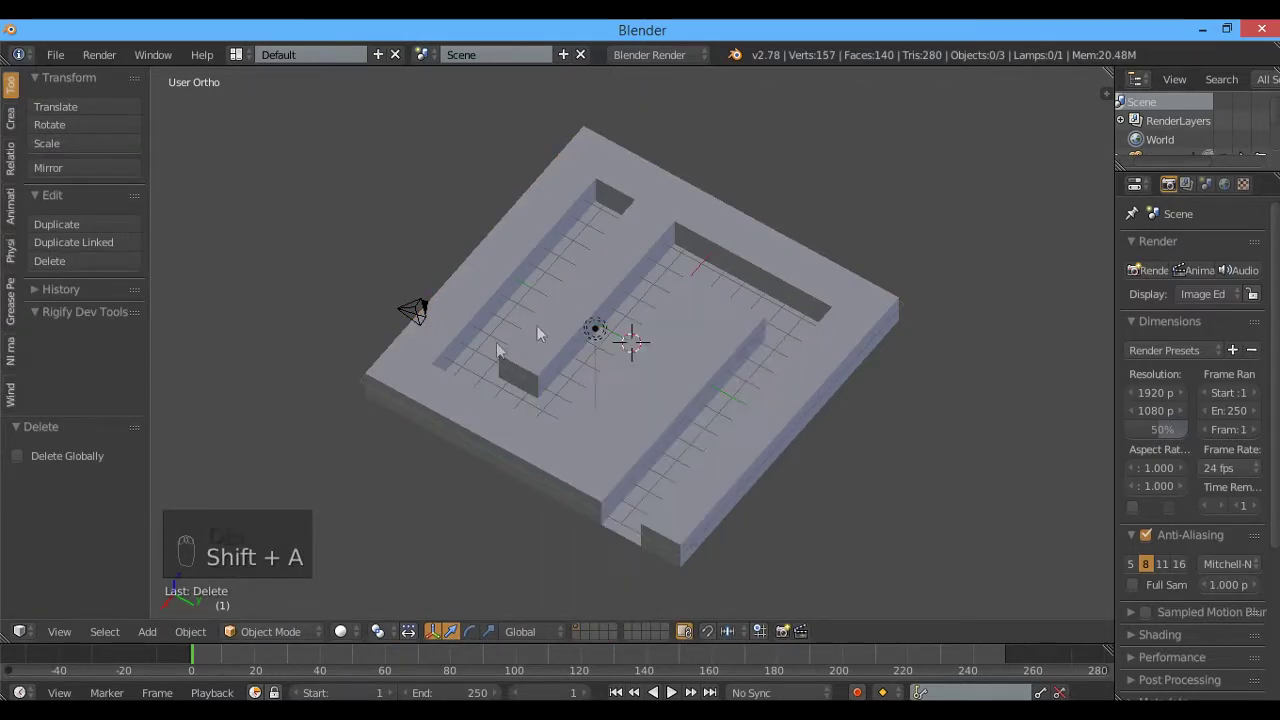
Add a Suzanne head, rotate it 90 degrees and move it to the maze's outer corner
{"action": "key", "text": "shift+a"}
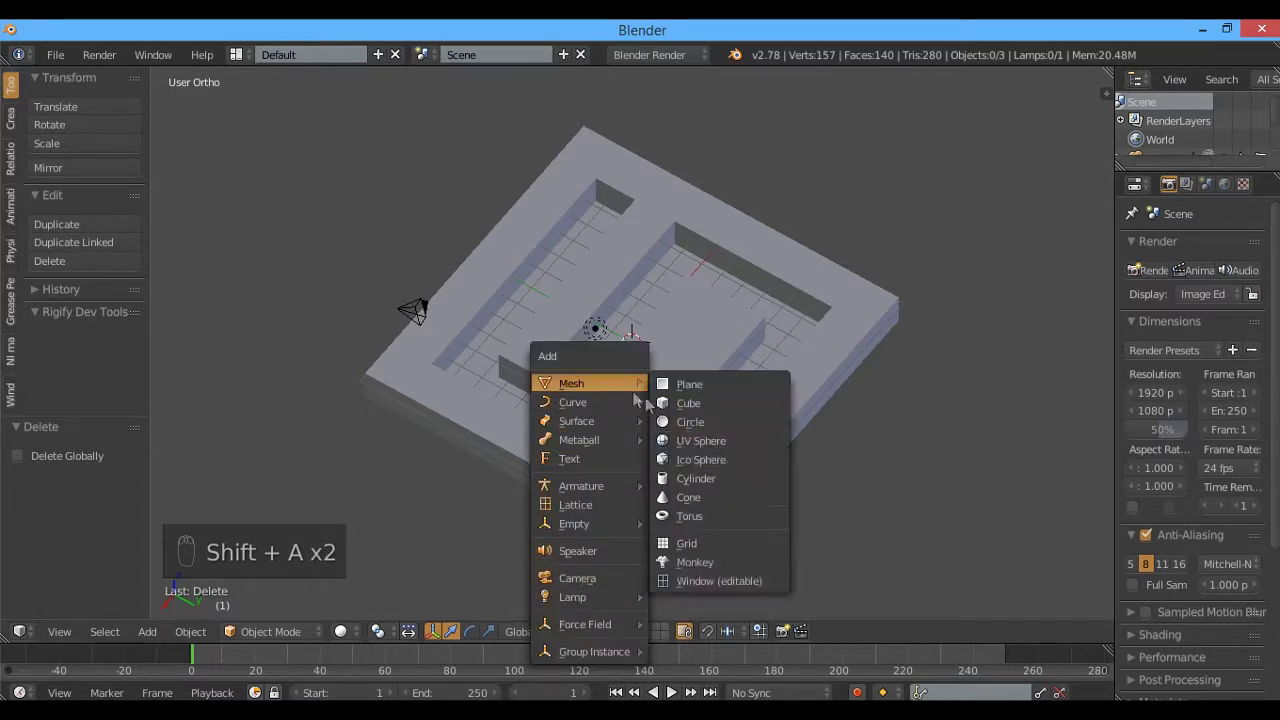
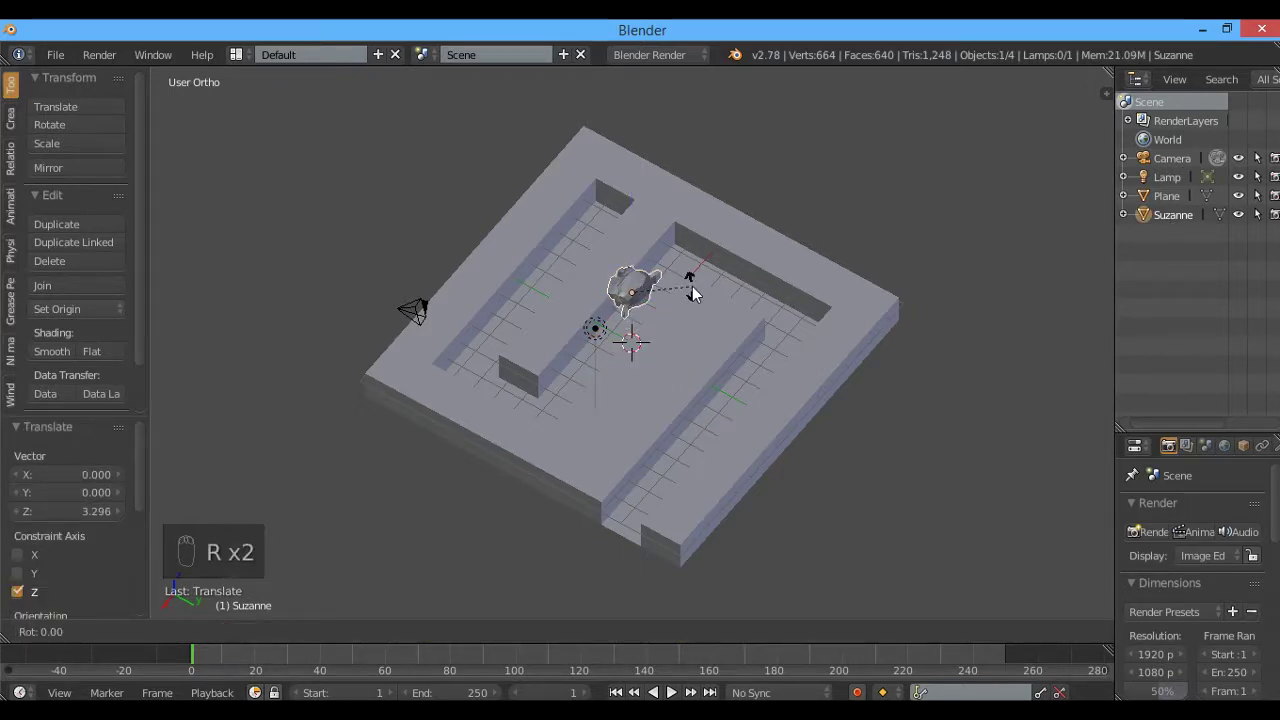
{"action": "key", "text": "ctrl+z"}
{"action": "key", "text": "r"}
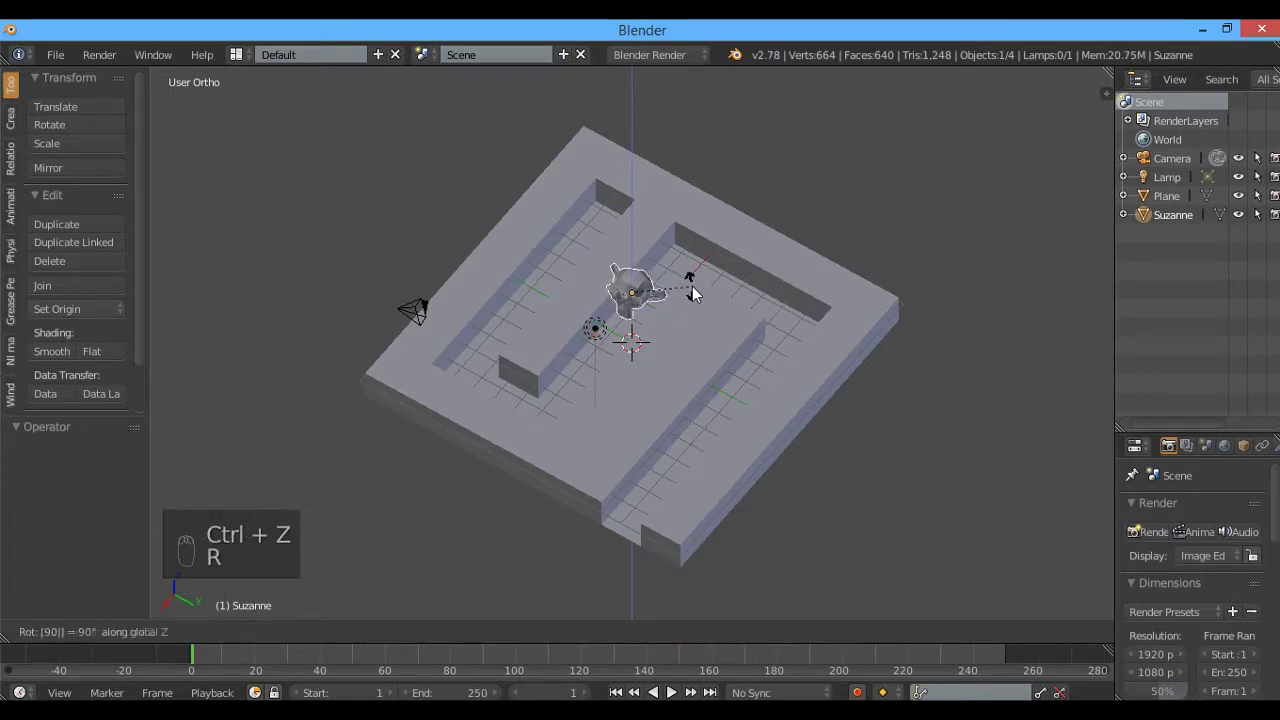
{"action": "left_click_drag", "start_coordinate": [680, 323], "coordinate": [550, 239]}
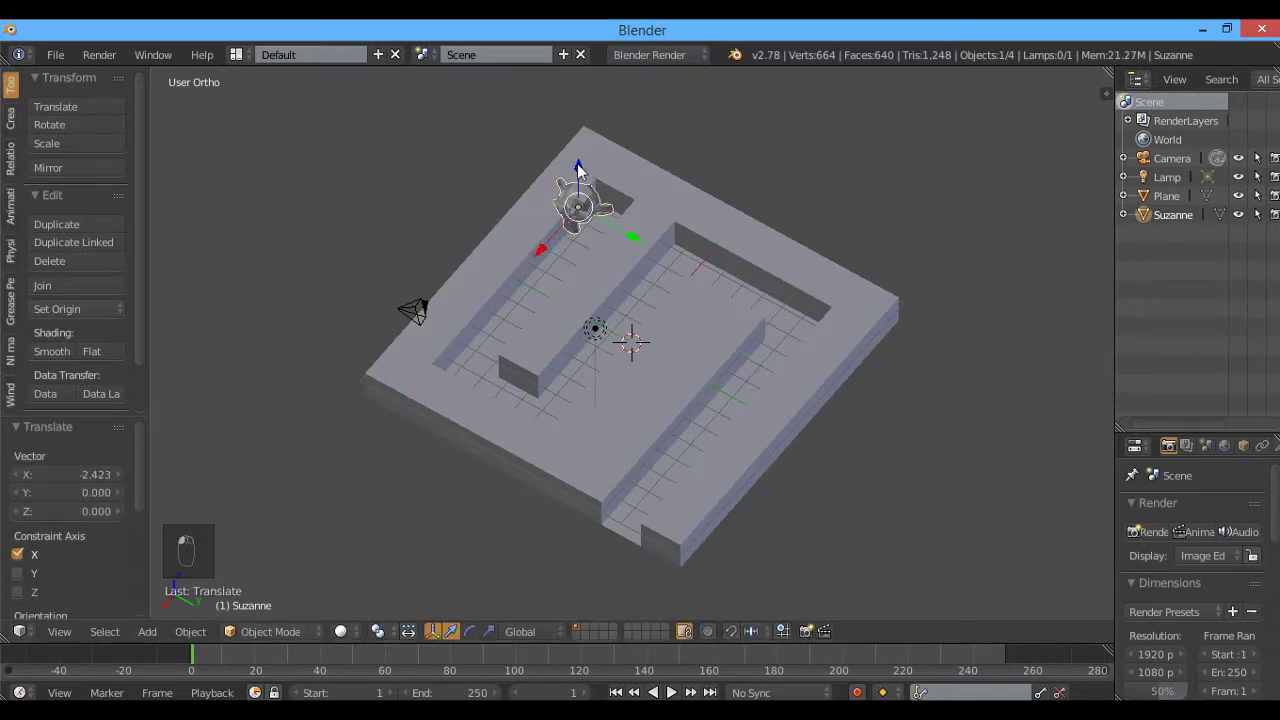
{"action": "key", "text": "KP_1"}
{"action": "key", "text": "z"}
{"action": "key", "text": "KP_7"}
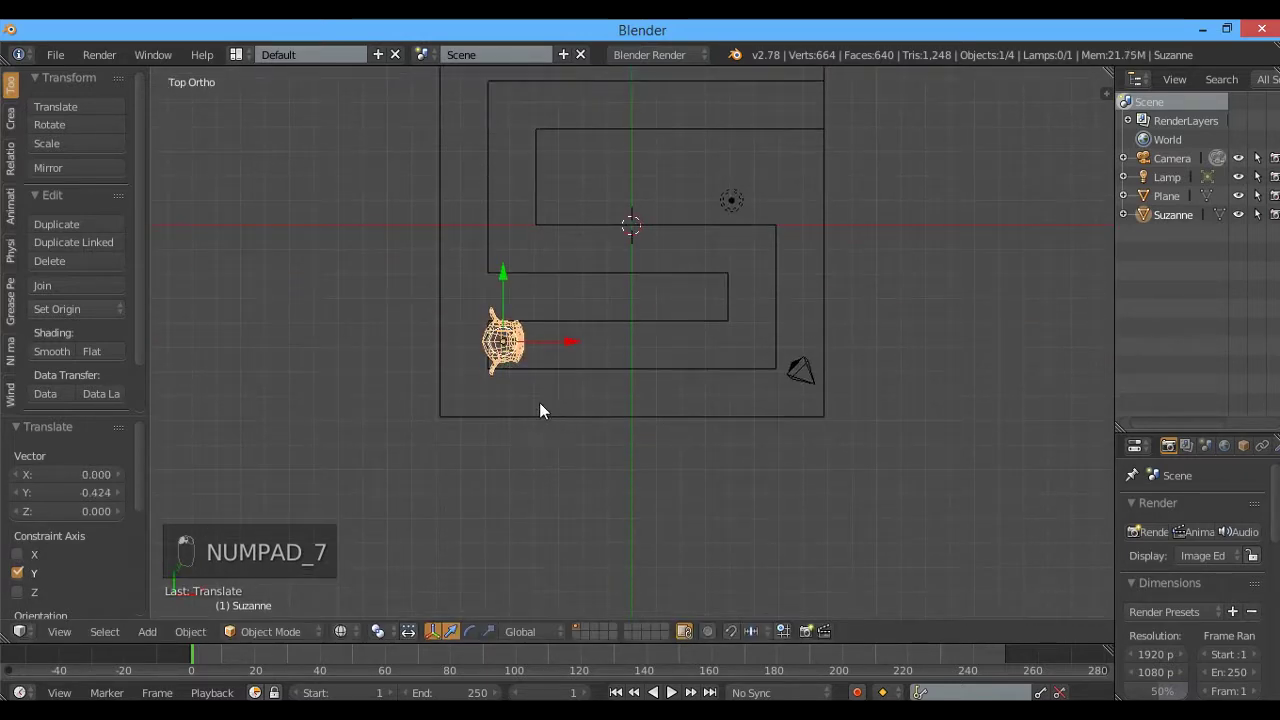
Scale Suzanne down so she fits inside the starting corridor
{"action": "key", "text": "s"}
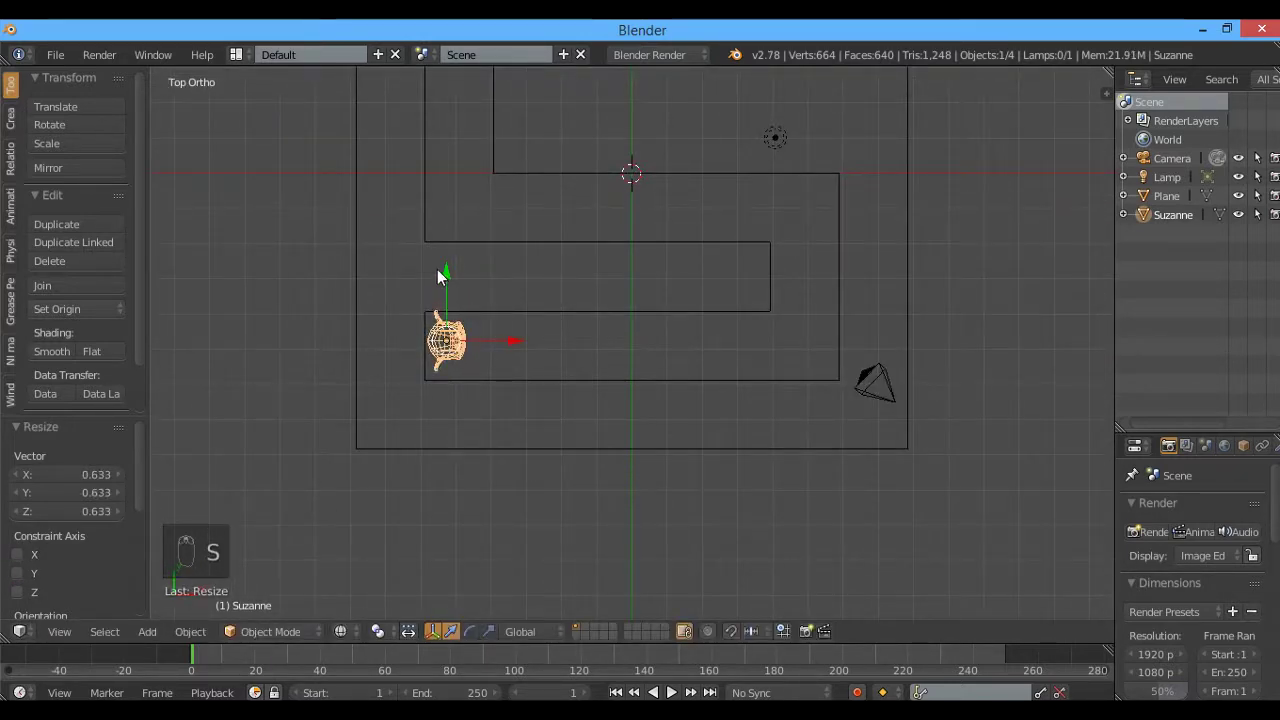
{"action": "key", "text": "s"}
{"action": "key", "text": "z"}
{"action": "key", "text": "z"}
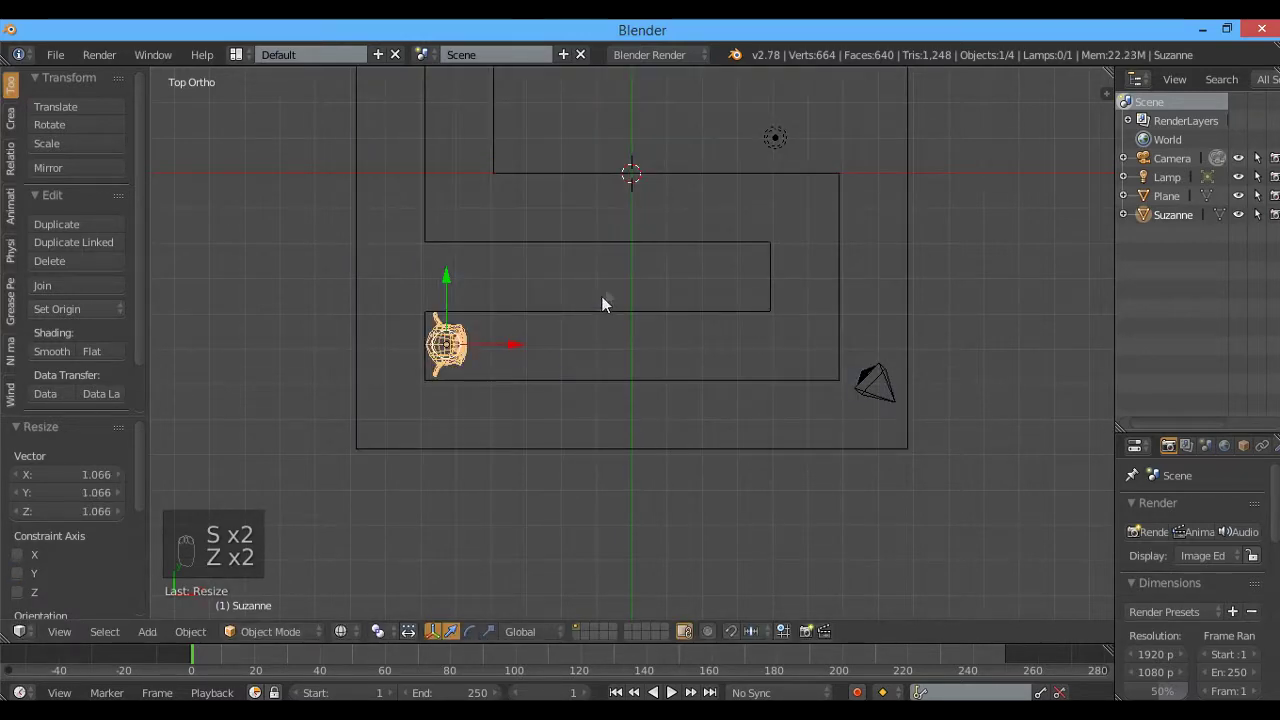
{"action": "key", "text": "z"}
{"action": "left_click_drag", "start_coordinate": [554, 263], "coordinate": [819, 462]}
{"action": "key", "text": "ctrl+z"}
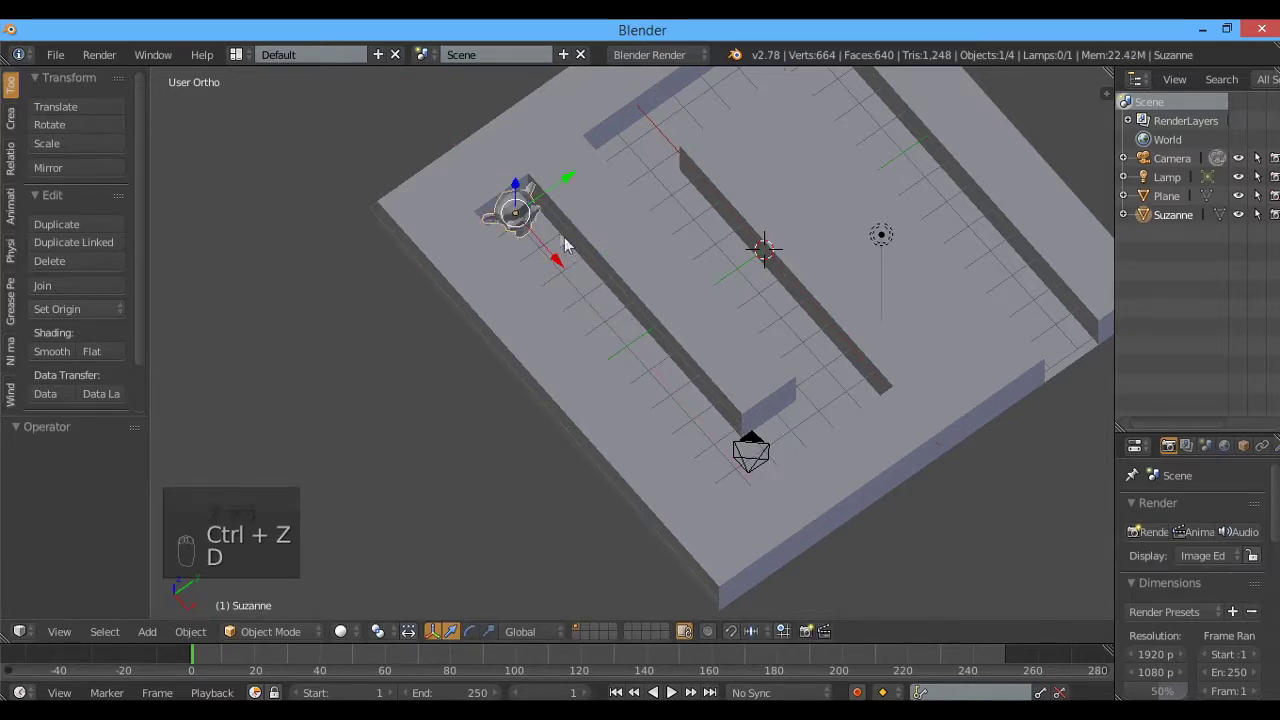
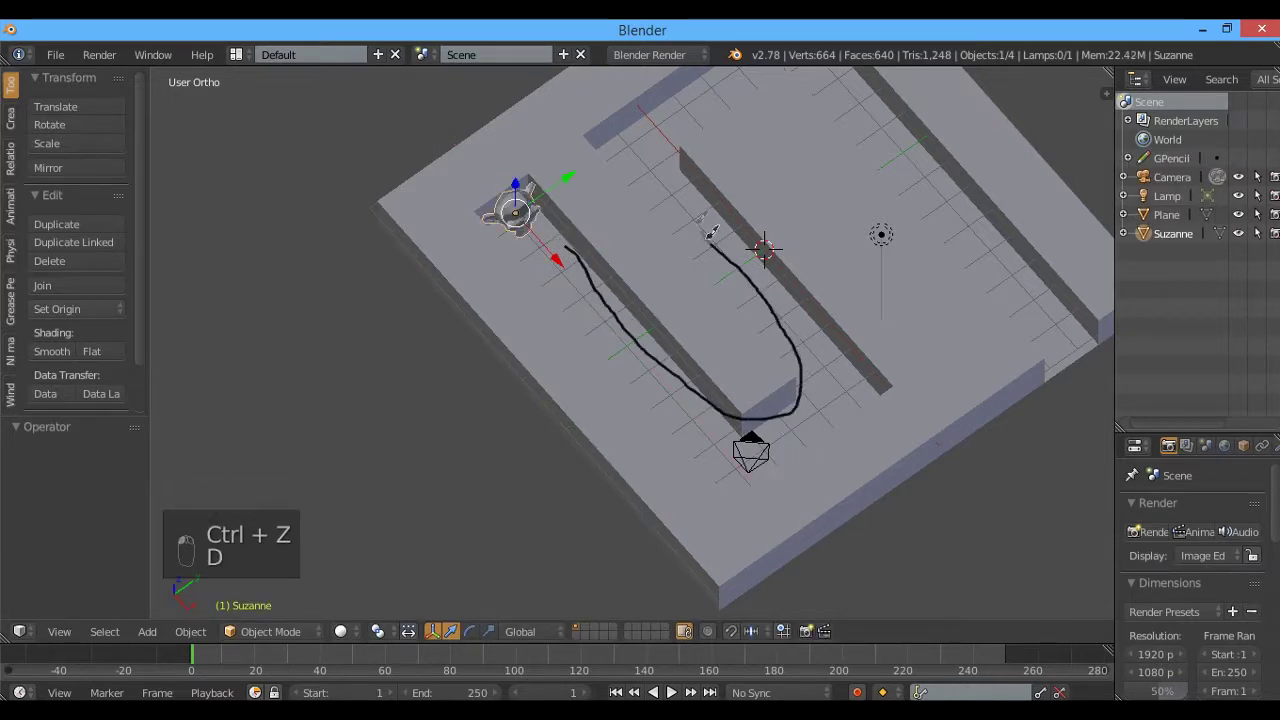
Sketch a Grease Pencil route from Suzanne through the maze corridors, then bring up the save dialog
{"action": "key", "text": "d"}
{"action": "key", "text": "d"}
{"action": "key", "text": "d"}
{"action": "key", "text": "d"}
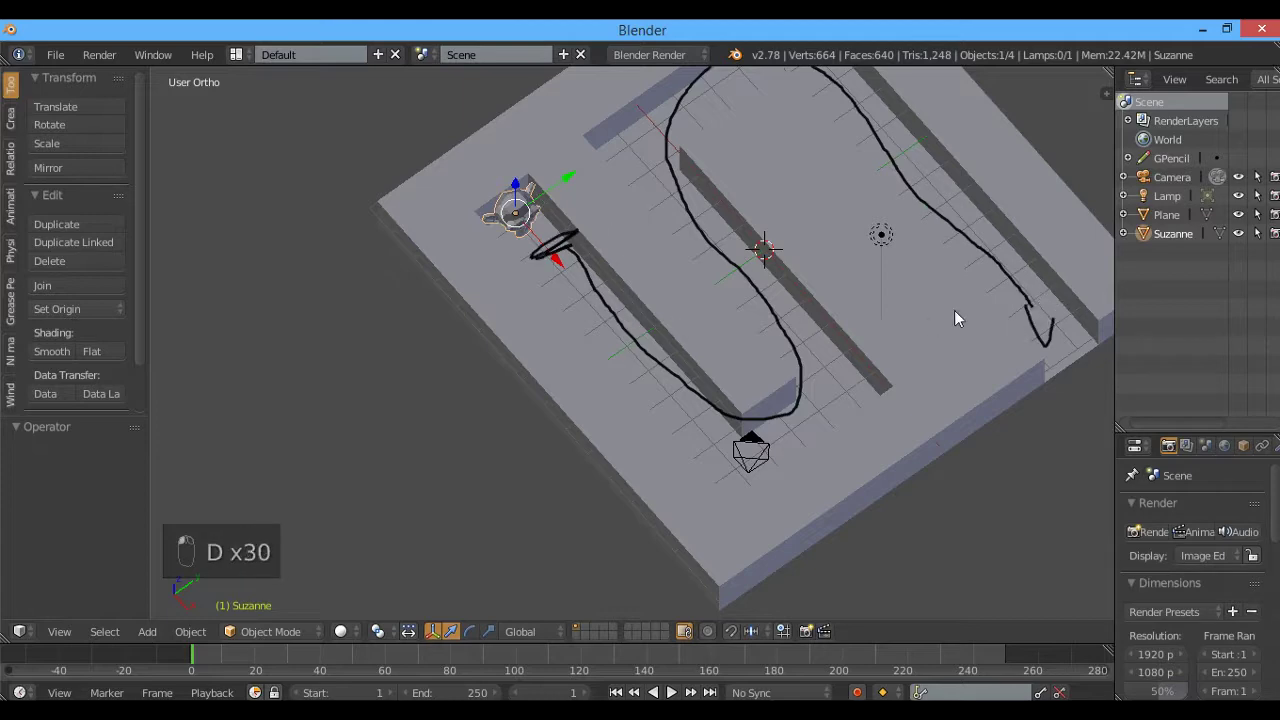
{"action": "key", "text": "d"}
{"action": "left_click_drag", "start_coordinate": [987, 322], "coordinate": [902, 438]}
{"action": "key", "text": "n"}
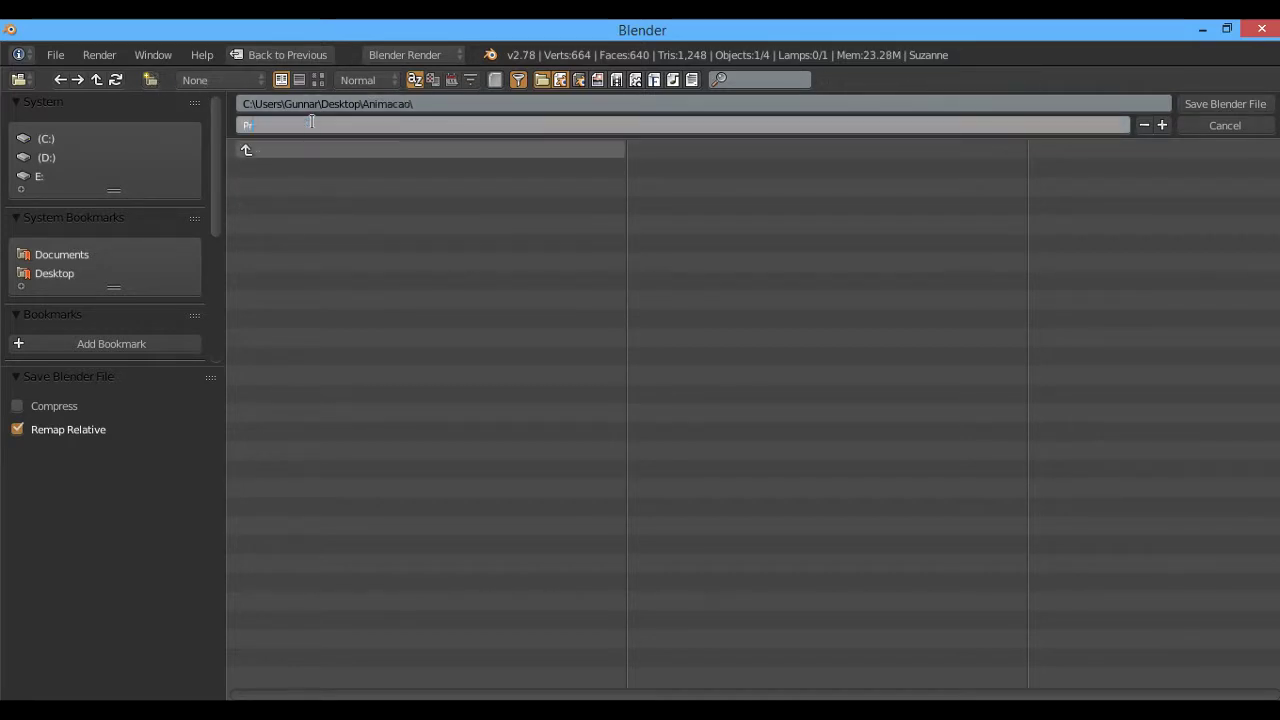
Save as Projeto.blend in the Animacao folder and remove the sketched route layer
{"action": "key", "text": "Return"}
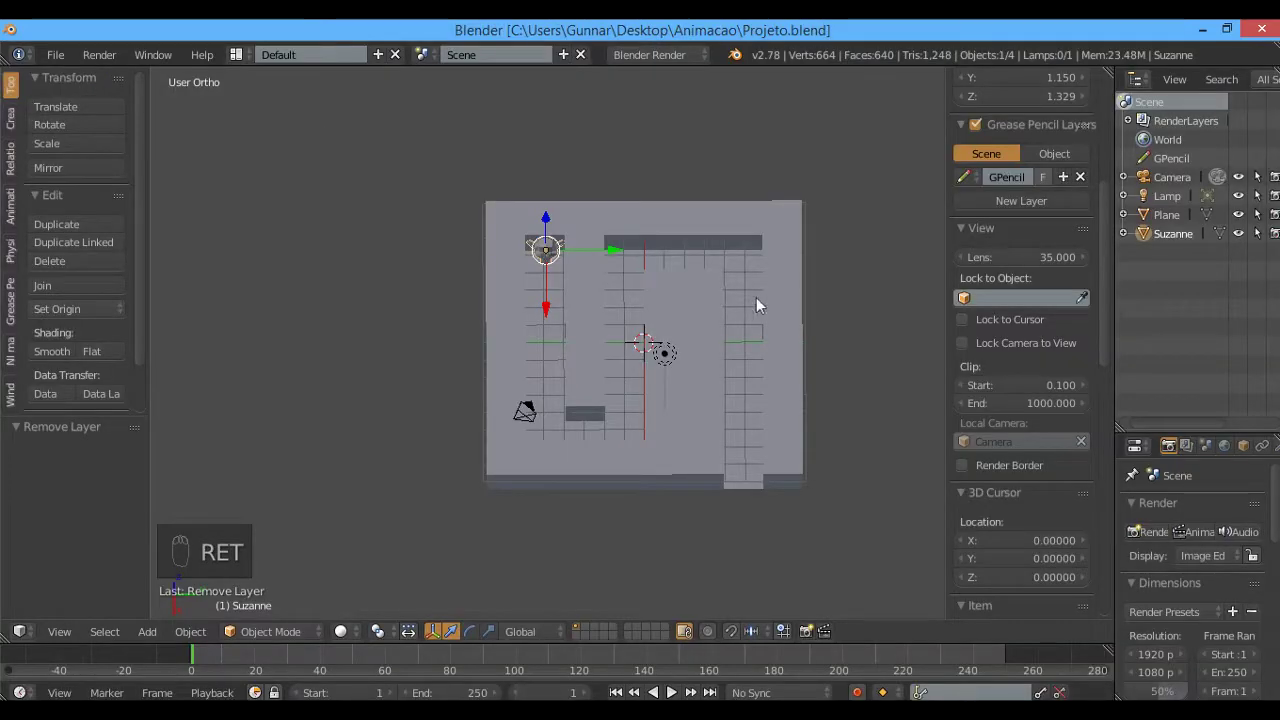
{"action": "key", "text": "n"}
{"action": "key", "text": "ctrl+s"}
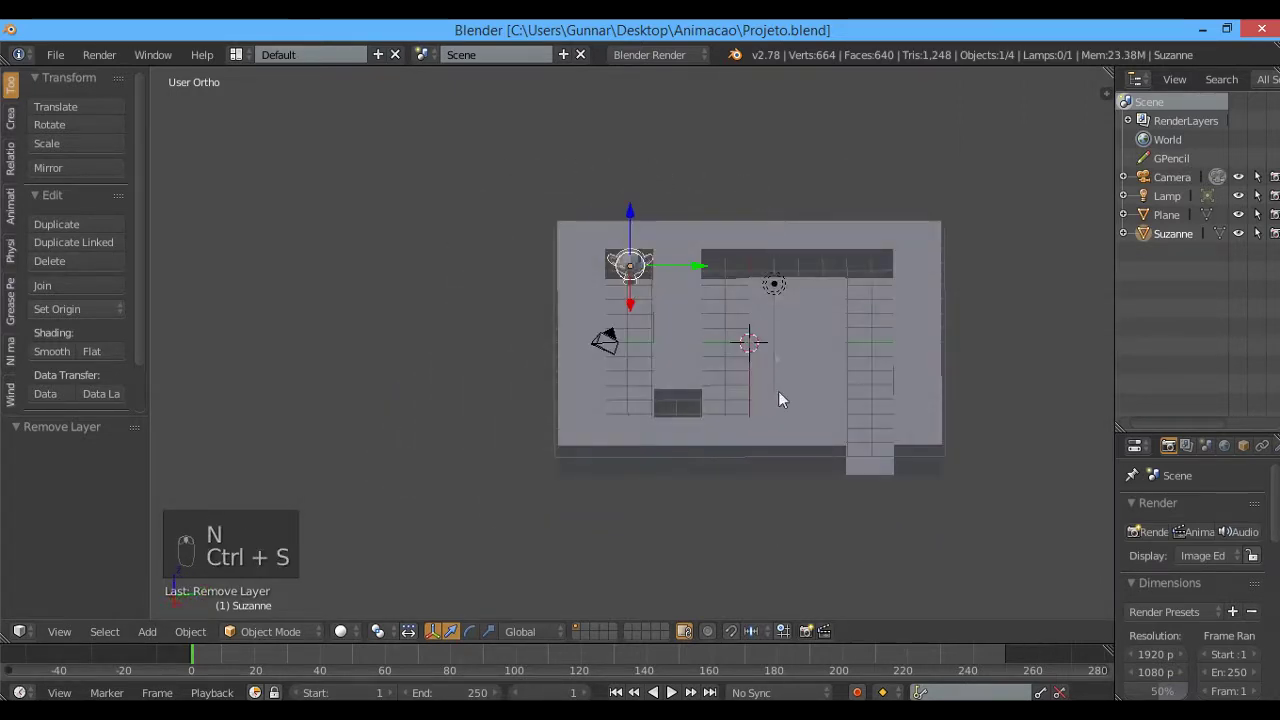
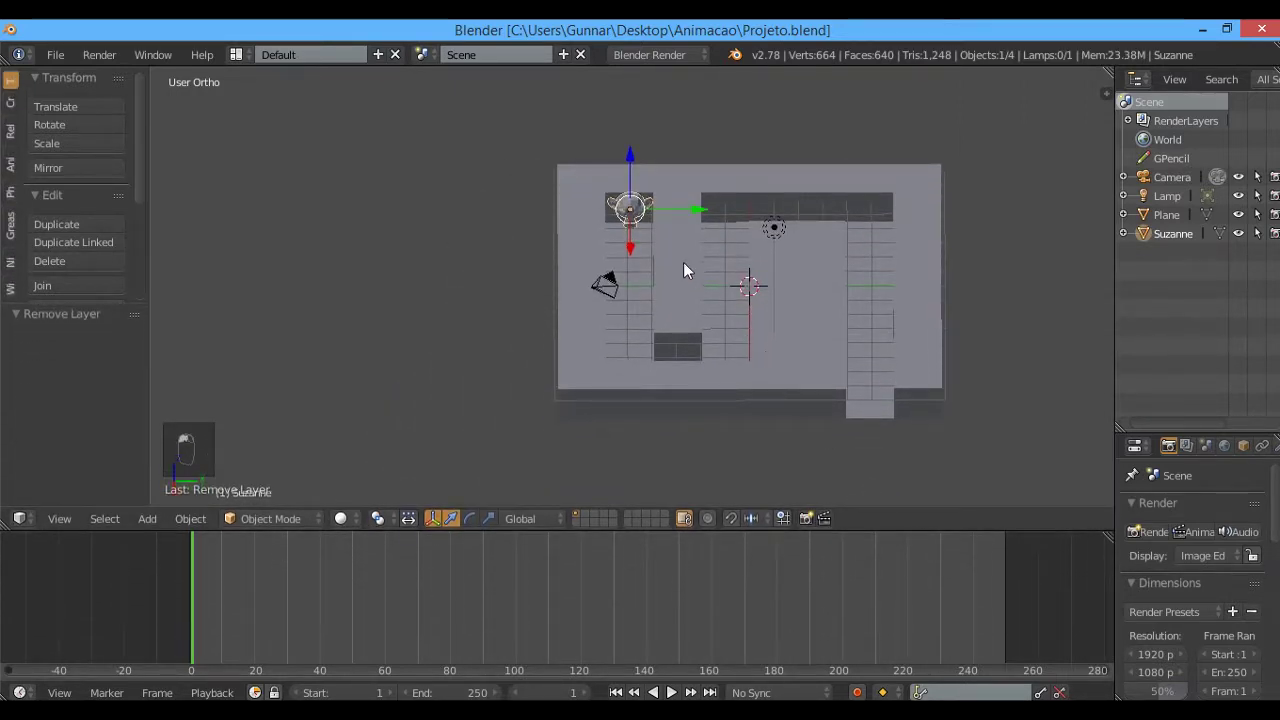
In top wireframe view at frame 0, insert a LocRotScale keyframe for Suzanne at the start
{"action": "key", "text": "KP_7"}
{"action": "key", "text": "z"}
{"action": "left_click_drag", "start_coordinate": [315, 232], "coordinate": [620, 174]}
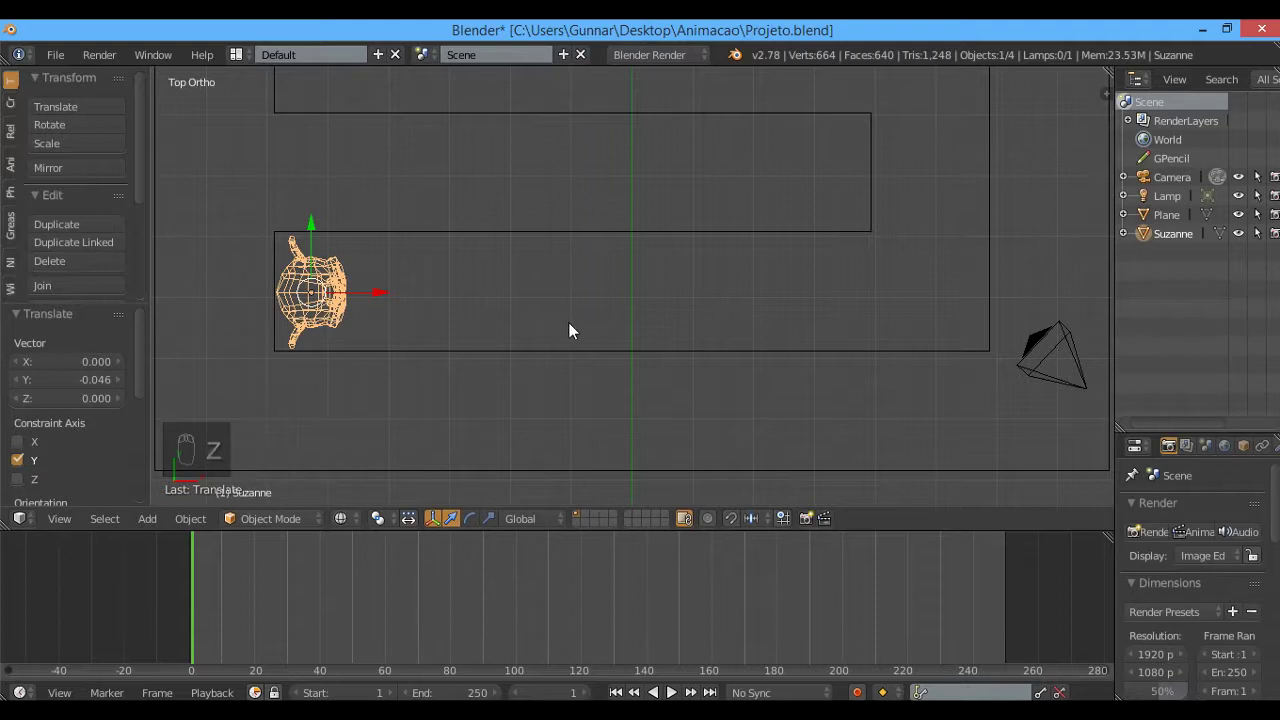
{"action": "left_click_drag", "start_coordinate": [149, 603], "coordinate": [555, 681]}
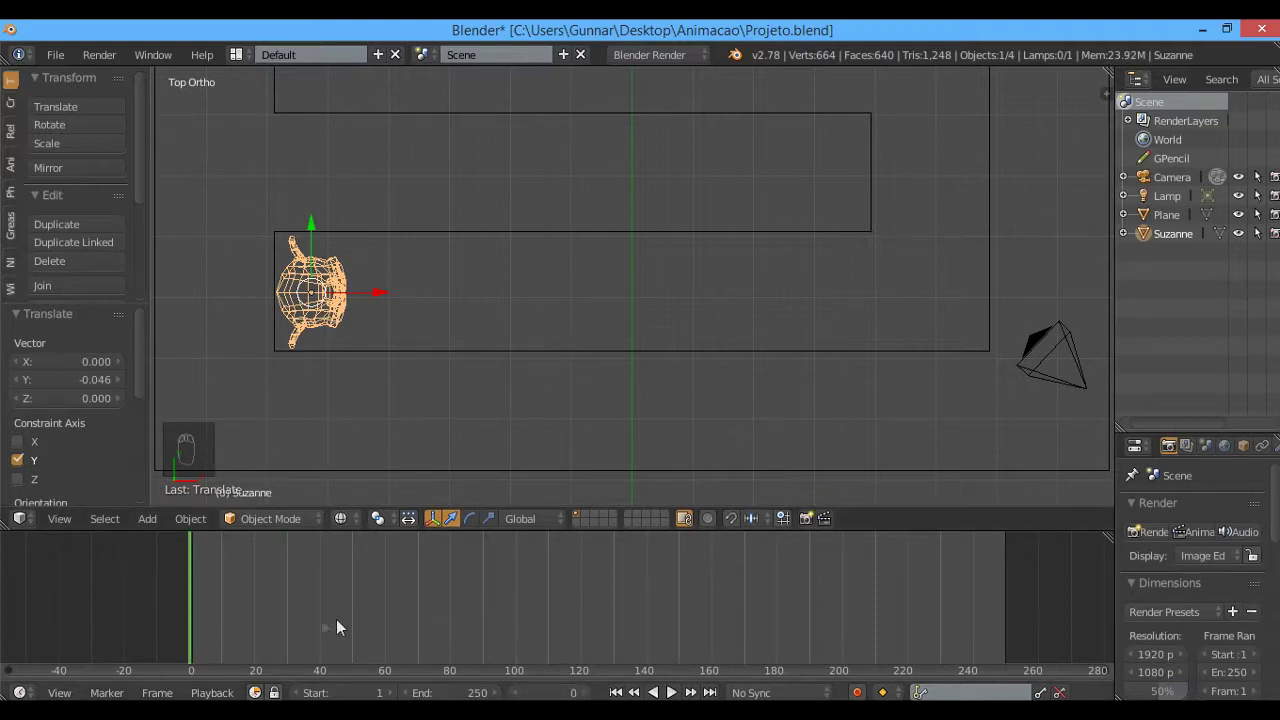
{"action": "left_click_drag", "start_coordinate": [199, 602], "coordinate": [533, 228]}
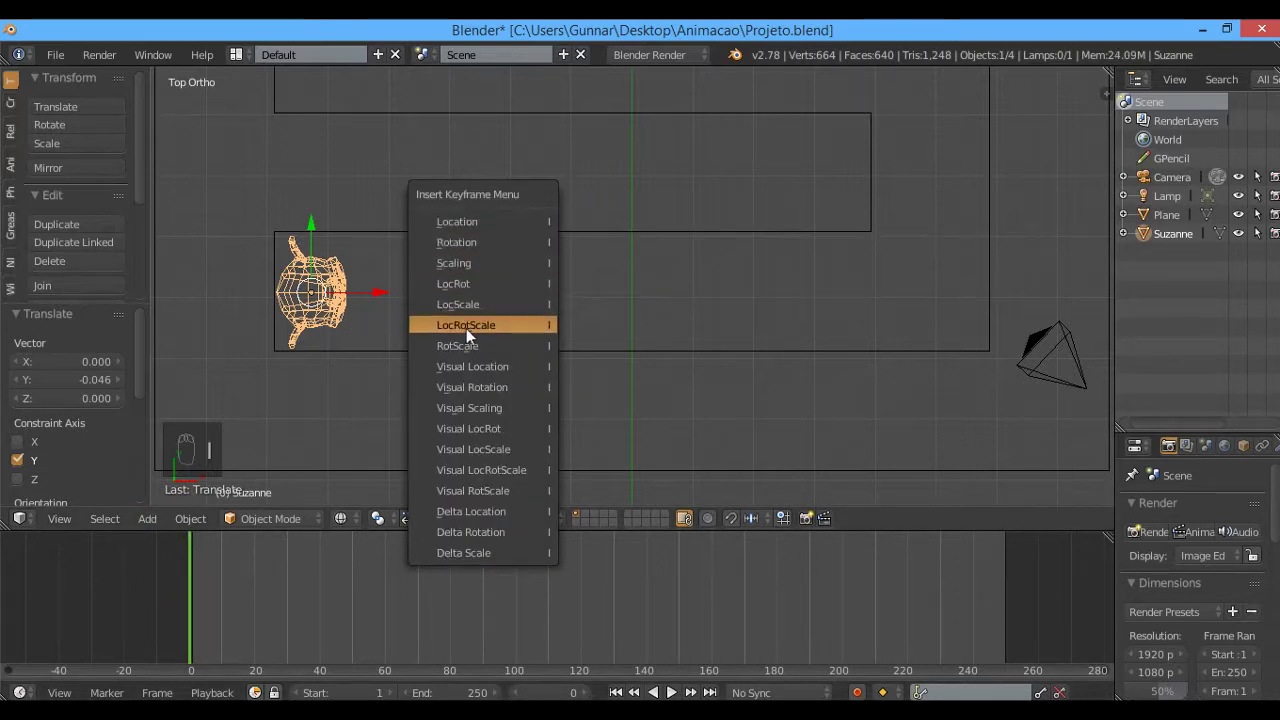
{"action": "key", "text": "i"}
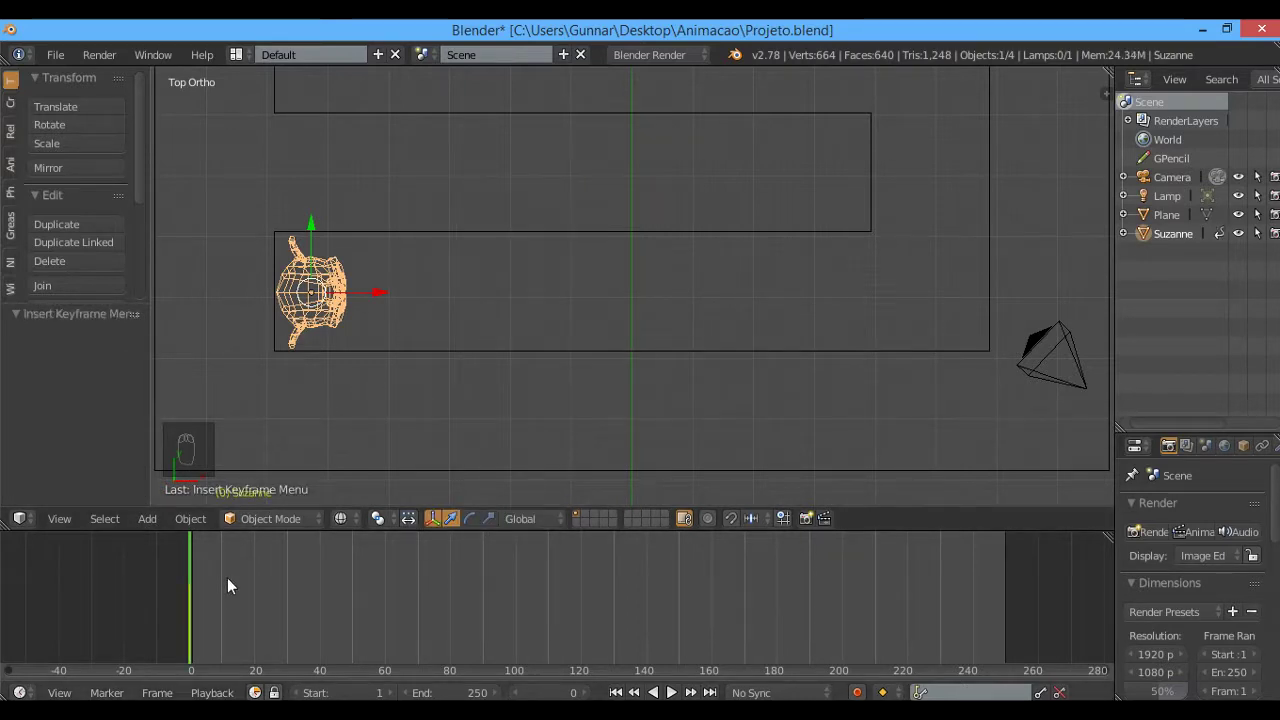
At frame 10 move Suzanne to the end of the first corridor, keyframe LocRotScale and preview
{"action": "left_click_drag", "start_coordinate": [228, 583], "coordinate": [235, 626]}
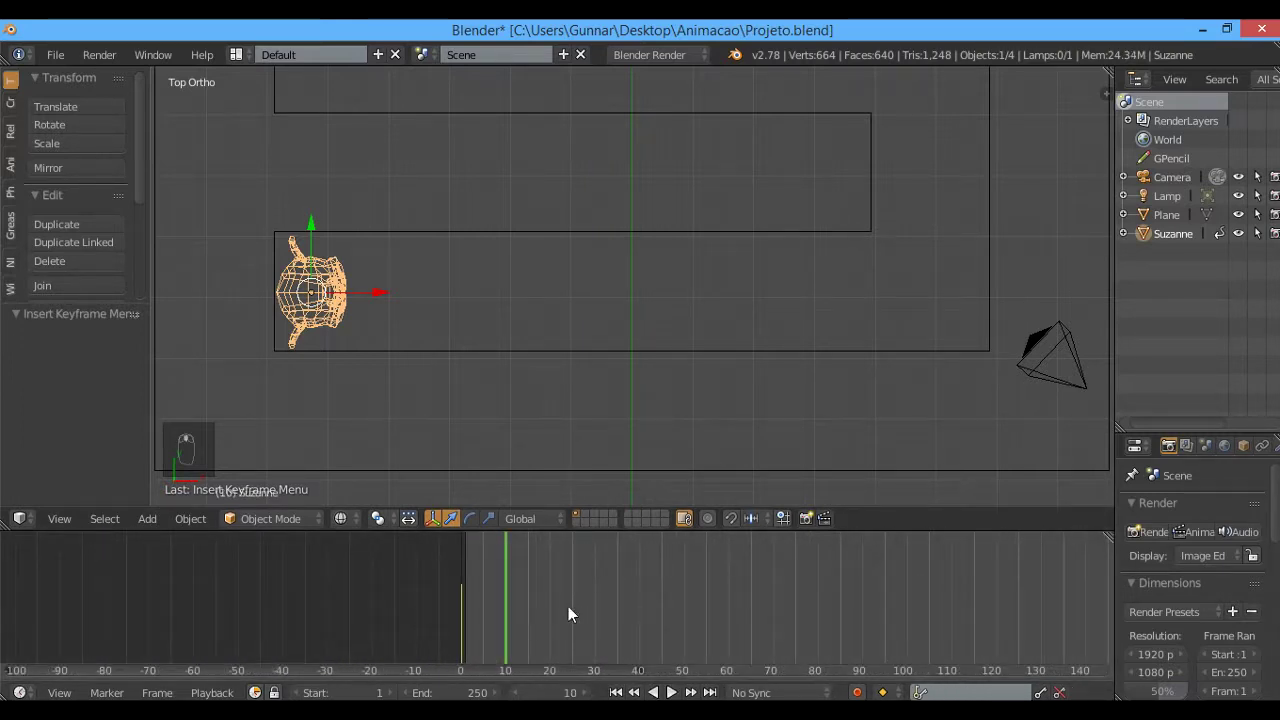
{"action": "left_click_drag", "start_coordinate": [381, 305], "coordinate": [970, 308]}
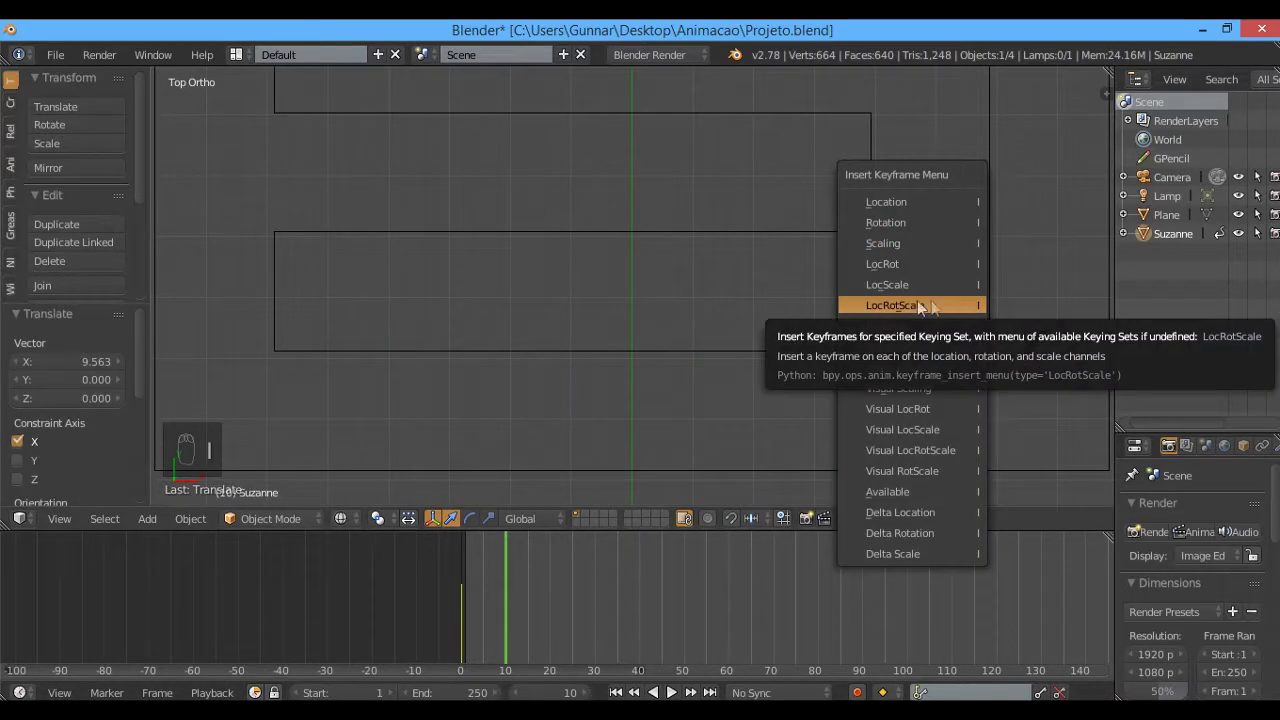
{"action": "left_click_drag", "start_coordinate": [453, 611], "coordinate": [389, 595]}
{"action": "key", "text": "alt+a"}
{"action": "key", "text": "alt+a"}
{"action": "key", "text": "Escape"}
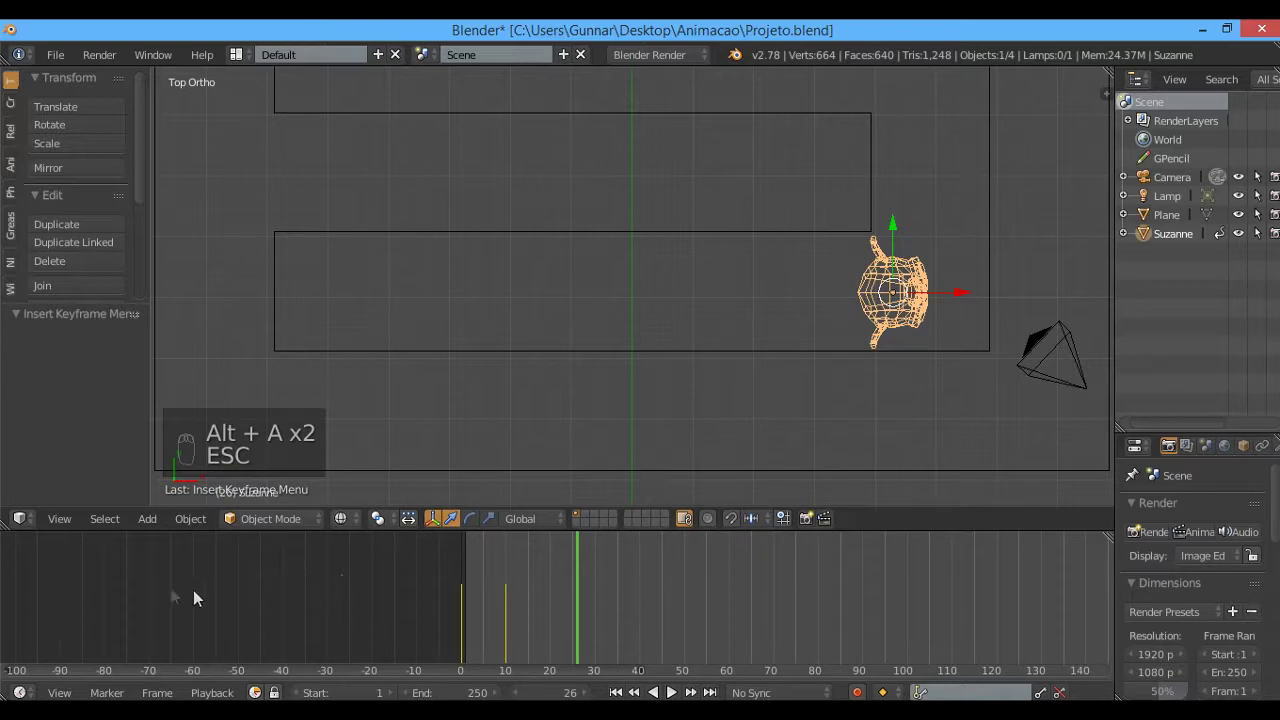
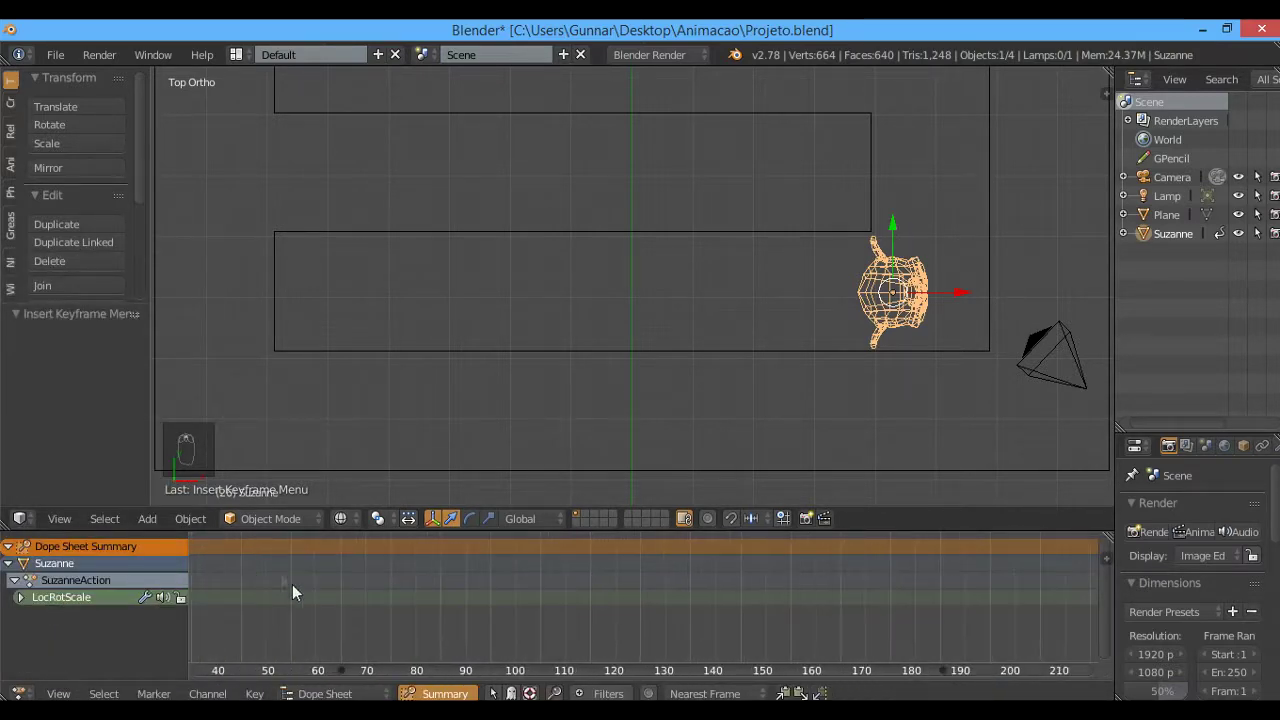
In the Dope Sheet, slide Suzanne's frame-10 keys to frame 40
{"action": "left_click", "coordinate": [472, 636]}
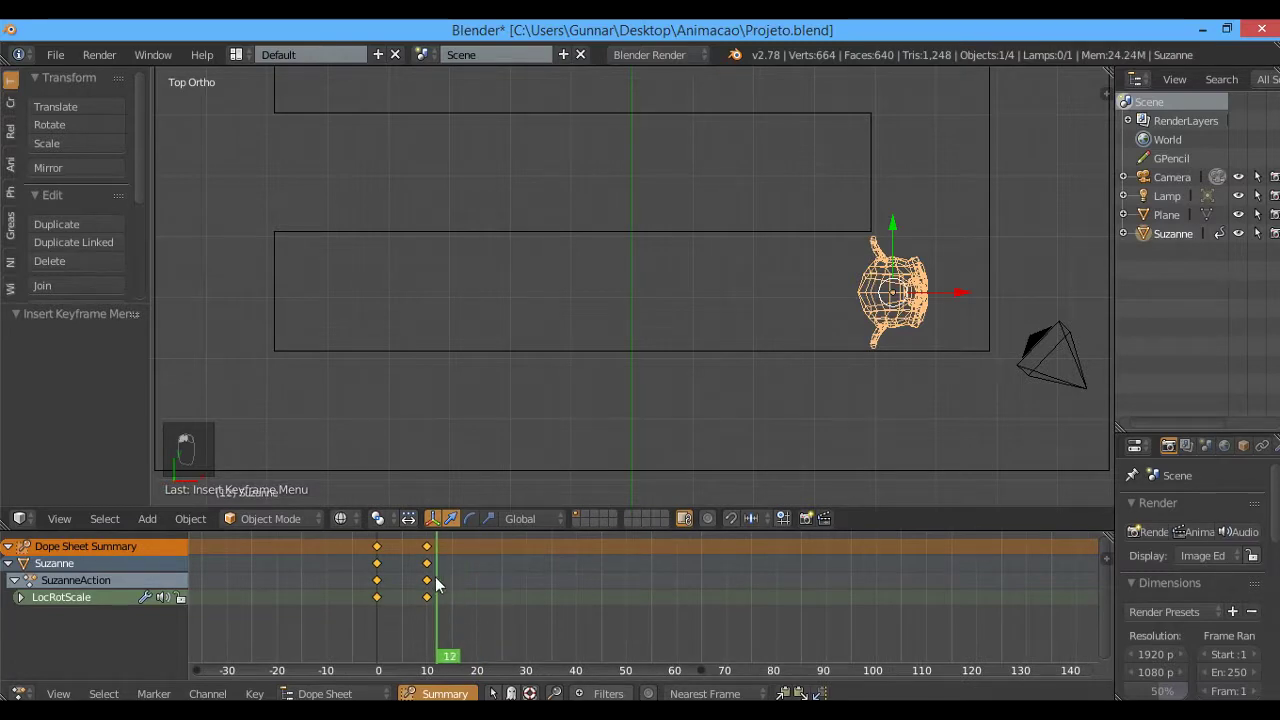
{"action": "left_click_drag", "start_coordinate": [429, 587], "coordinate": [444, 604]}
{"action": "key", "text": "g"}
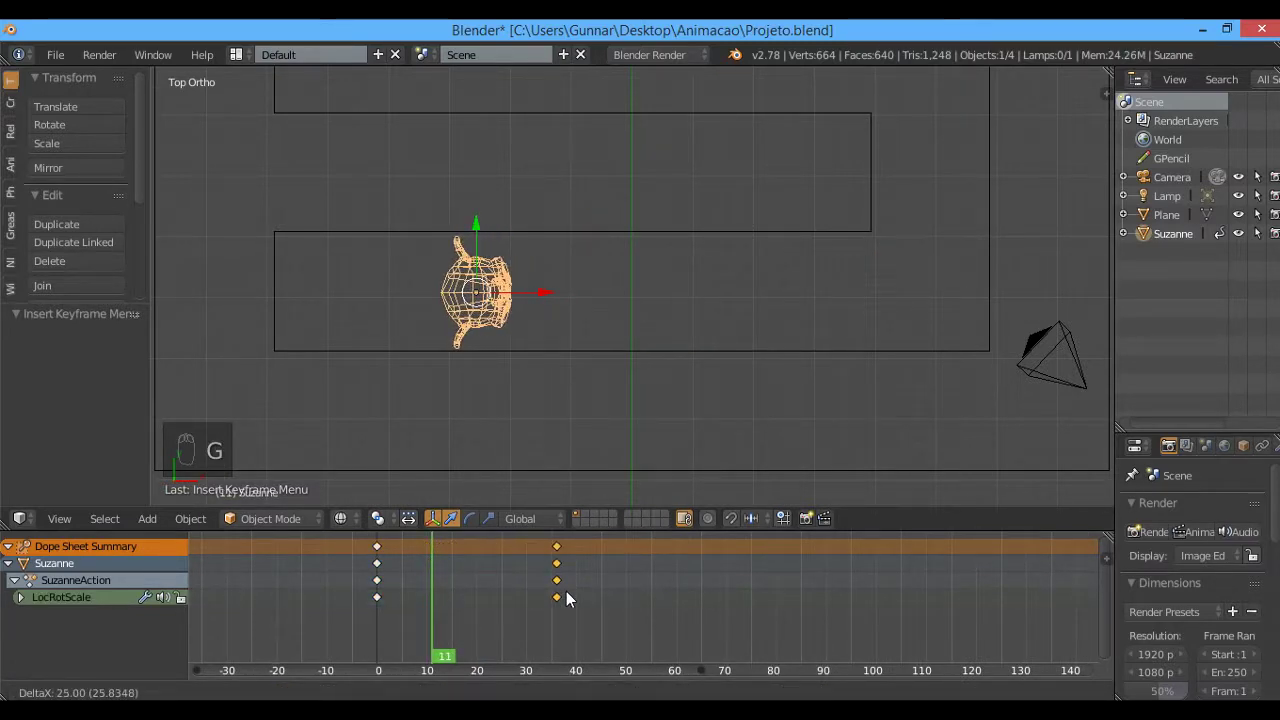
{"action": "key", "text": "g"}
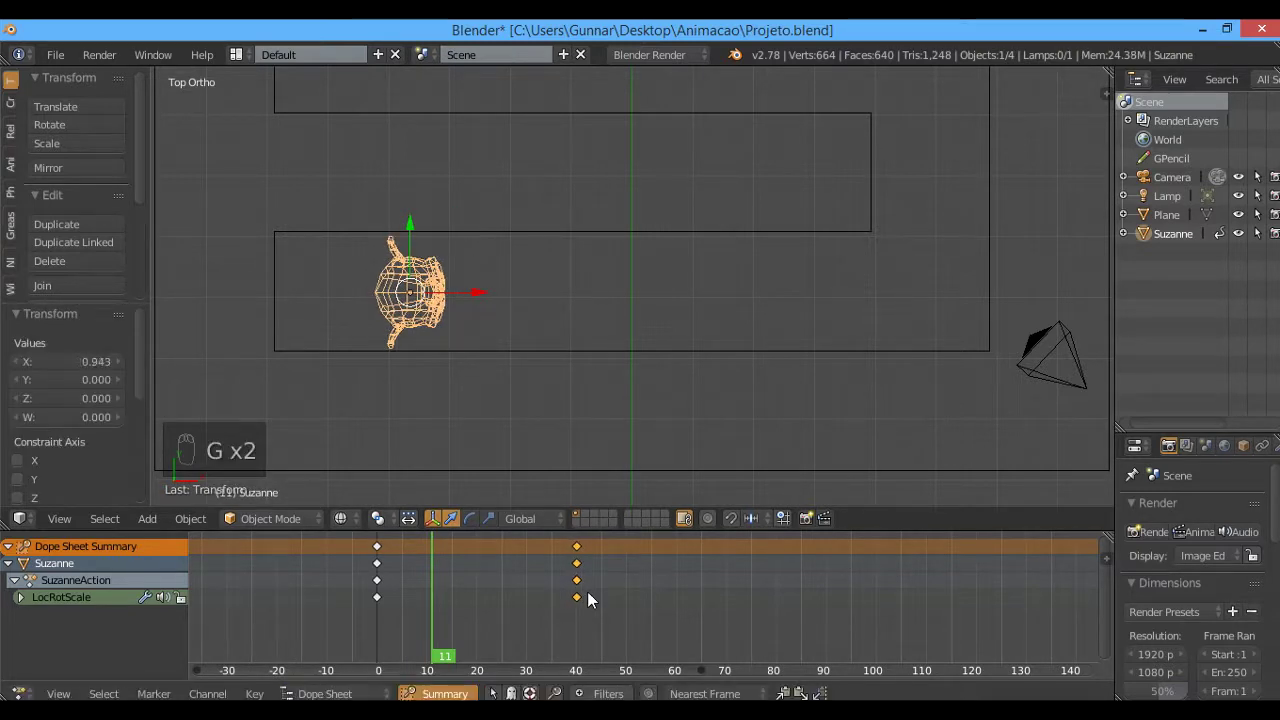
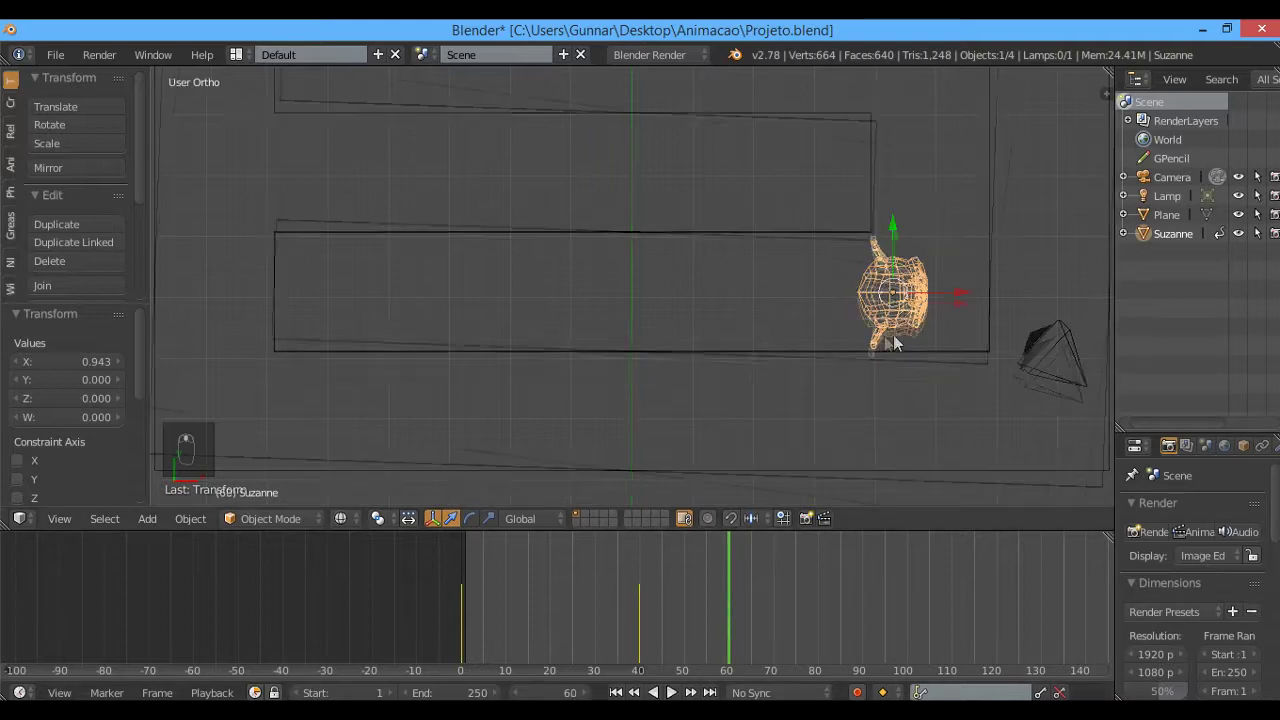
At frame 60 turn Suzanne 90 degrees at the corner and keyframe her there
{"action": "key", "text": "KP_7"}
{"action": "key", "text": "KP_7"}
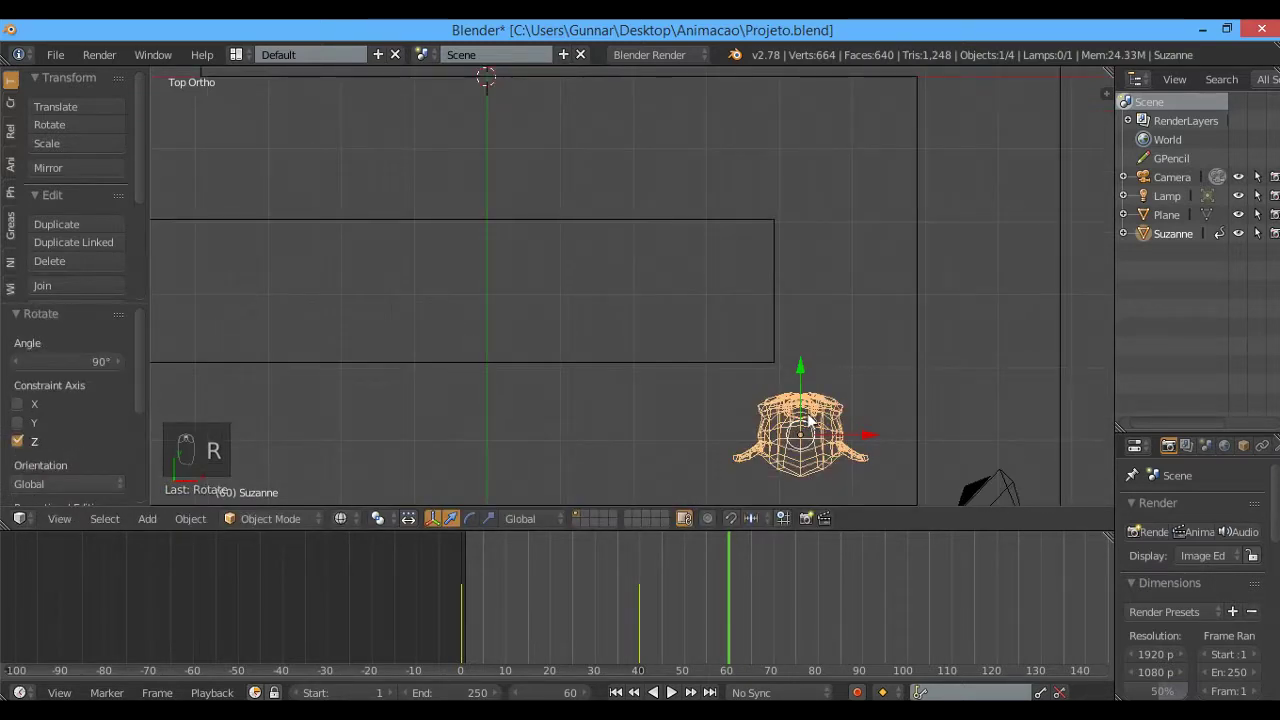
{"action": "left_click_drag", "start_coordinate": [873, 440], "coordinate": [901, 364]}
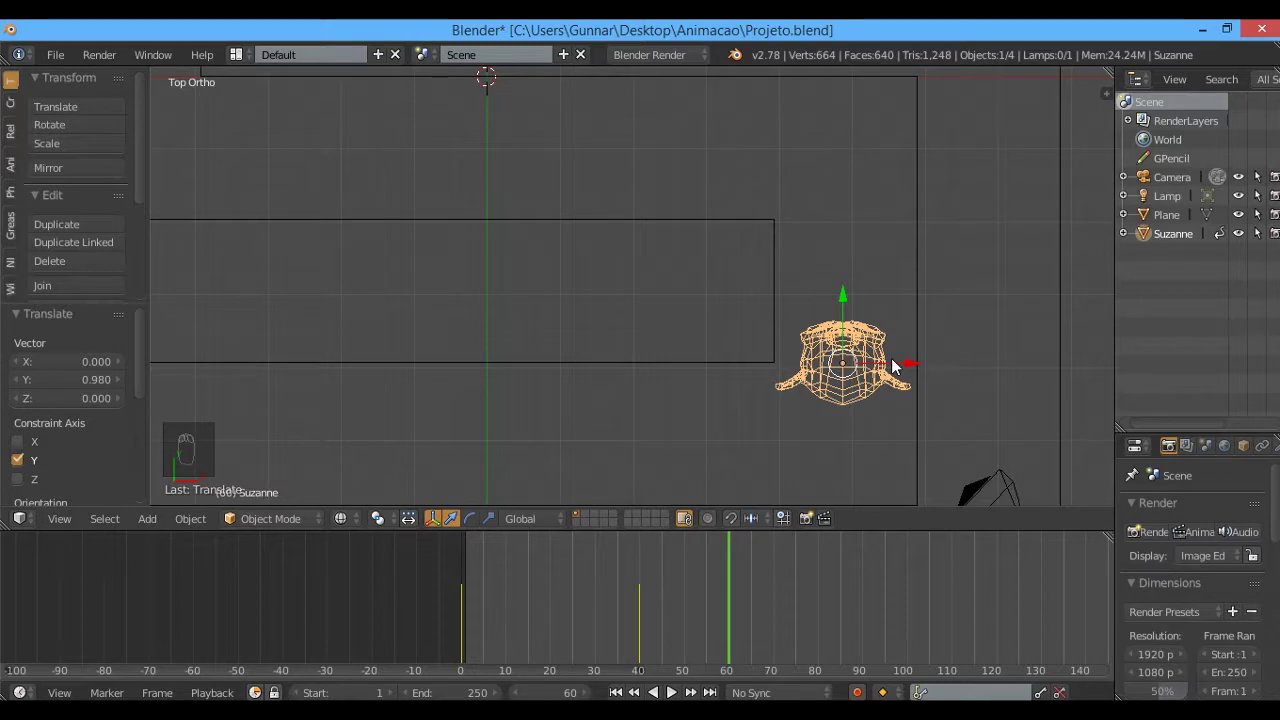
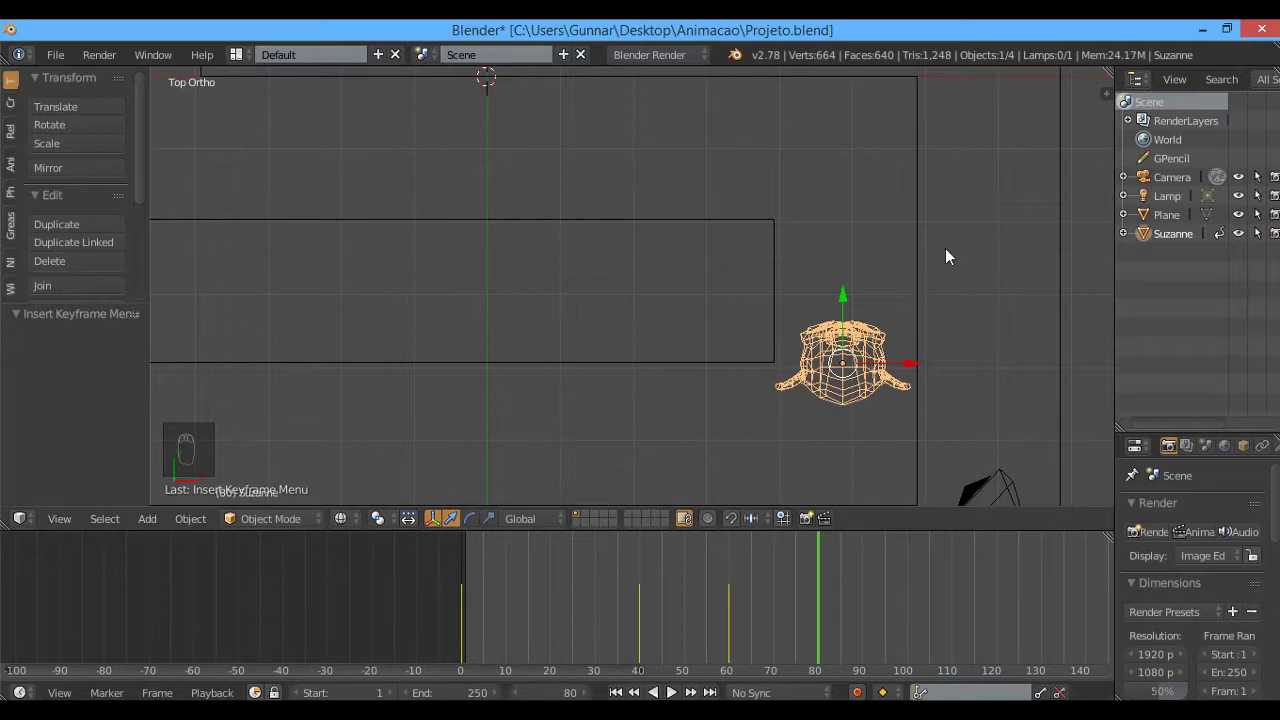
At frame 80 move Suzanne up the next corridor, keyframe LocRotScale and scrub to preview
{"action": "left_click_drag", "start_coordinate": [853, 398], "coordinate": [840, 220]}
{"action": "key", "text": "r"}
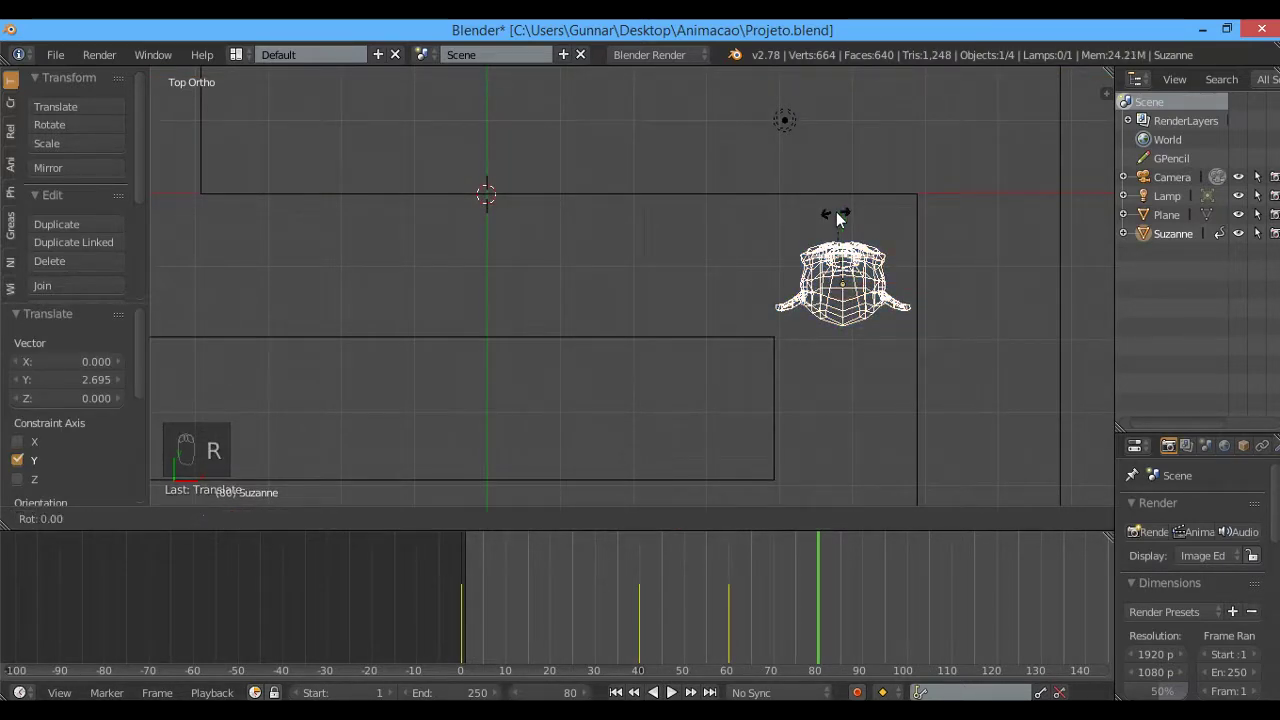
{"action": "key", "text": "i"}
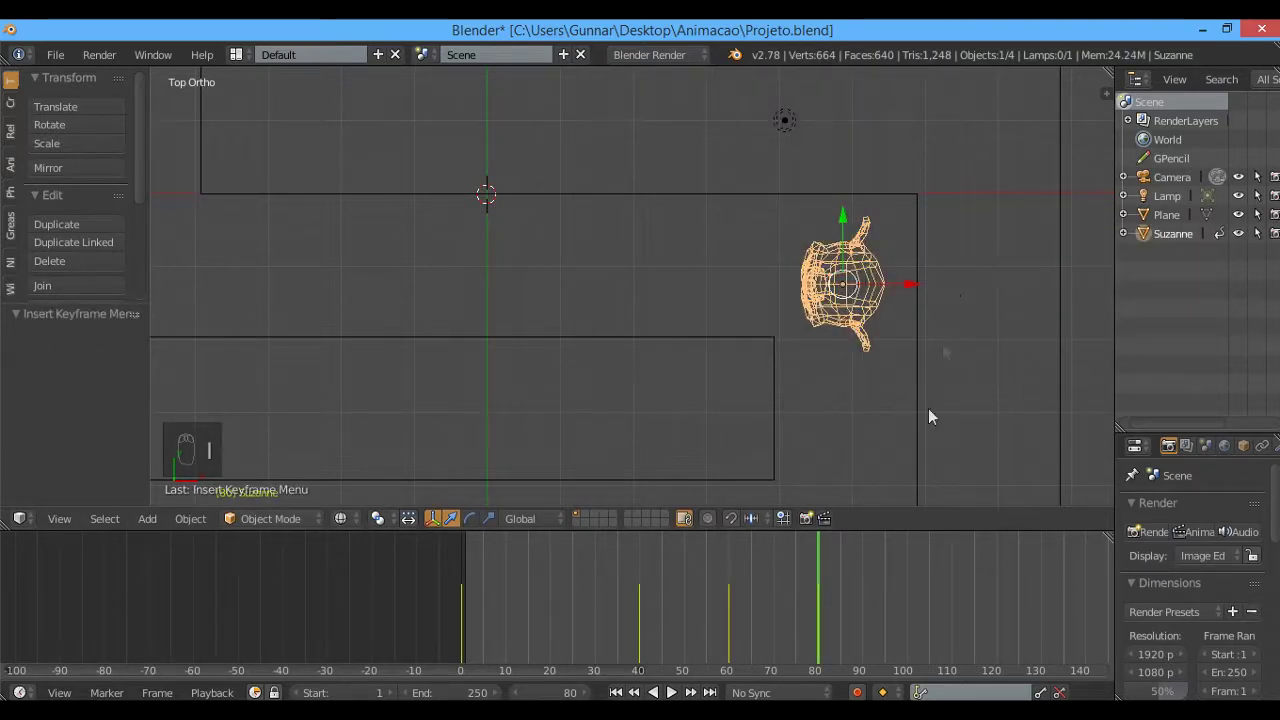
{"action": "left_click_drag", "start_coordinate": [926, 588], "coordinate": [911, 591]}
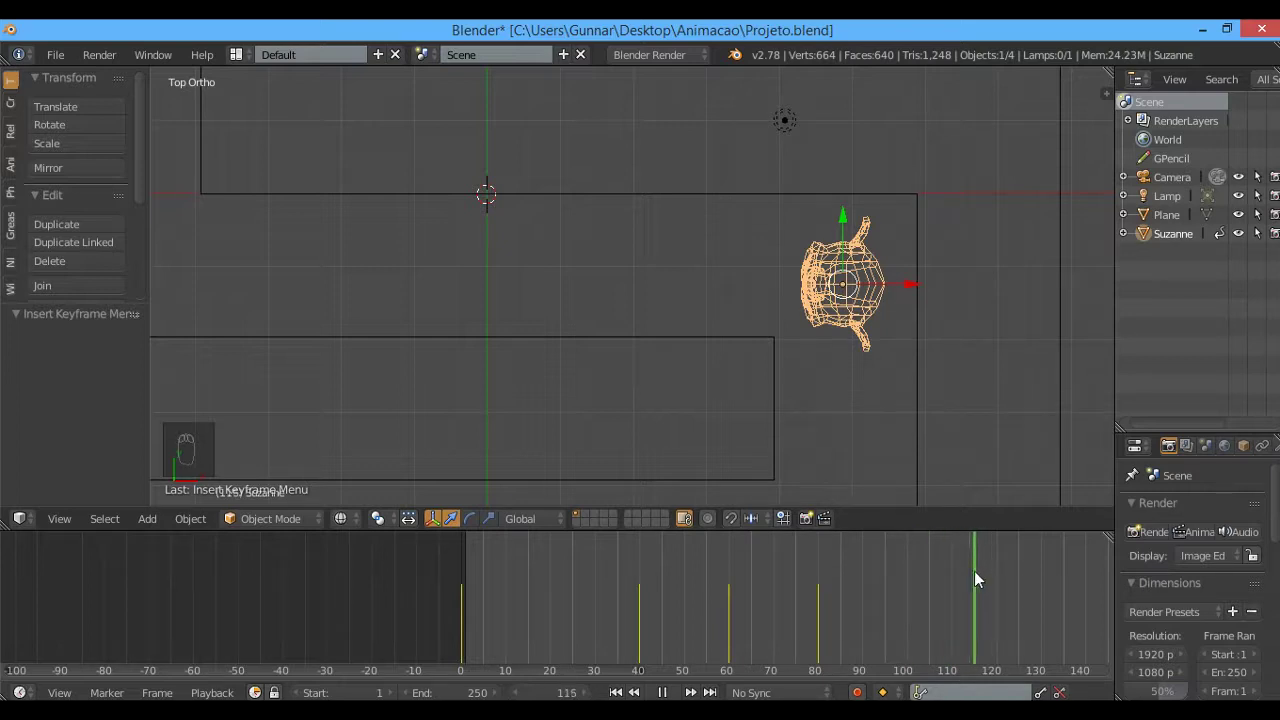
Move and rotate Suzanne along the corridor and key LocRotScale at frame 115
{"action": "left_click_drag", "start_coordinate": [919, 296], "coordinate": [676, 291]}
{"action": "middle_click", "coordinate": [676, 291]}
{"action": "left_click", "coordinate": [676, 291]}
{"action": "key", "text": "KP_7"}
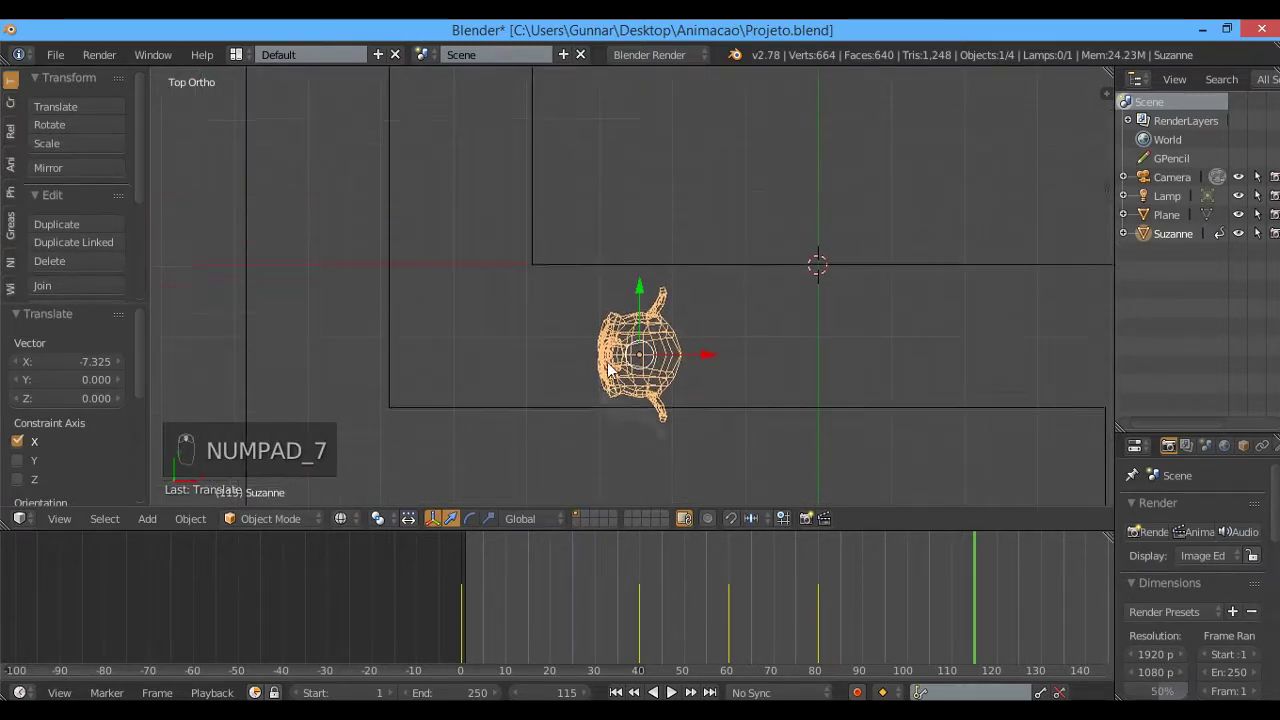
{"action": "left_click_drag", "start_coordinate": [645, 313], "coordinate": [570, 371]}
{"action": "key", "text": "r"}
{"action": "key", "text": "g"}
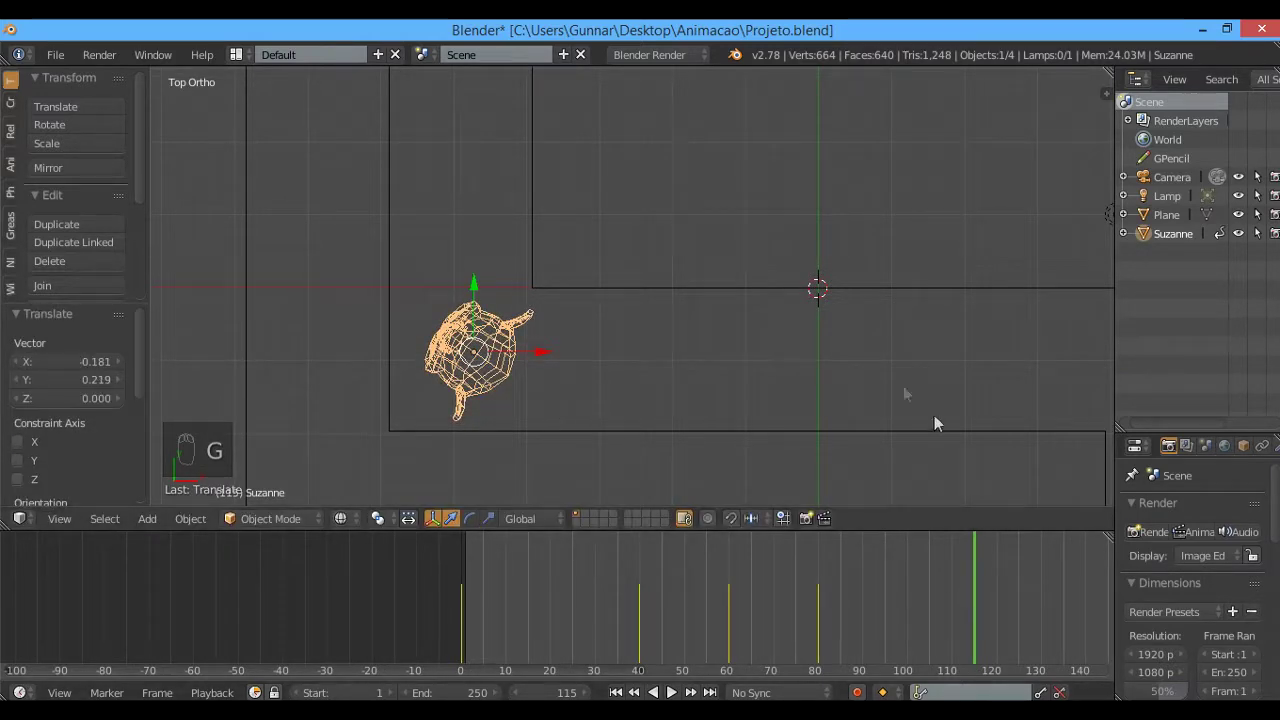
{"action": "key", "text": "g"}
{"action": "key", "text": "i"}
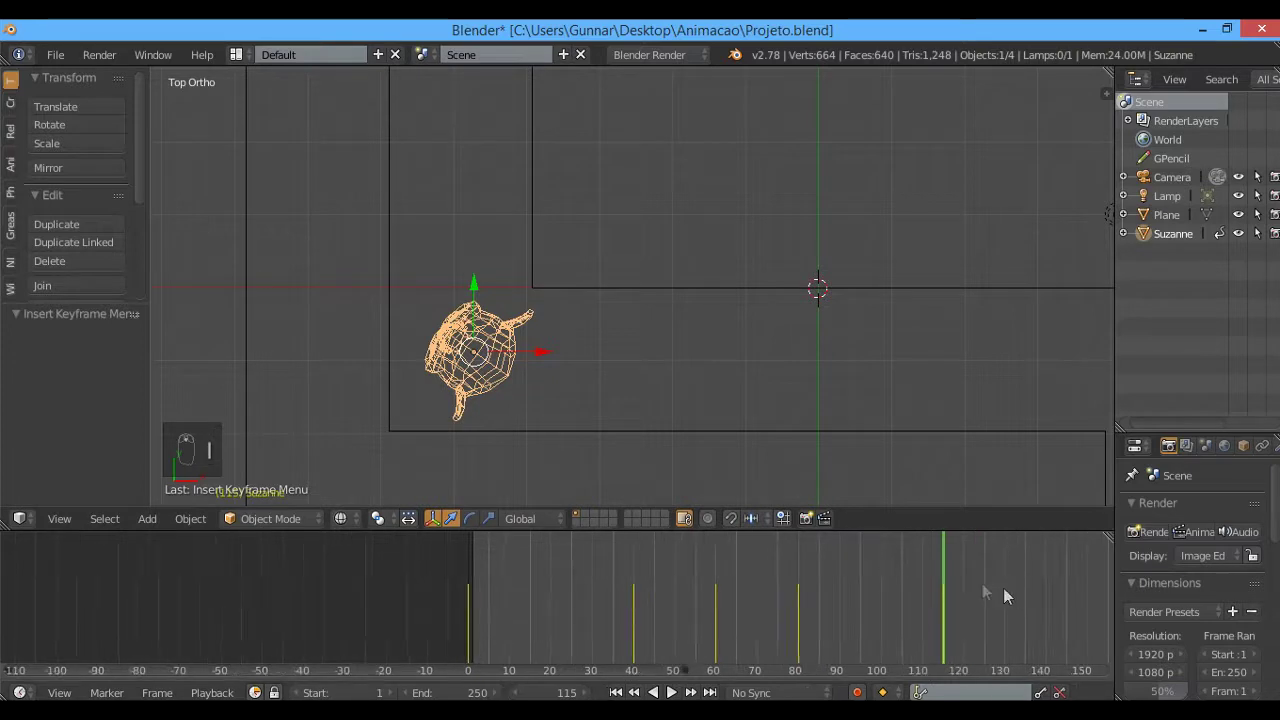
Turn Suzanne to face along the corridor and keyframe her at frames 132 and 155
{"action": "left_click_drag", "start_coordinate": [824, 596], "coordinate": [538, 343]}
{"action": "key", "text": "r"}
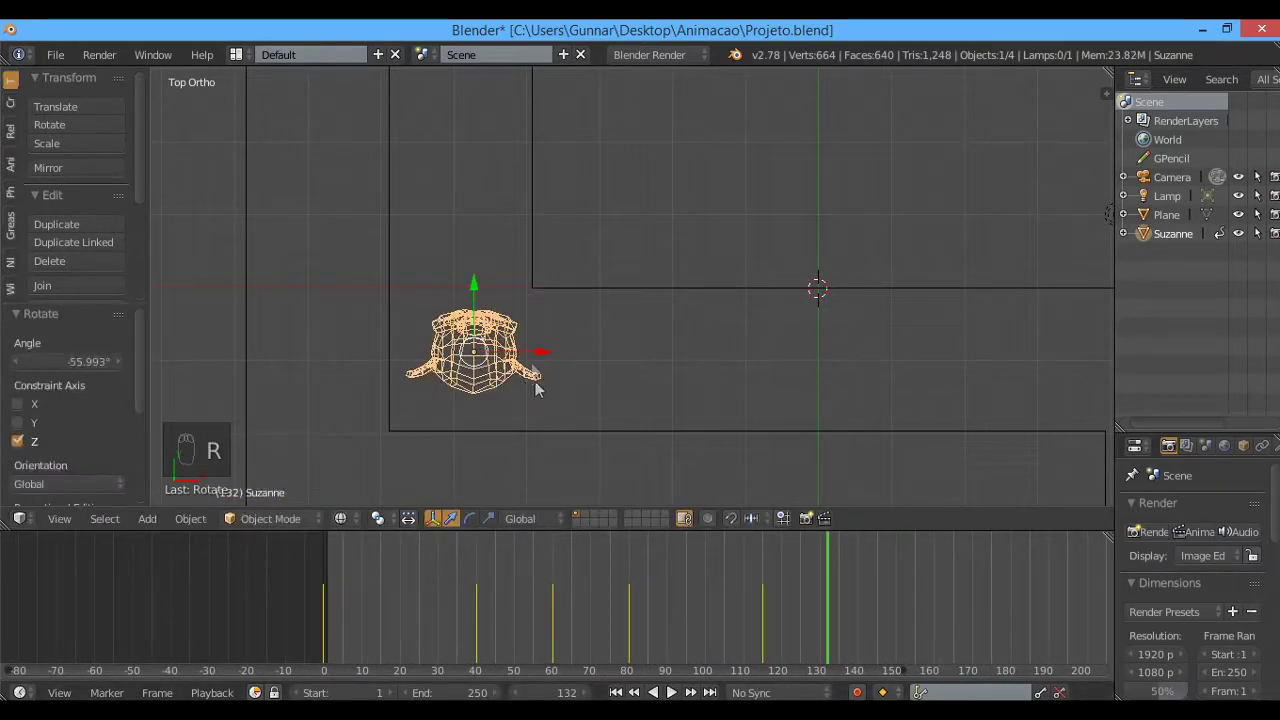
{"action": "left_click_drag", "start_coordinate": [472, 260], "coordinate": [790, 315]}
{"action": "key", "text": "i"}
{"action": "left_click_drag", "start_coordinate": [913, 618], "coordinate": [722, 373]}
{"action": "middle_click", "coordinate": [696, 309]}
{"action": "key", "text": "KP_7"}
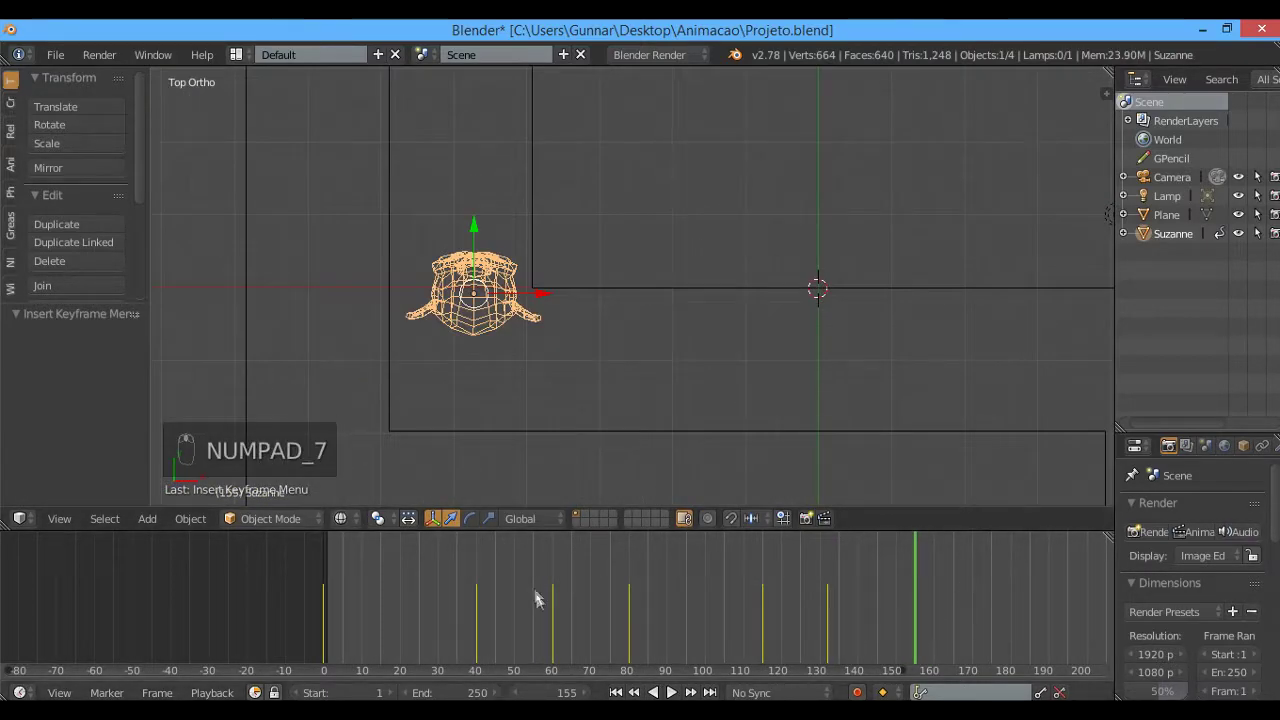
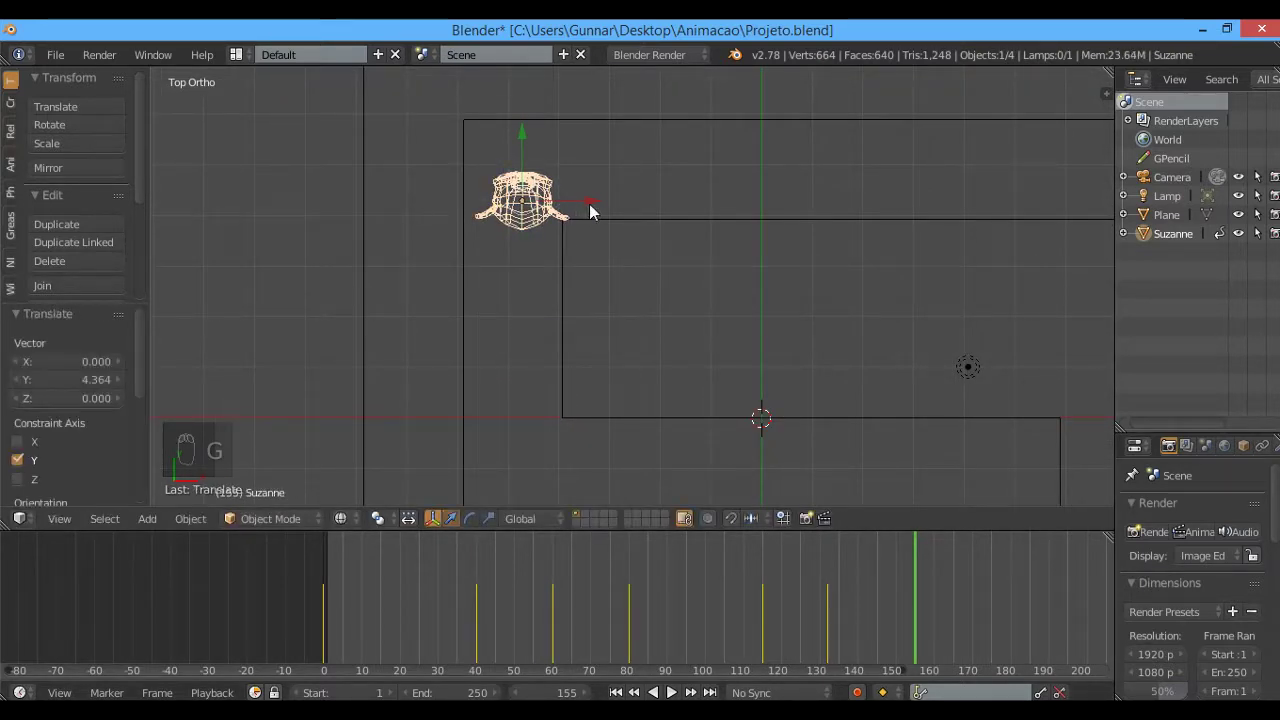
Turn Suzanne toward the top corridor, move her along it and key LocRotScale at frame 195
{"action": "key", "text": "r"}
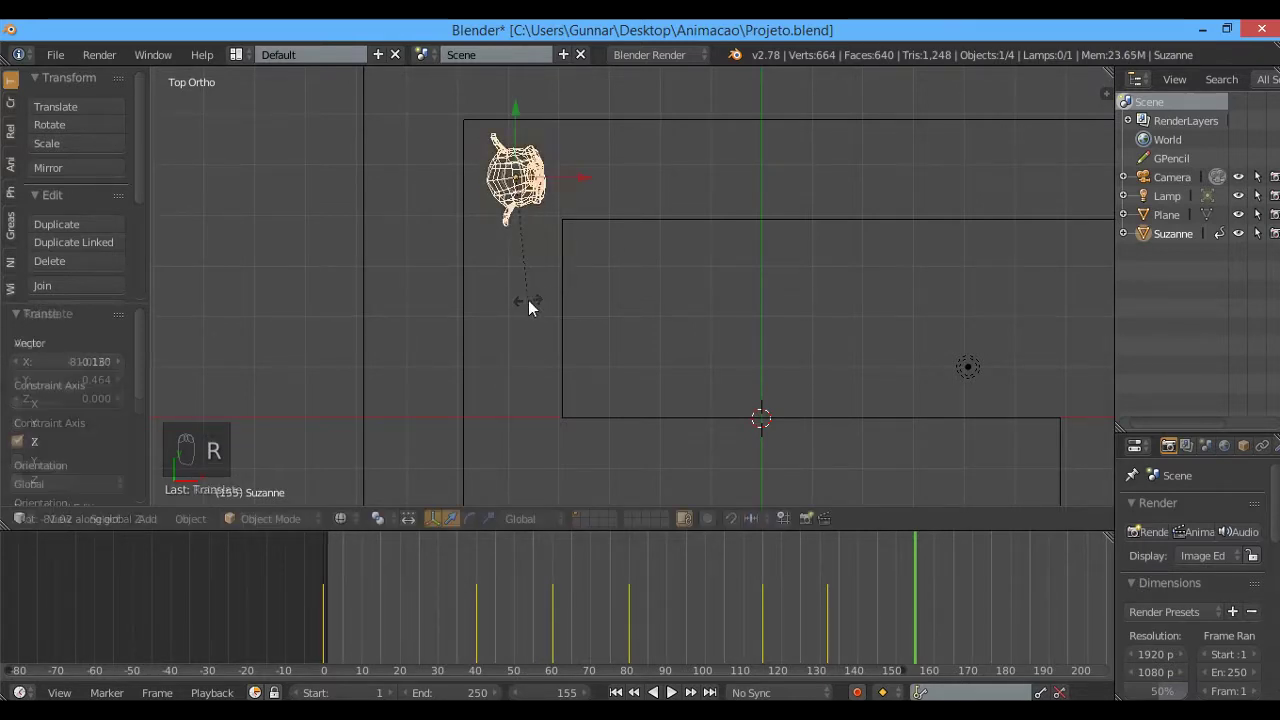
{"action": "key", "text": "i"}
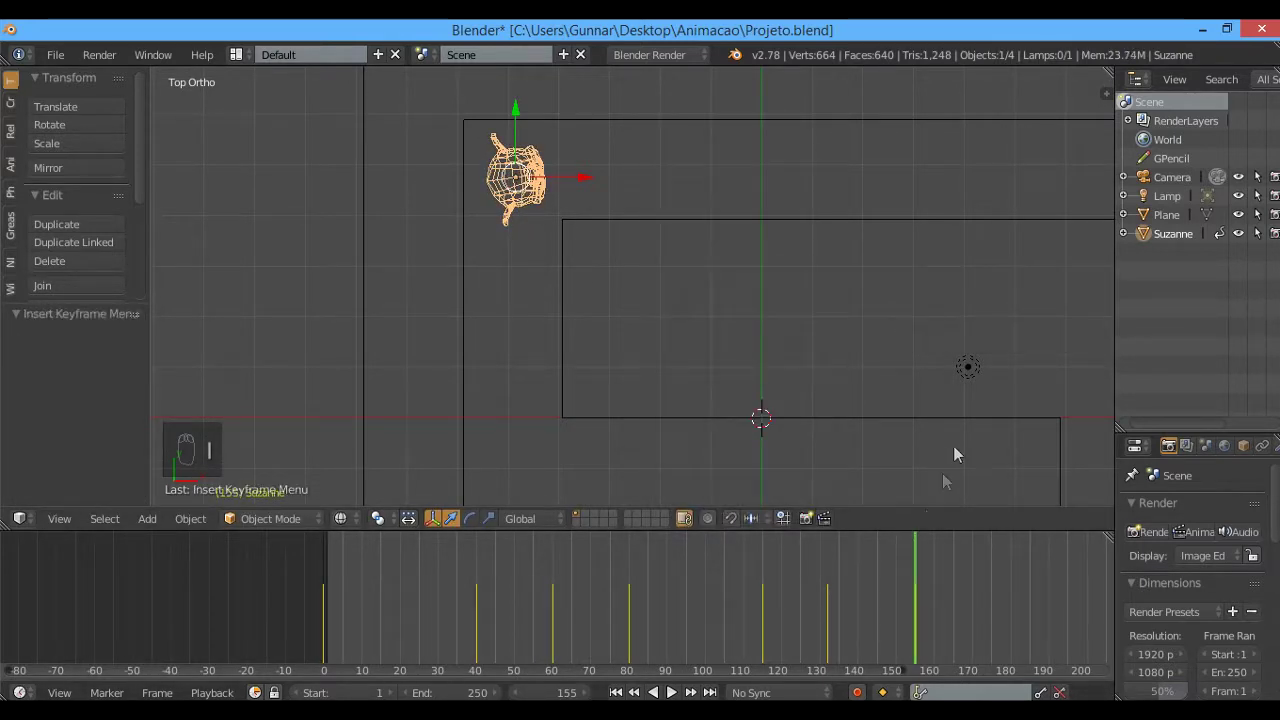
{"action": "middle_click", "coordinate": [956, 632]}
{"action": "left_click_drag", "start_coordinate": [937, 608], "coordinate": [906, 144]}
{"action": "key", "text": "g"}
{"action": "key", "text": "i"}
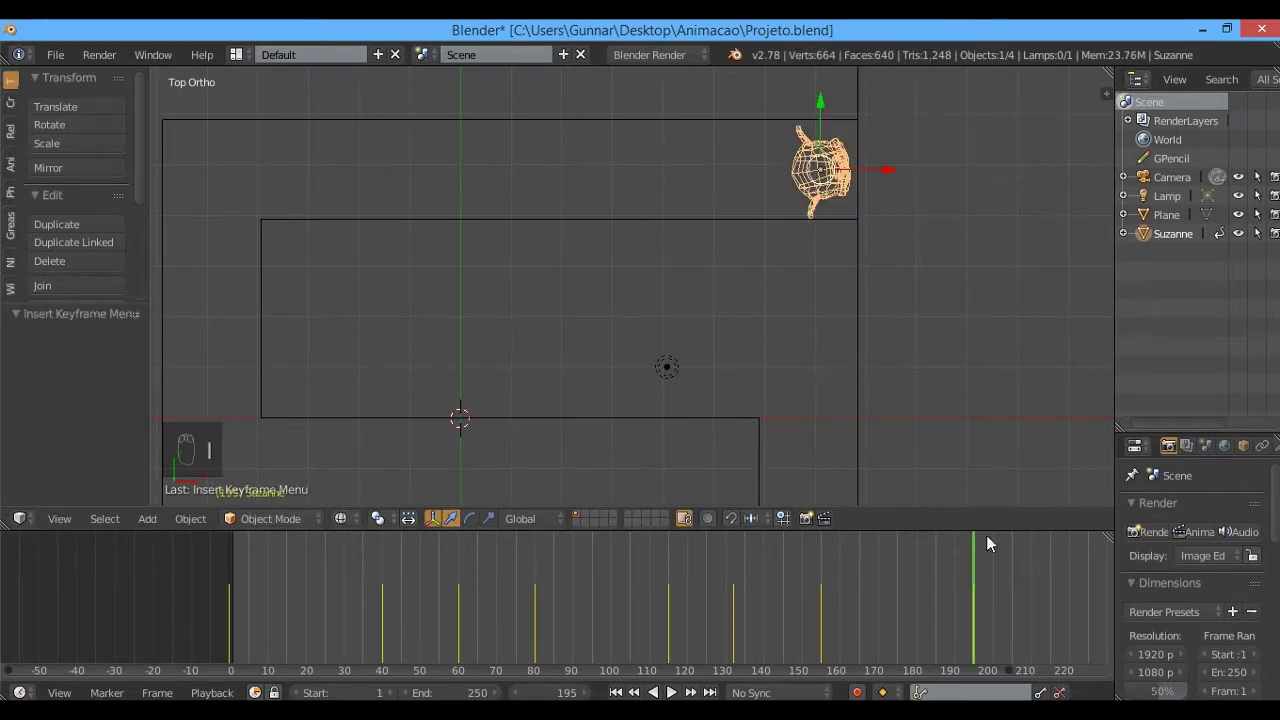
At frame 215, give Suzanne a quarter turn and raise her into position
{"action": "left_click_drag", "start_coordinate": [1109, 609], "coordinate": [908, 246]}
{"action": "key", "text": "r"}
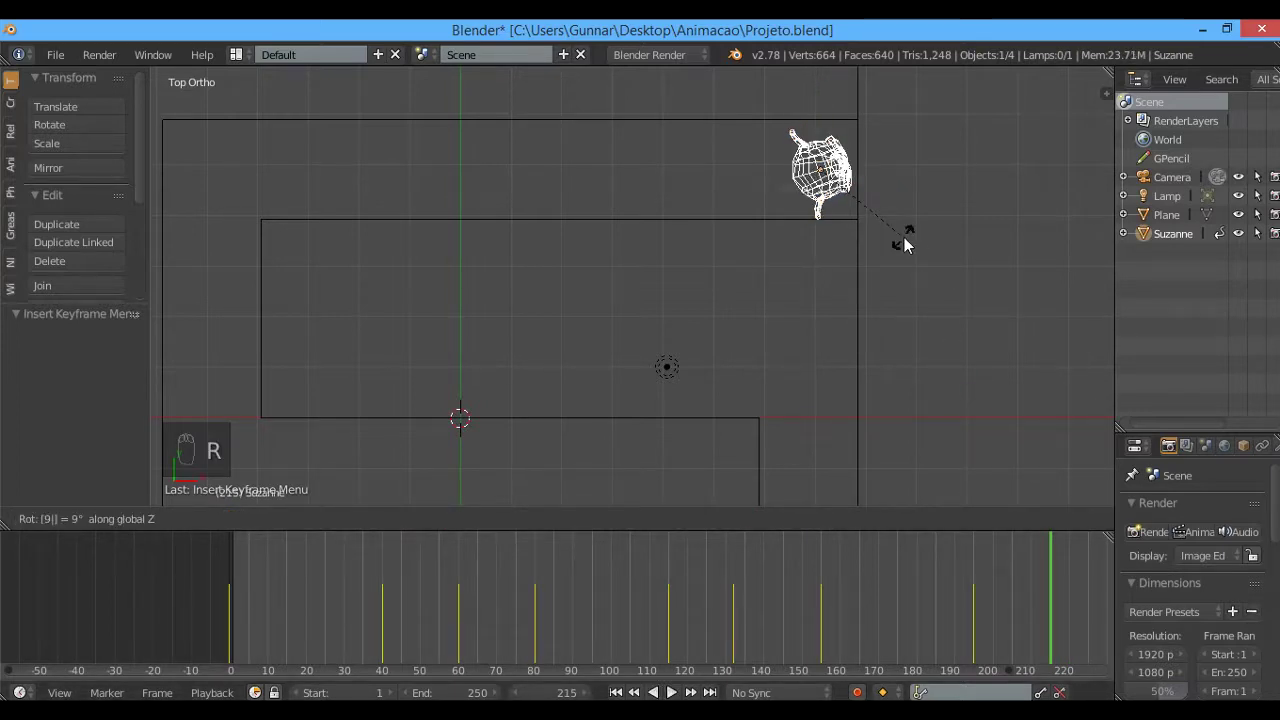
{"action": "key", "text": "r"}
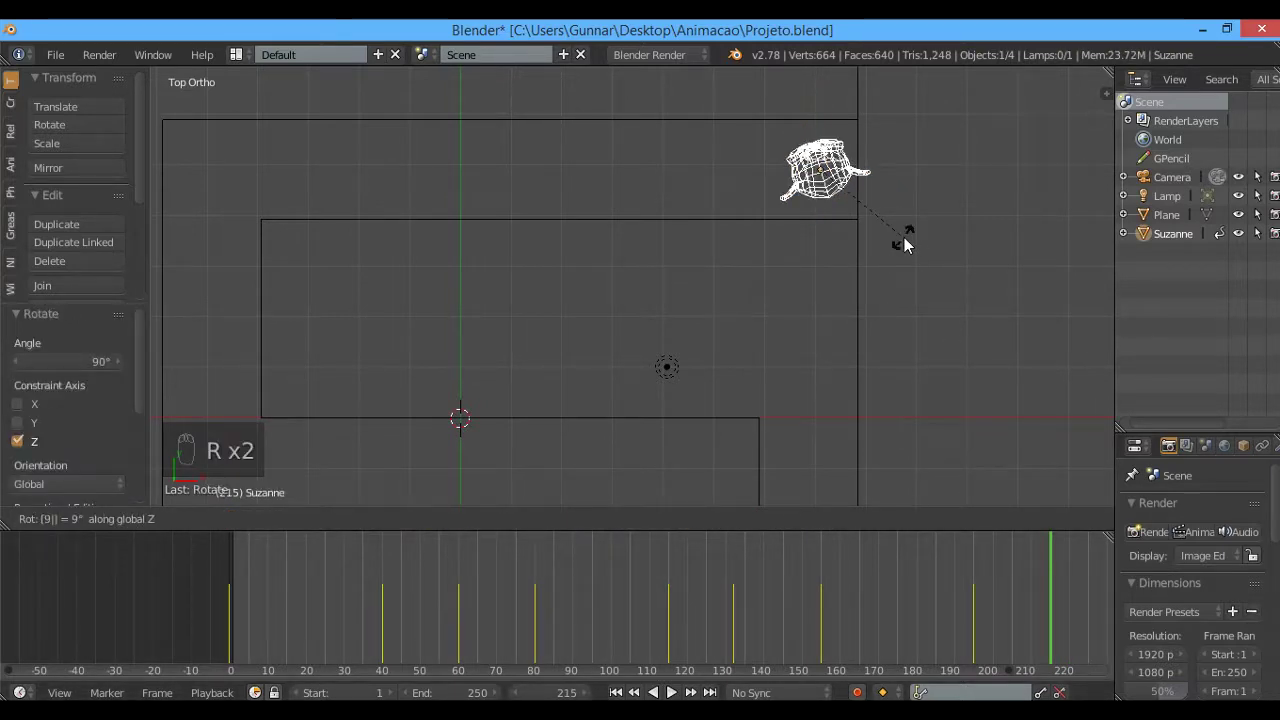
{"action": "key", "text": "KP_1"}
{"action": "left_click_drag", "start_coordinate": [835, 231], "coordinate": [838, 182]}
Record Suzanne's LocRotScale keyframe at frame 215 and check playback
{"action": "key", "text": "i"}
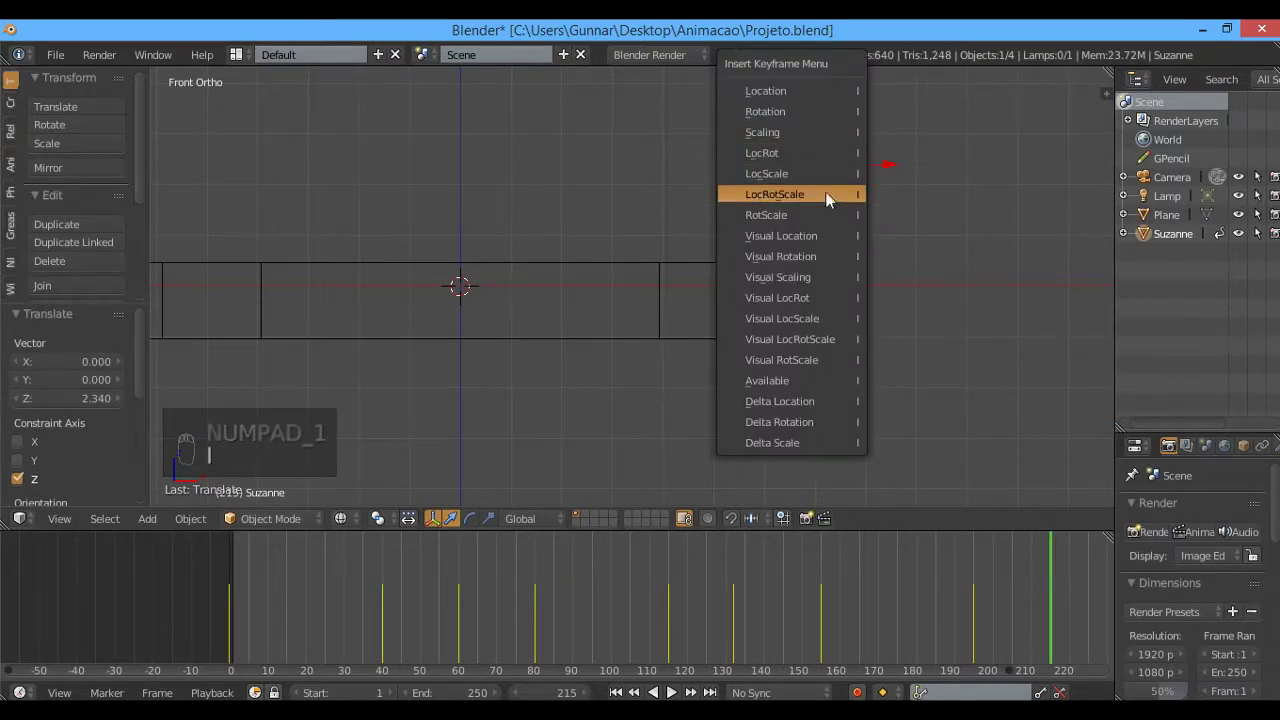
{"action": "key", "text": "z"}
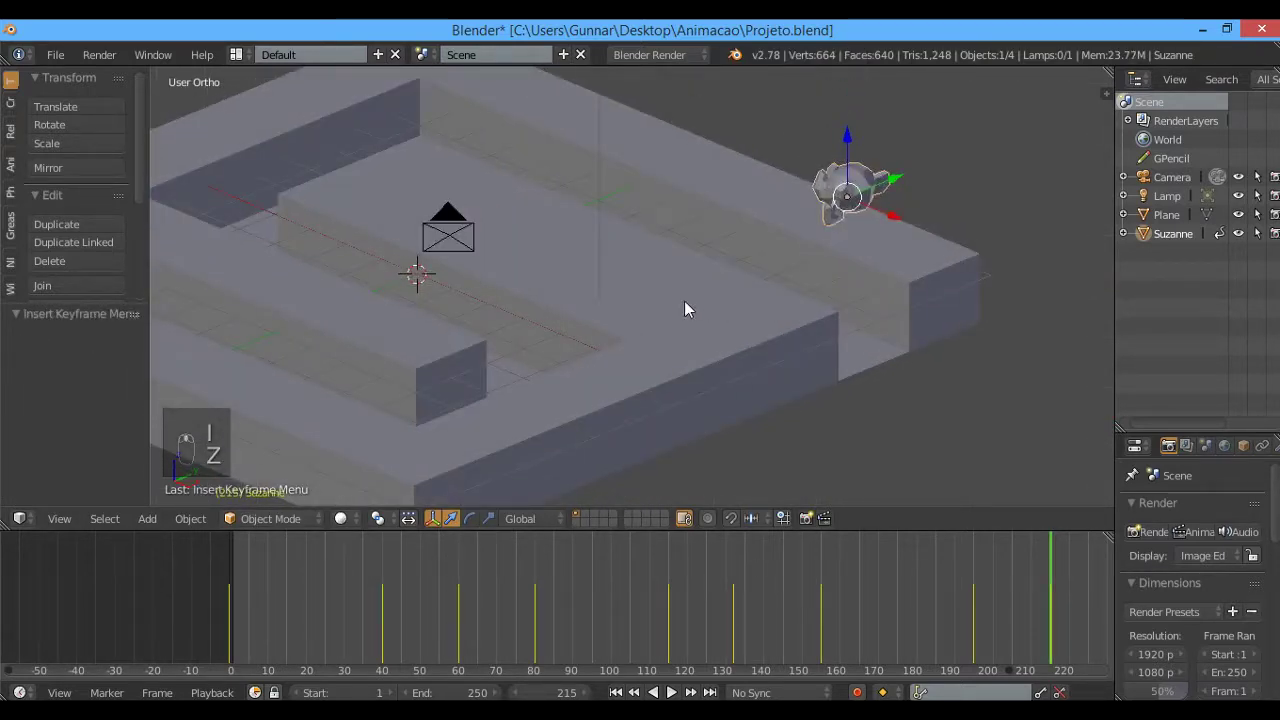
{"action": "key", "text": "alt+a"}
{"action": "key", "text": "z"}
{"action": "key", "text": "alt+a"}
{"action": "key", "text": "F1"}
{"action": "key", "text": "Escape"}
Set the animation end frame to 217 and return to the start
{"action": "key", "text": "ctrl+s"}
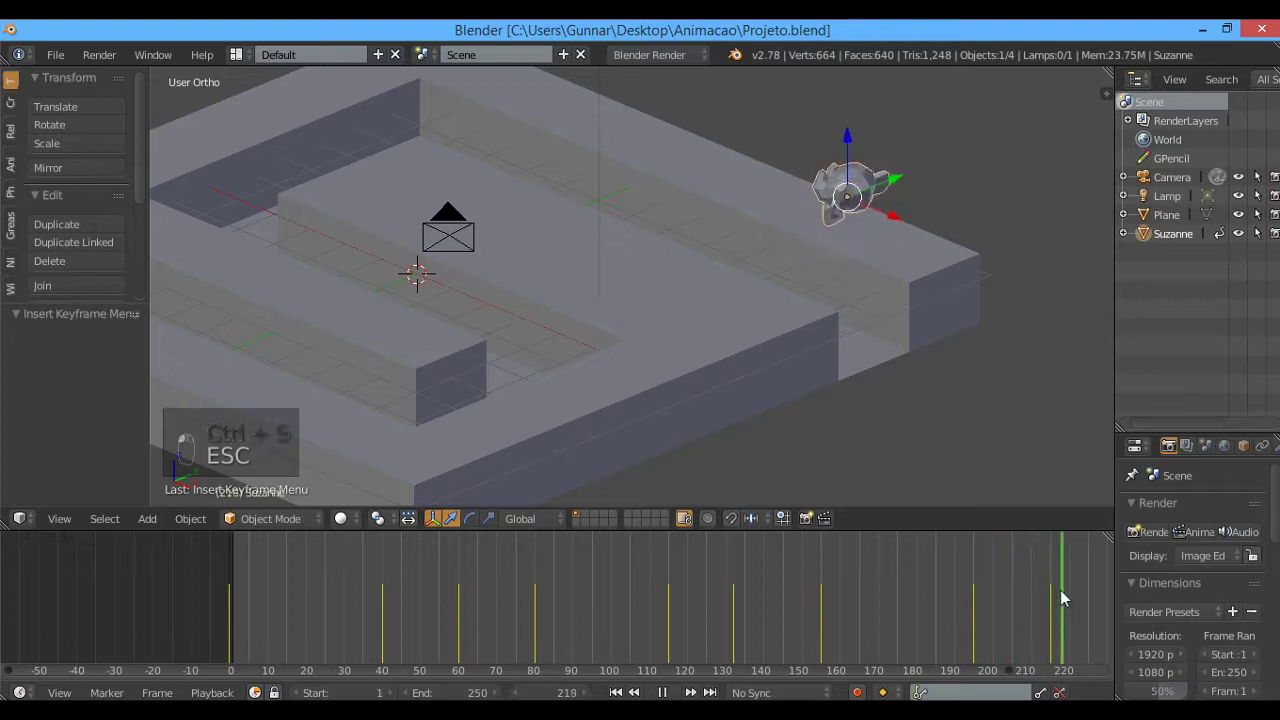
{"action": "key", "text": "s"}
{"action": "key", "text": "ctrl+z"}
{"action": "key", "text": "e"}
{"action": "key", "text": "ctrl+s"}
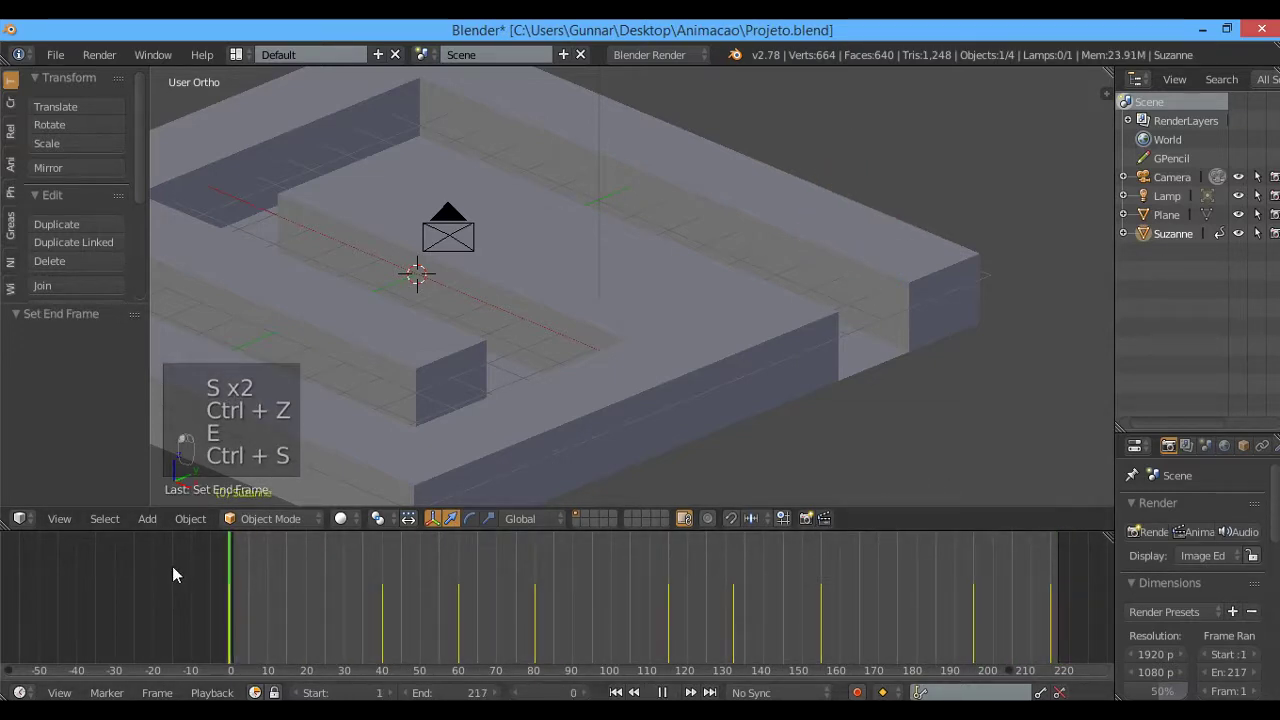
{"action": "left_click_drag", "start_coordinate": [456, 305], "coordinate": [547, 306]}
Frame the maze through the scene camera, play Suzanne's animation, then show the Dope Sheet
{"action": "key", "text": "KP_0"}
{"action": "key", "text": "shift+f"}
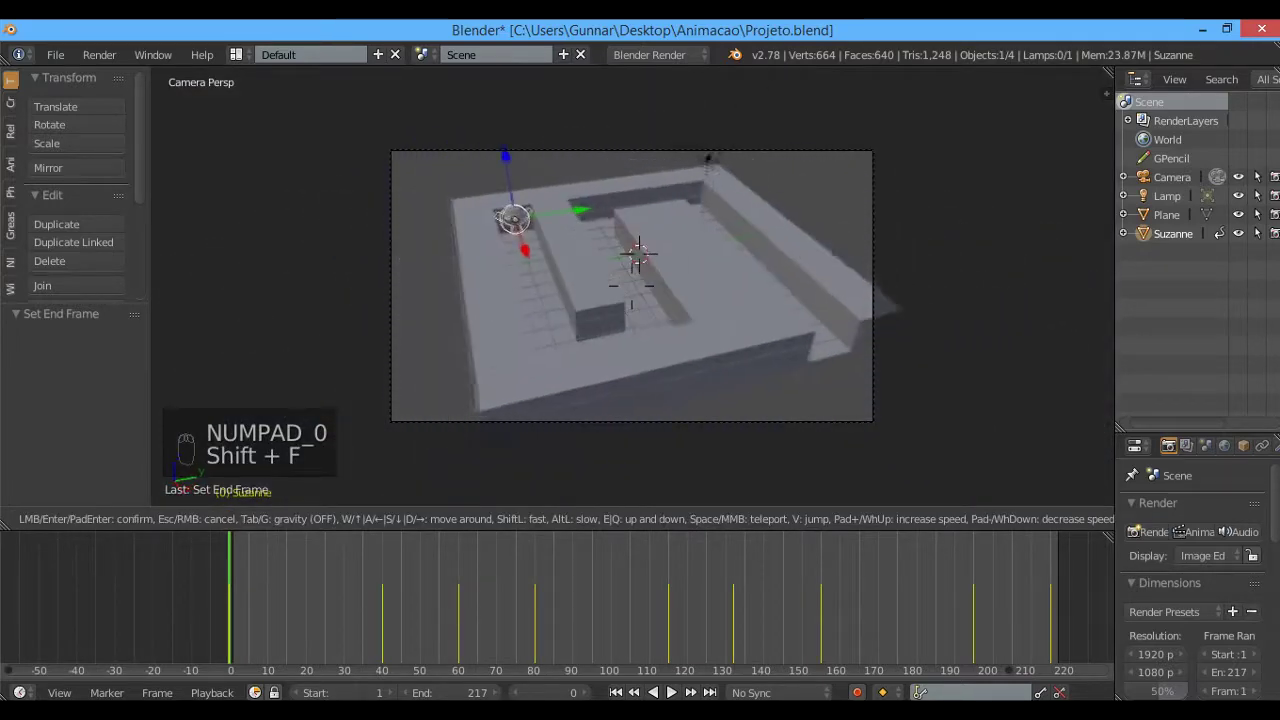
{"action": "key", "text": "alt+a"}
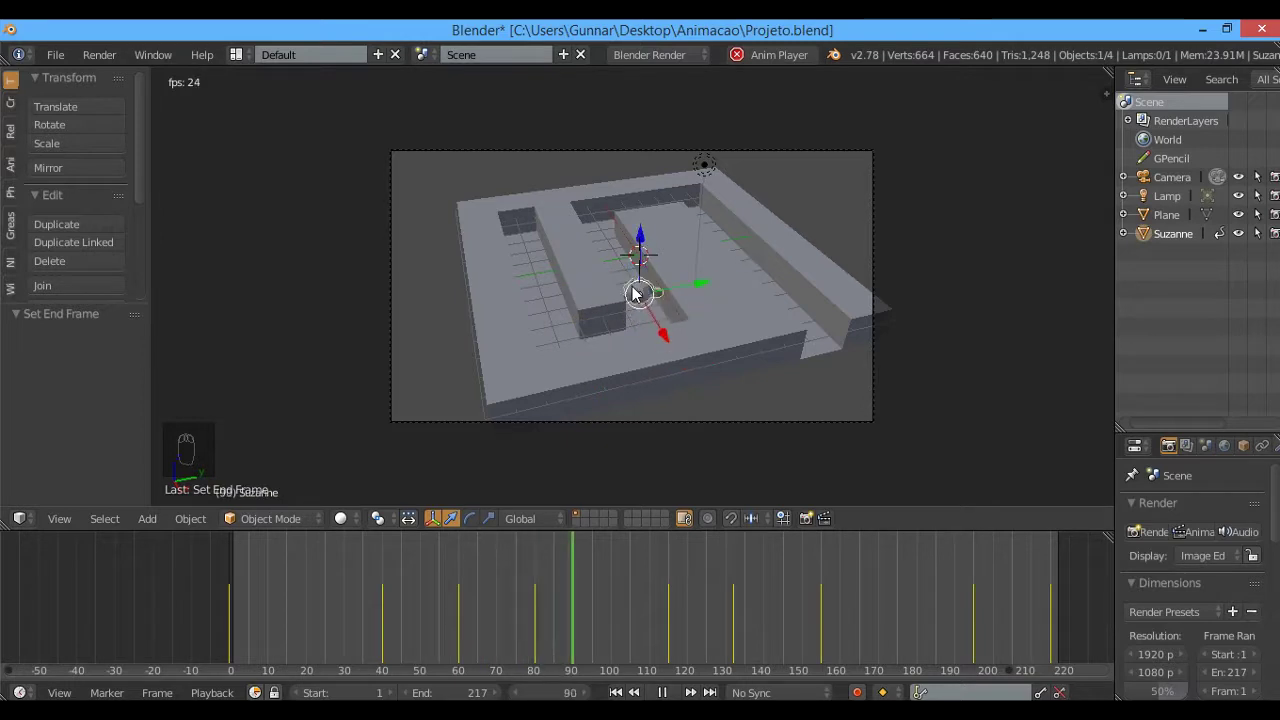
{"action": "key", "text": "Escape"}
{"action": "left_click_drag", "start_coordinate": [441, 609], "coordinate": [438, 632]}
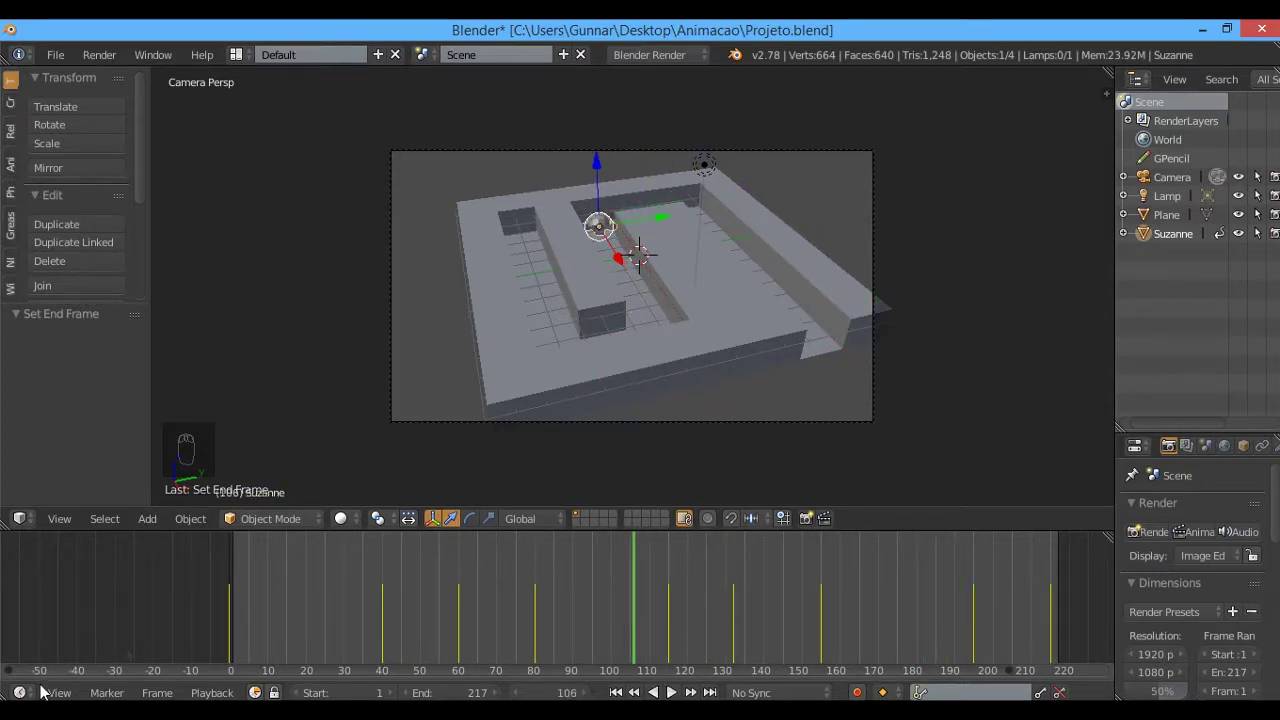
Box-select Suzanne's later keyframes in the Dope Sheet
{"action": "left_click_drag", "start_coordinate": [38, 690], "coordinate": [74, 602]}
{"action": "left_click_drag", "start_coordinate": [284, 628], "coordinate": [762, 615]}
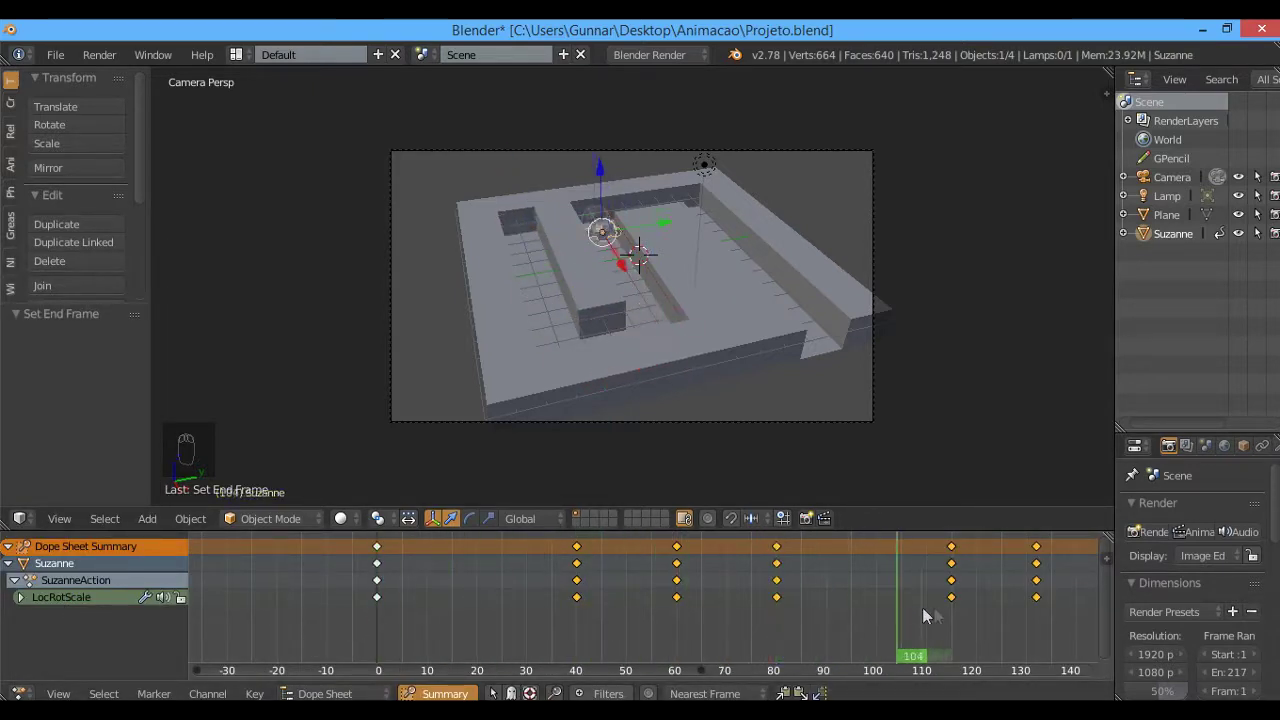
{"action": "left_click_drag", "start_coordinate": [941, 635], "coordinate": [953, 595]}
{"action": "left_click_drag", "start_coordinate": [953, 595], "coordinate": [971, 619]}
{"action": "left_click_drag", "start_coordinate": [971, 619], "coordinate": [1017, 588]}
{"action": "left_click_drag", "start_coordinate": [1017, 588], "coordinate": [744, 583]}
{"action": "left_click_drag", "start_coordinate": [771, 575], "coordinate": [653, 593]}
{"action": "middle_click", "coordinate": [653, 593]}
Slide the selected keyframes about 39 frames later and replay the animation
{"action": "key", "text": "g"}
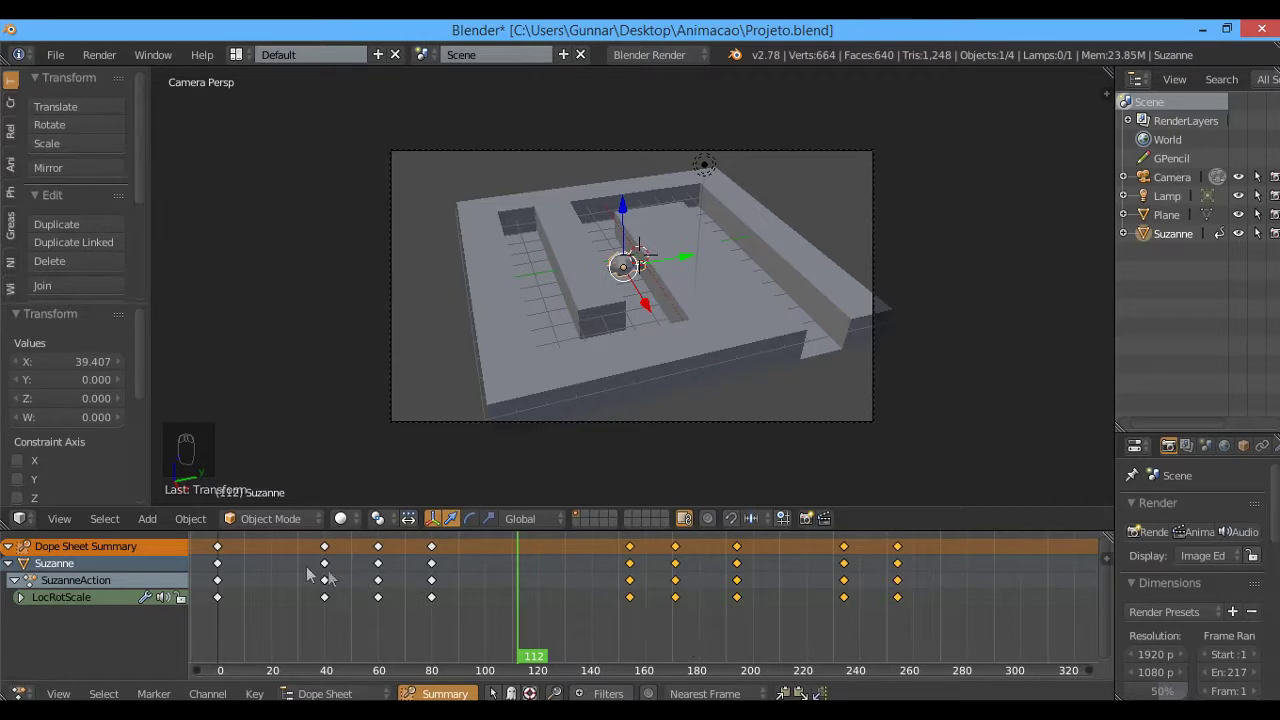
{"action": "key", "text": "alt+a"}
{"action": "left_click_drag", "start_coordinate": [235, 590], "coordinate": [391, 648]}
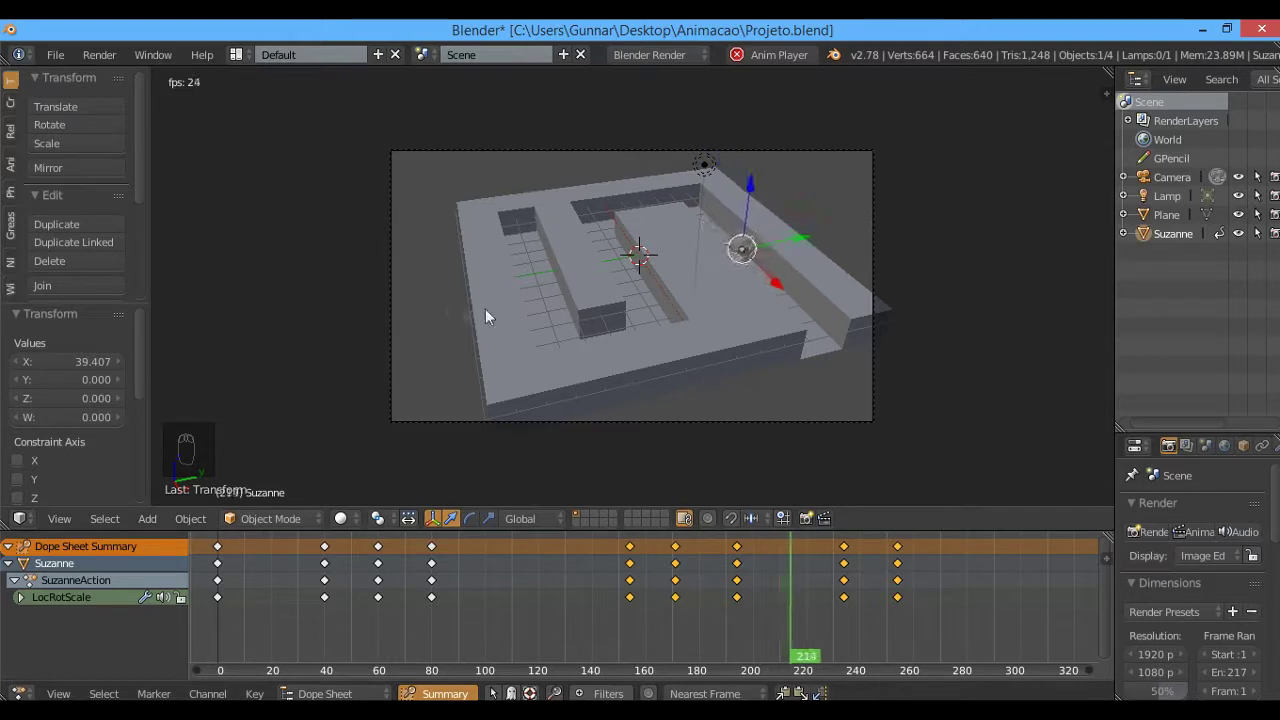
Leave the camera view for a wider view of the maze and deselect everything during playback
{"action": "key", "text": "ctrl+s"}
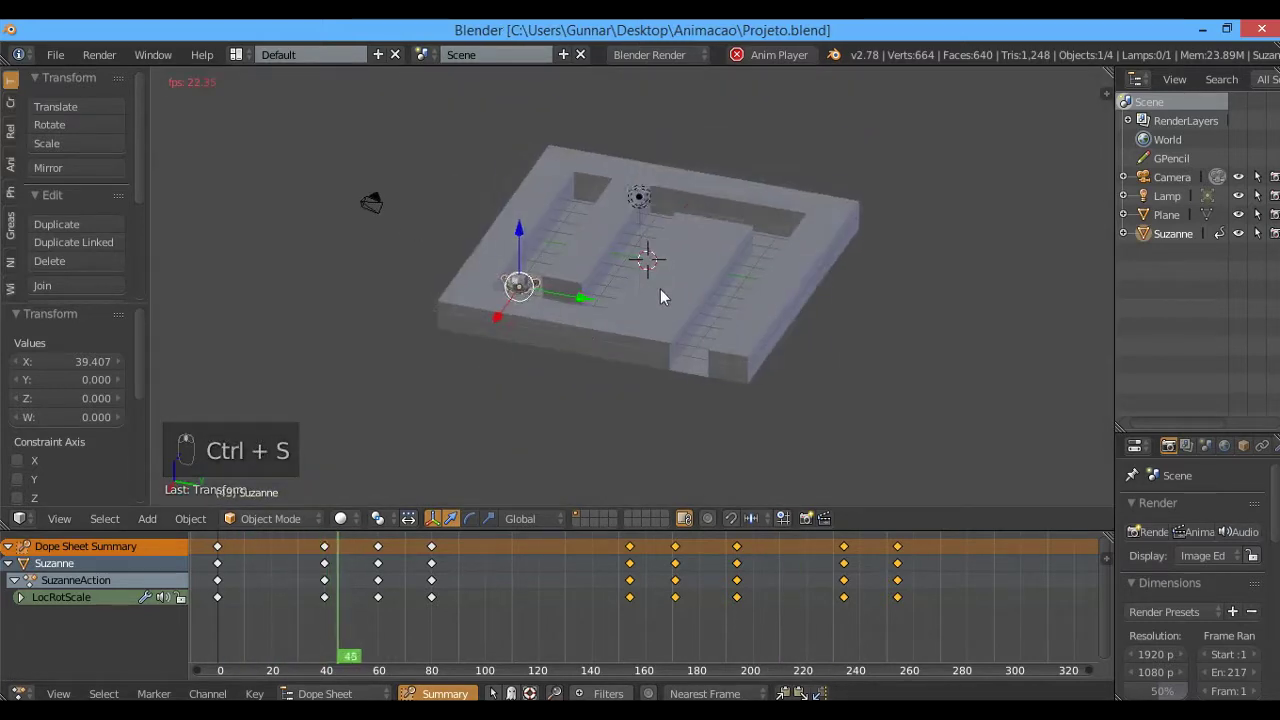
{"action": "key", "text": "a"}
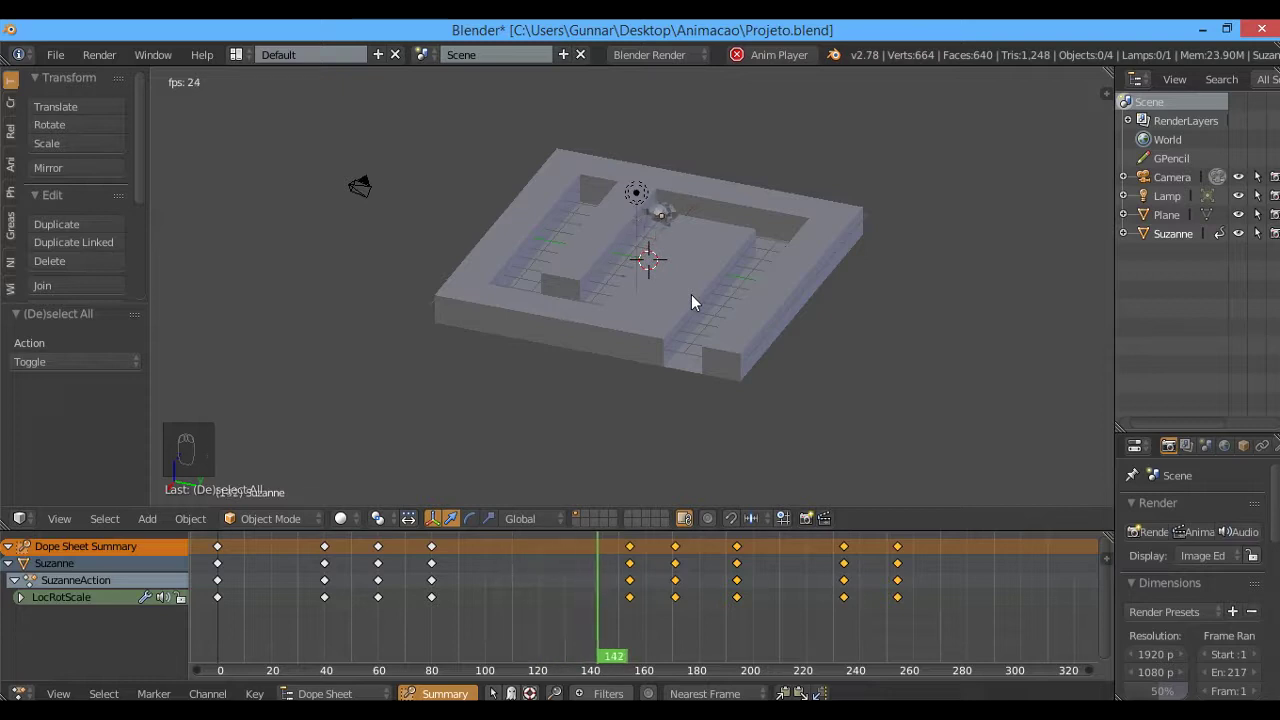
{"action": "key", "text": "ctrl+s"}
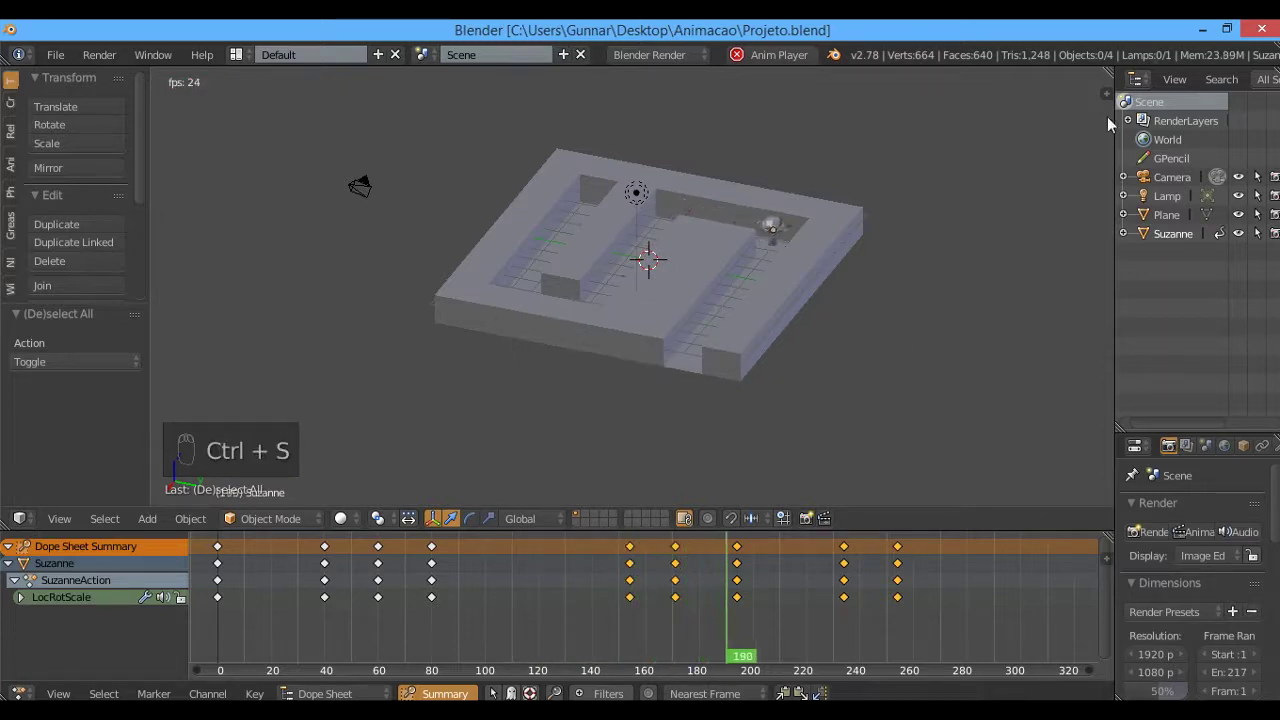